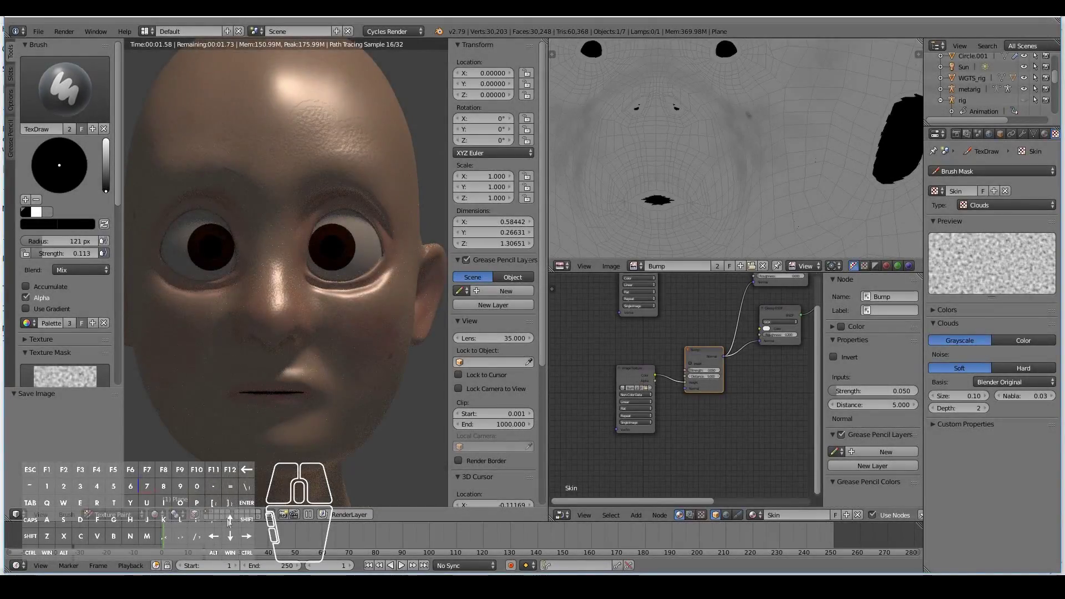
- Move the old skin nodes aside and add a new Principled BSDF shader
middle_click(755, 364)
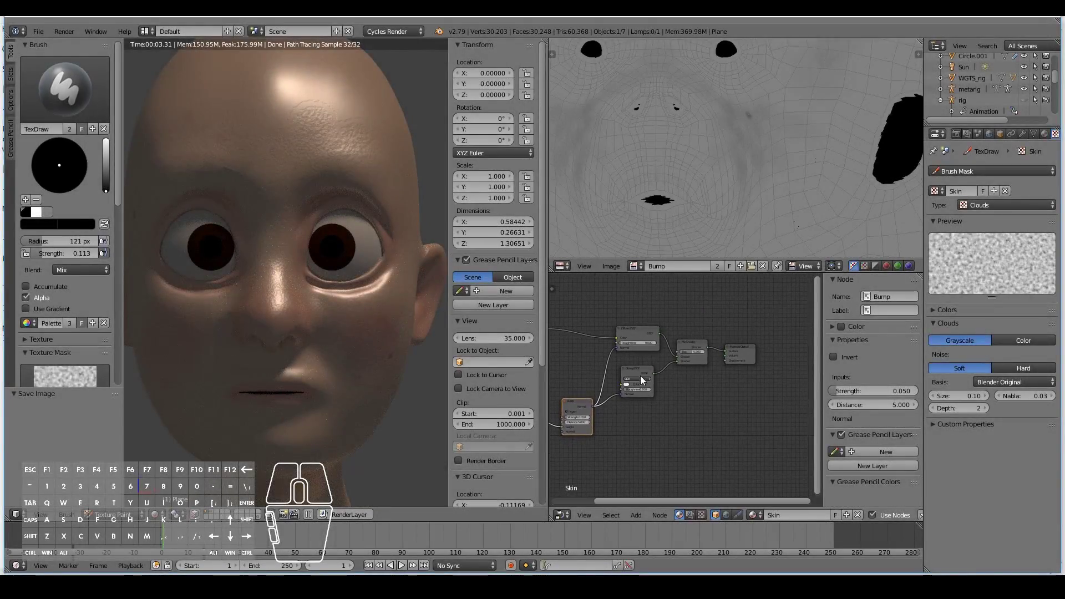
key("a")
left_click_drag(631, 325, 690, 398)
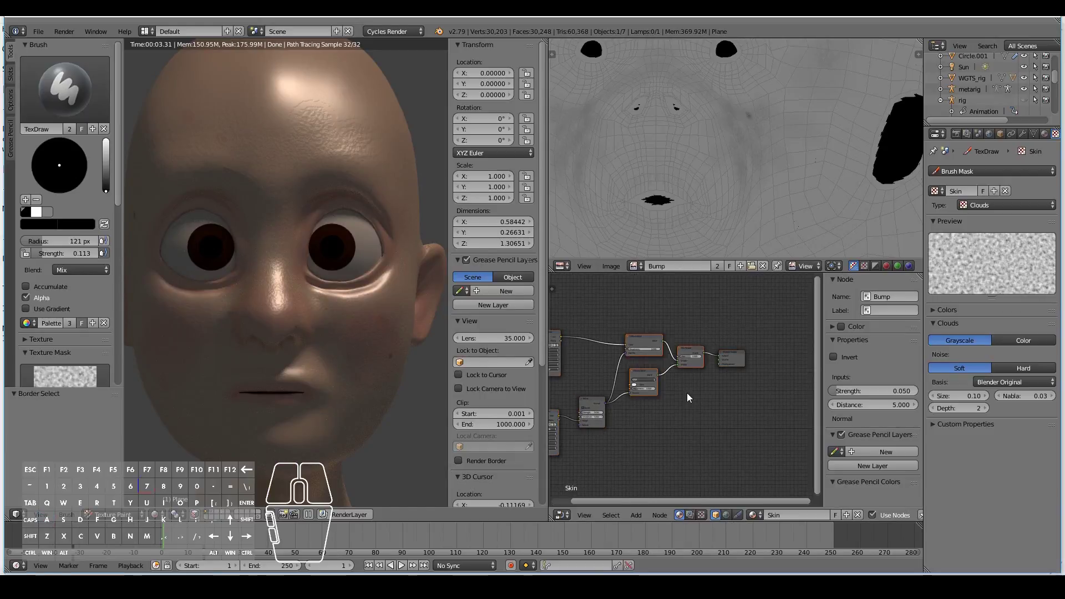
key("x")
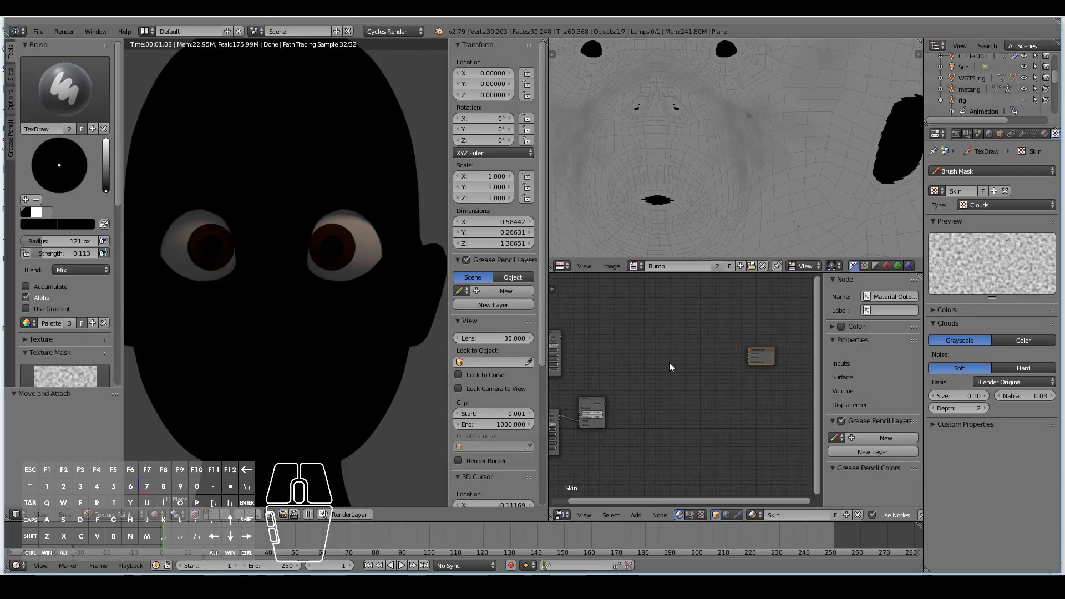
key("shift+a")
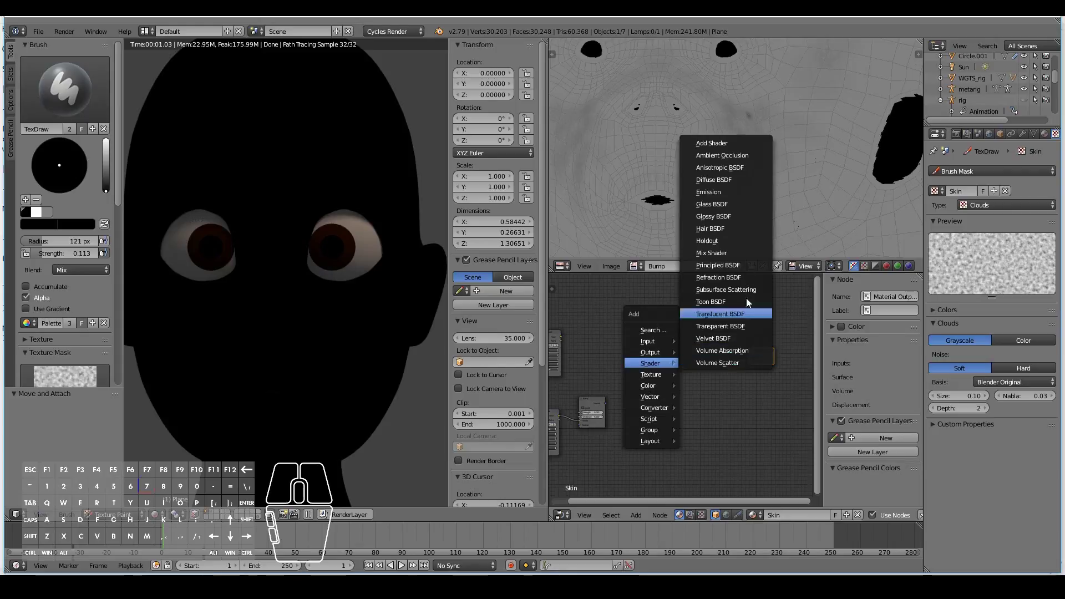
left_click(745, 269)
left_click(662, 331)
- Link the Principled BSDF to the Material Output and the skin texture into its Base Color
middle_click(615, 358)
middle_click(612, 343)
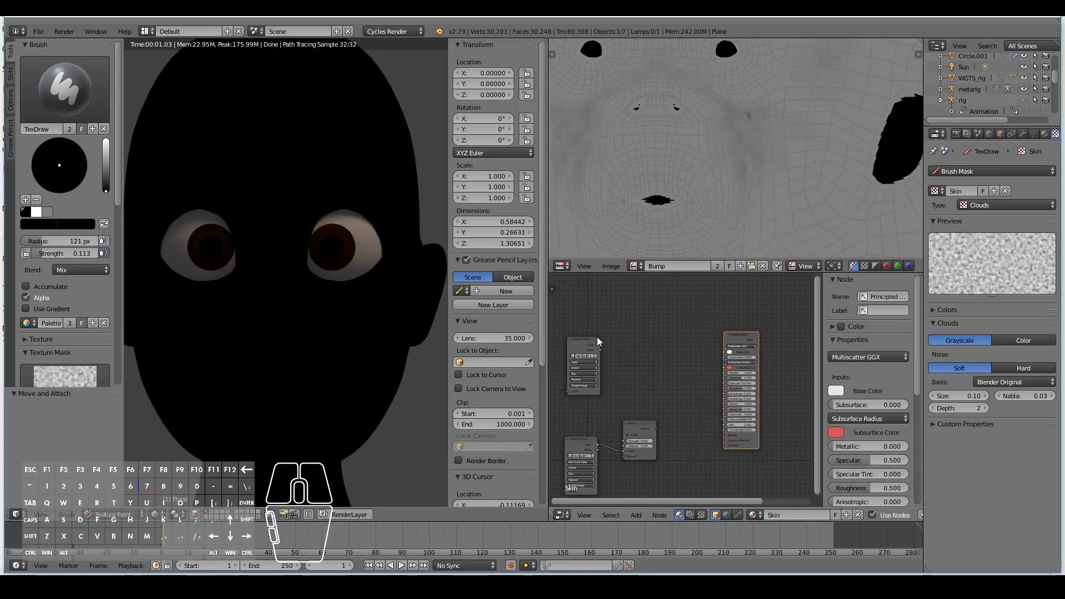
left_click_drag(604, 353, 726, 359)
middle_click(690, 390)
left_click_drag(684, 346, 761, 373)
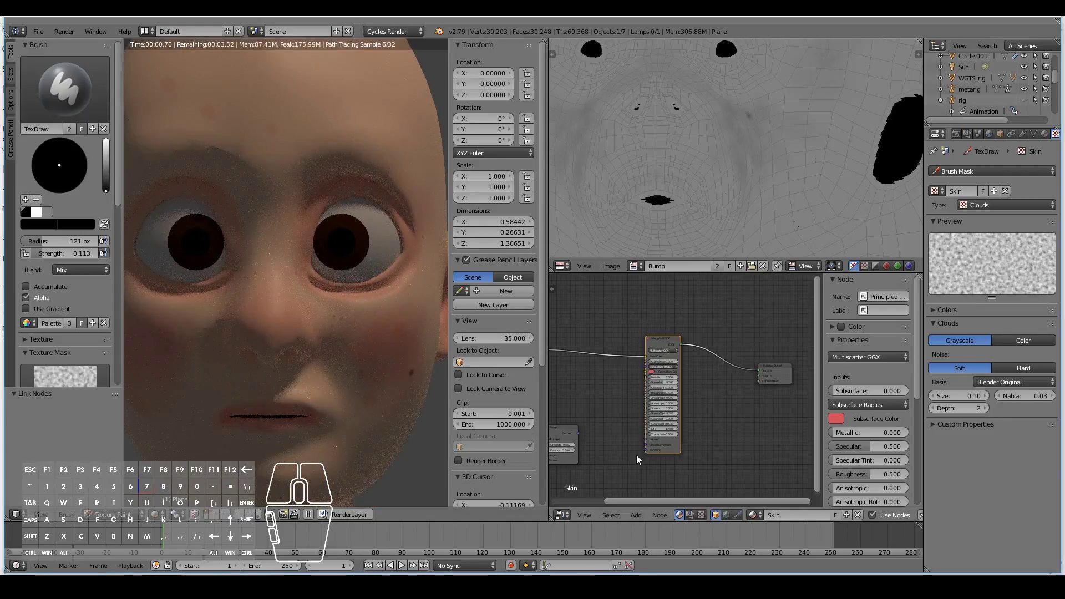
- Connect the Bump node's Normal output into the Principled BSDF Normal input
middle_click(605, 447)
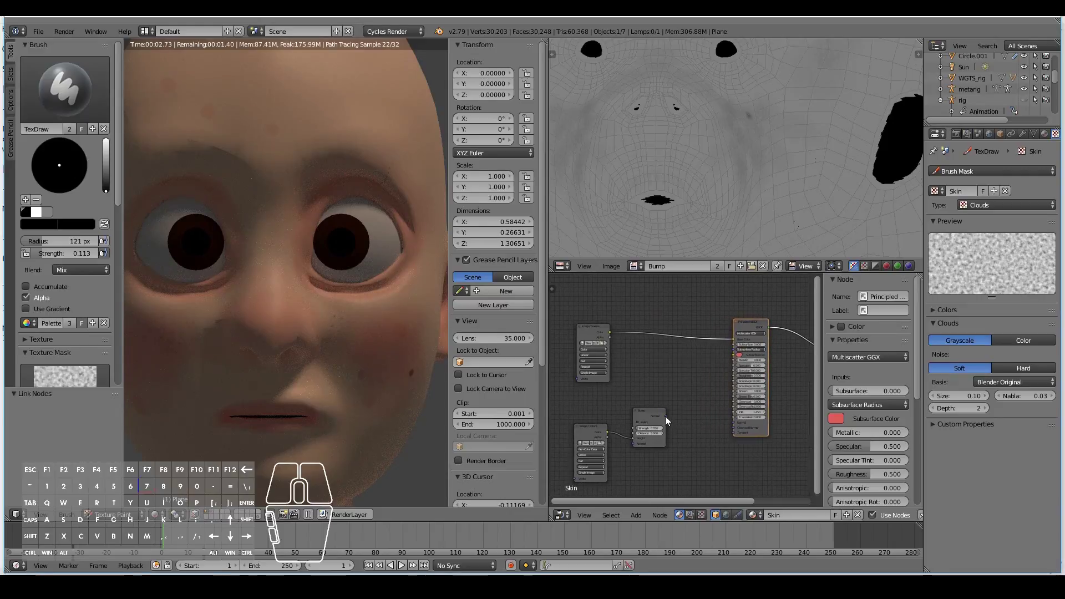
left_click_drag(669, 417, 734, 425)
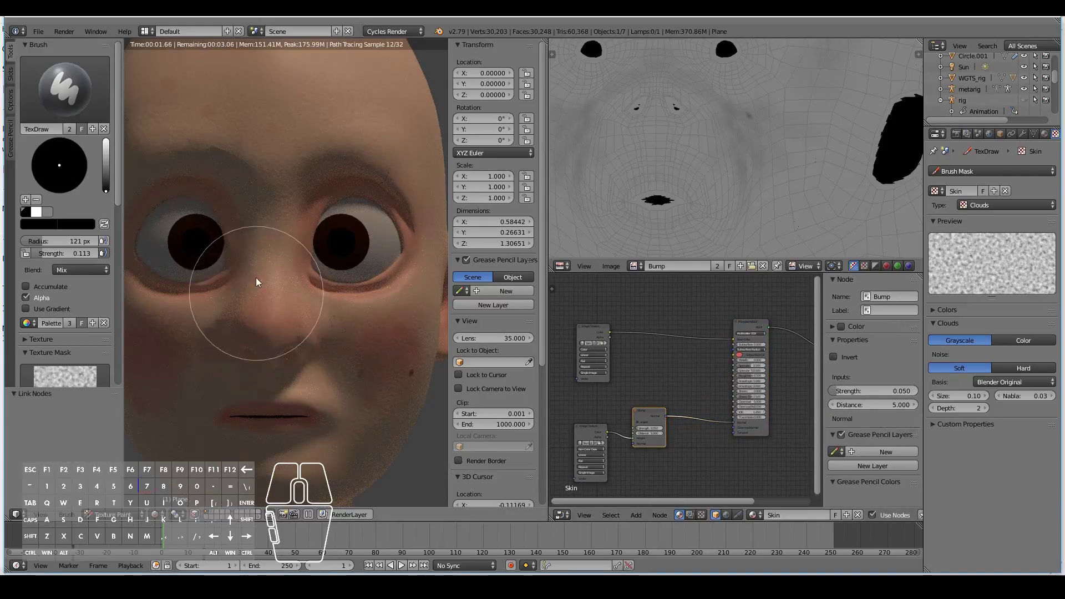
left_click_drag(362, 375, 284, 375)
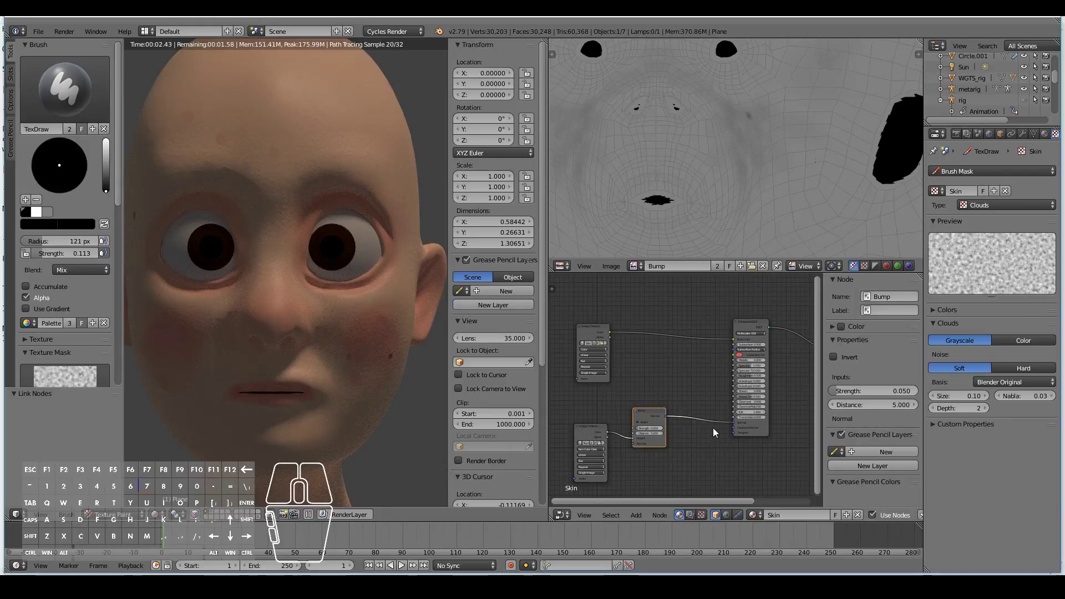
middle_click(734, 380)
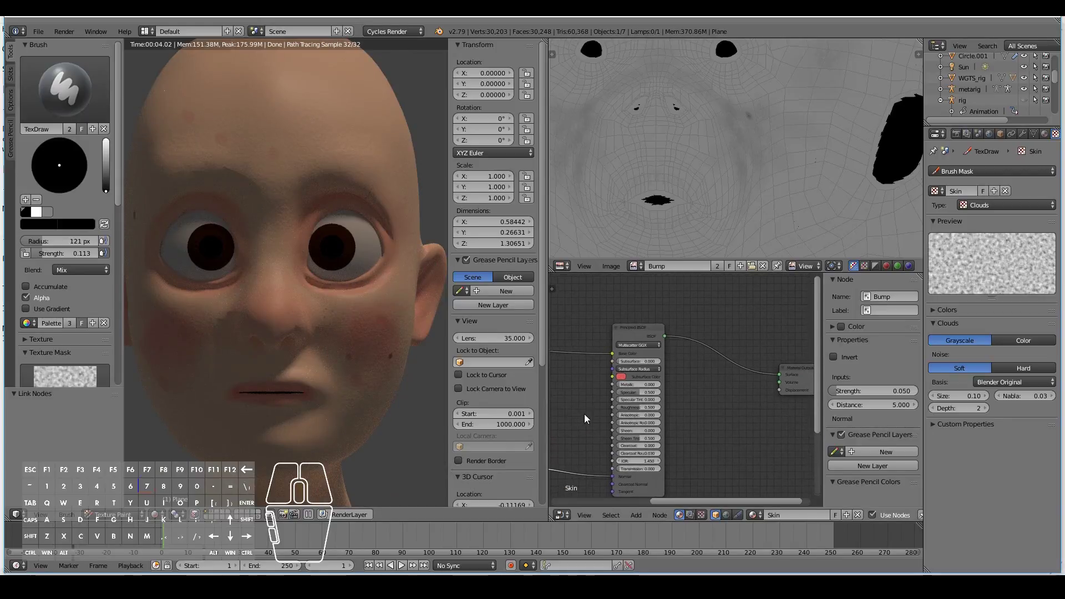
- Set the skin Principled BSDF's Subsurface value to about 0.020
middle_click(564, 419)
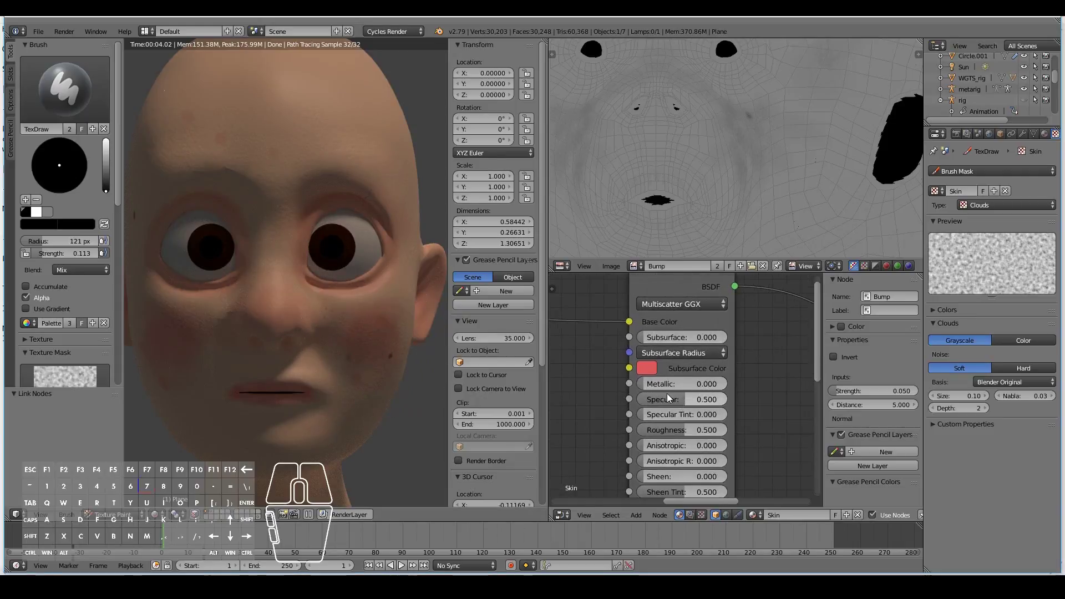
left_click_drag(635, 328, 642, 327)
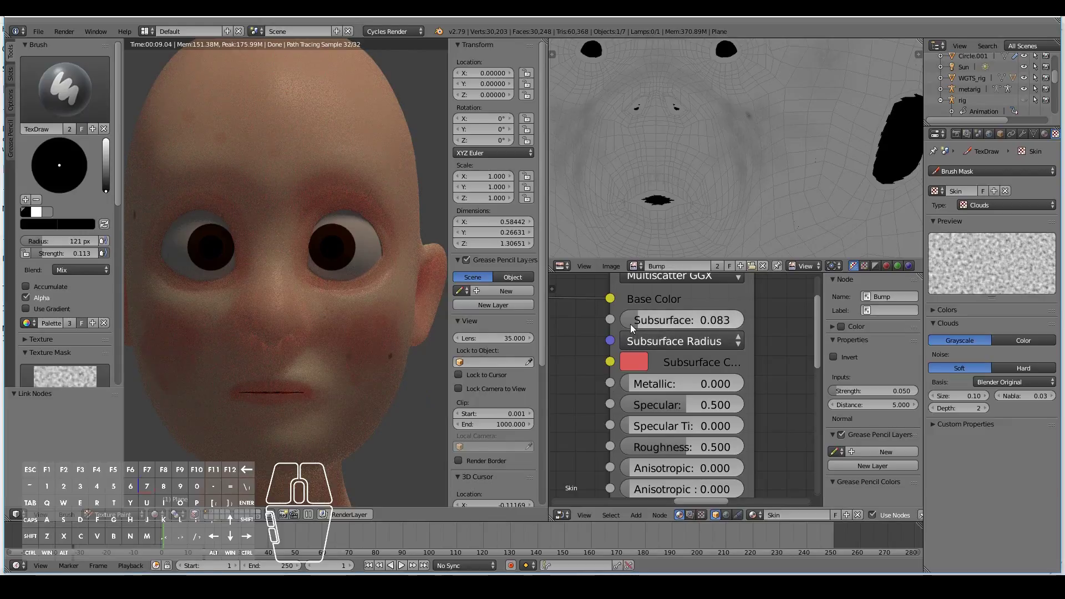
left_click(633, 326)
left_click(571, 351)
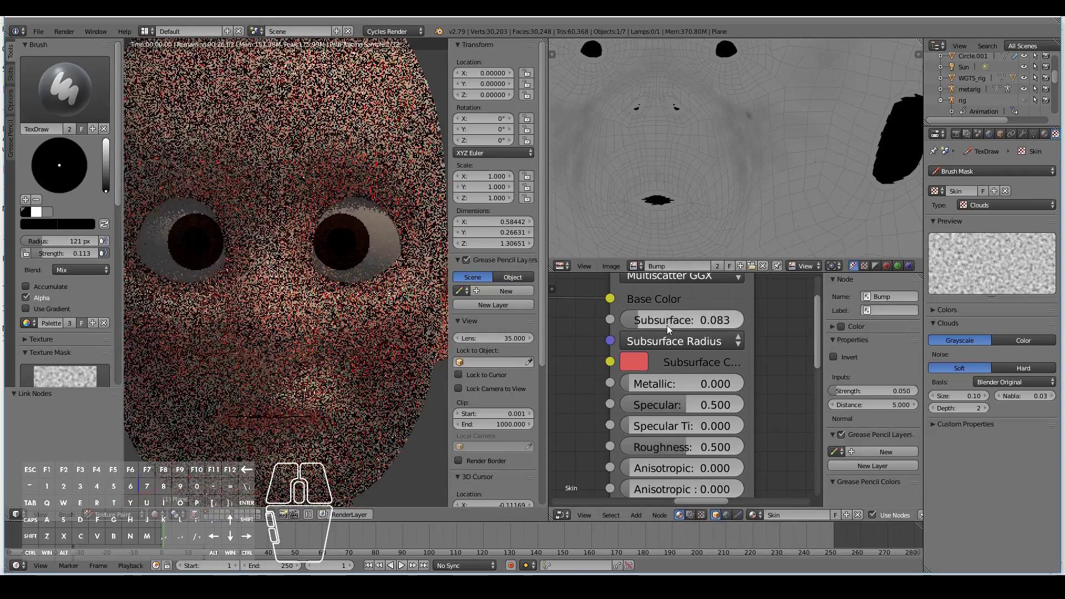
left_click(660, 325)
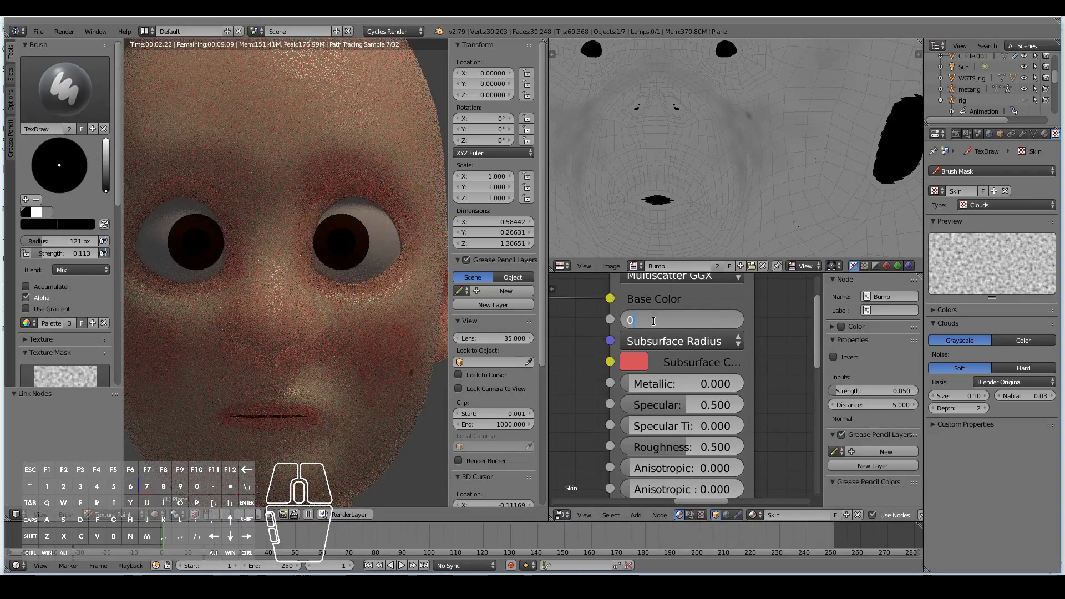
key("Return")
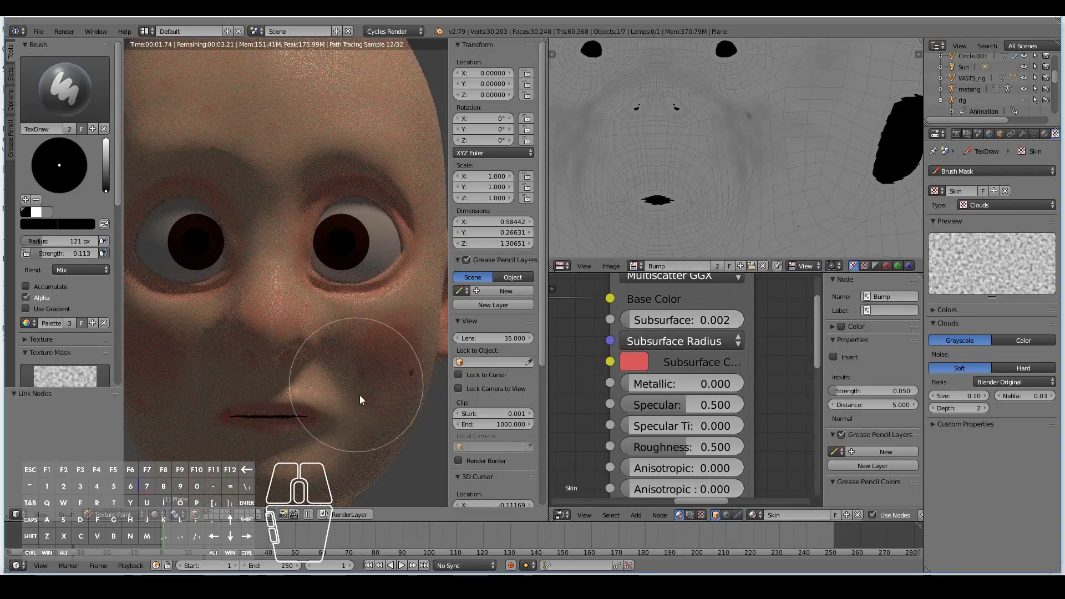
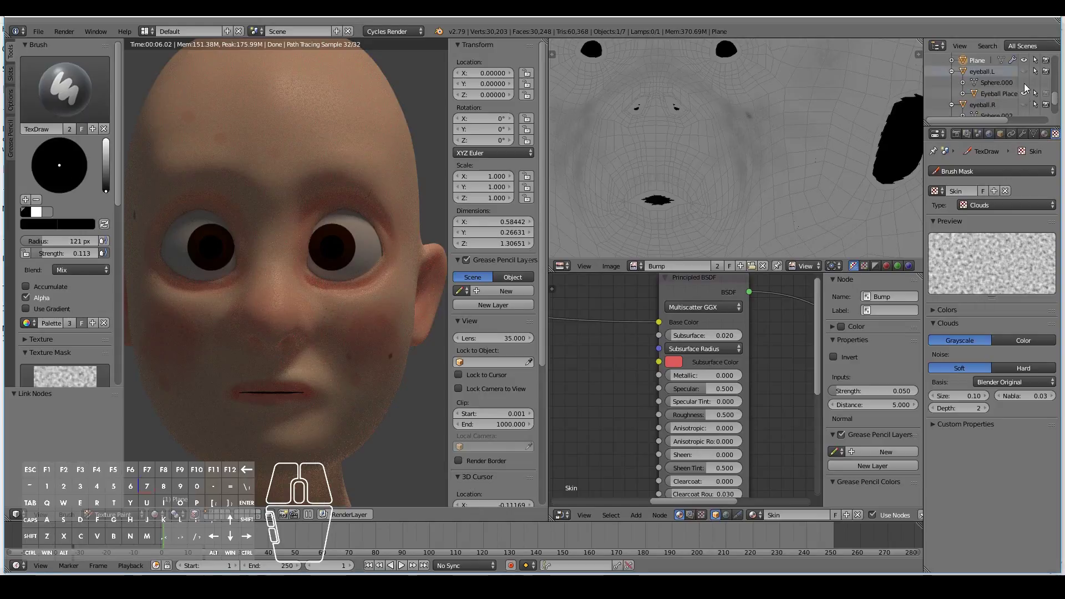
- Hide eyeball.L and eyeball.R in both viewport and render via the Outliner
left_click(1028, 80)
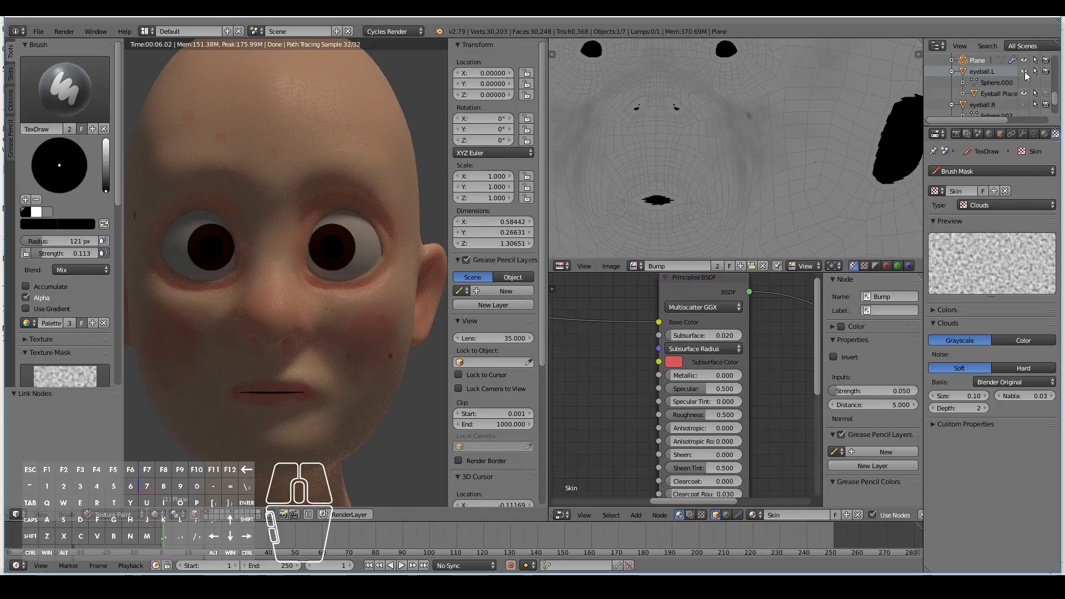
left_click(1027, 100)
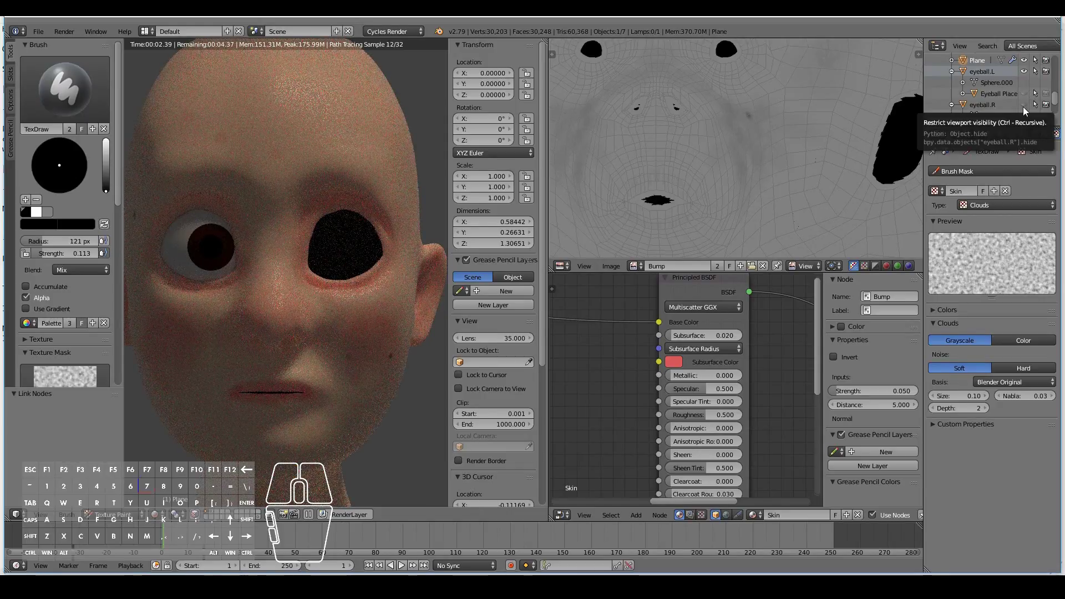
left_click(1030, 115)
left_click(1027, 90)
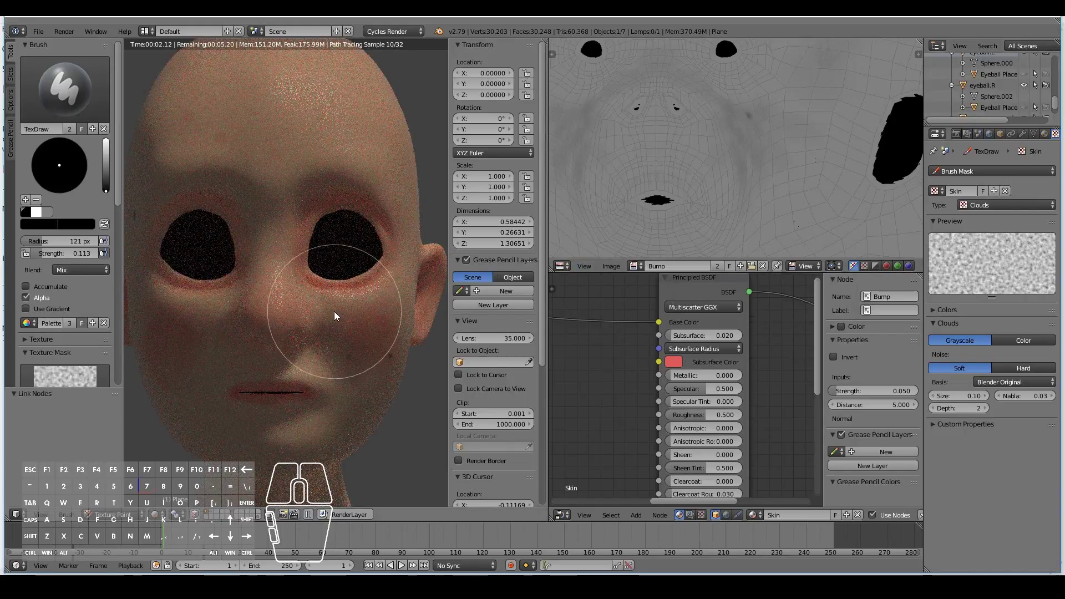
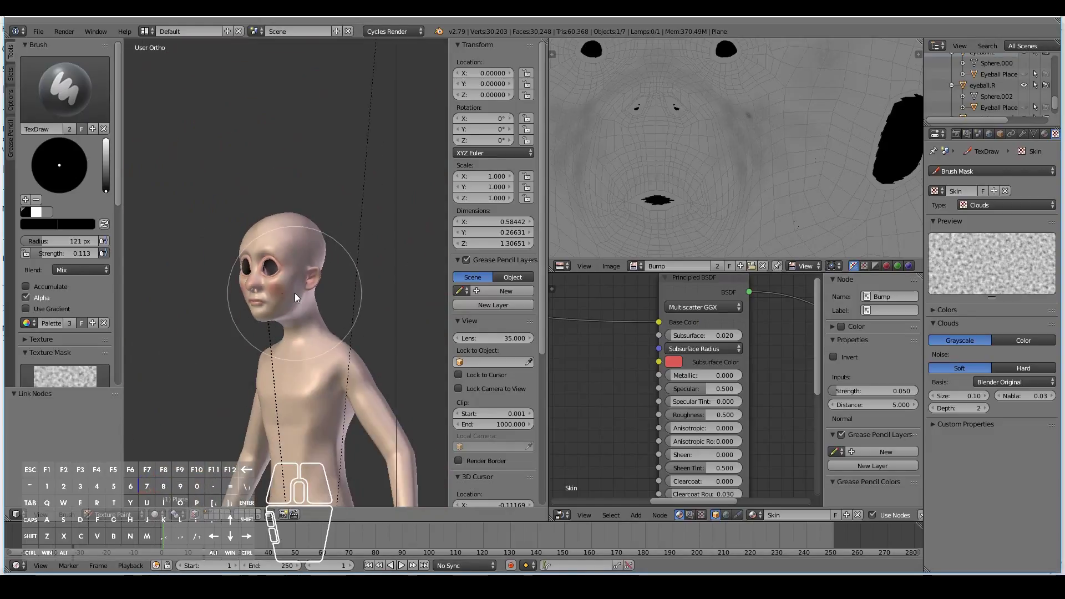
- Show the eyeballs again and set the reflective_bit material's surface to Glass BSDF
left_click_drag(305, 319, 342, 328)
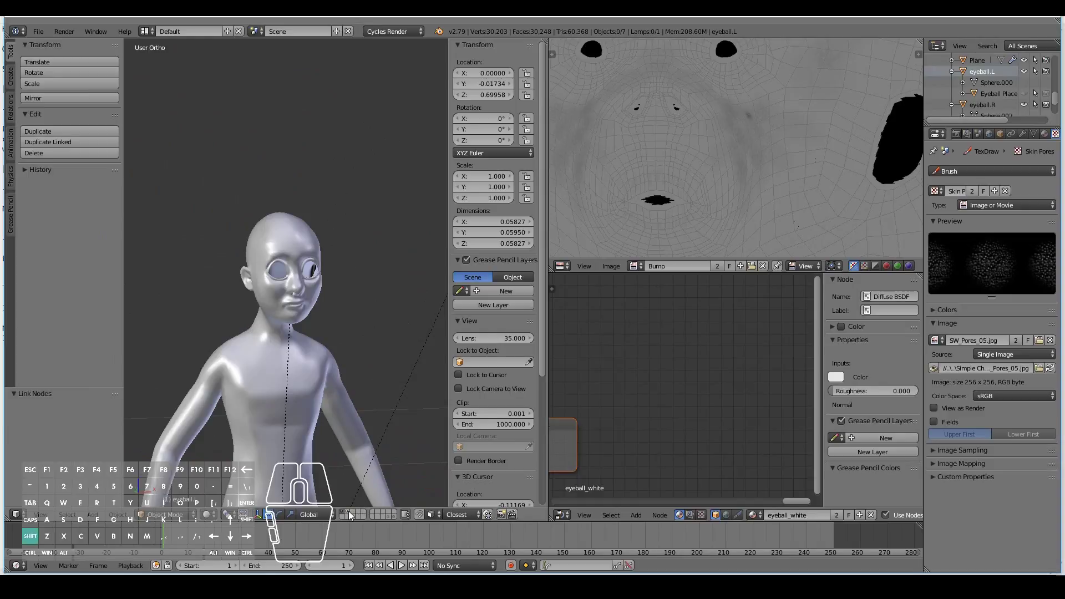
left_click(352, 519)
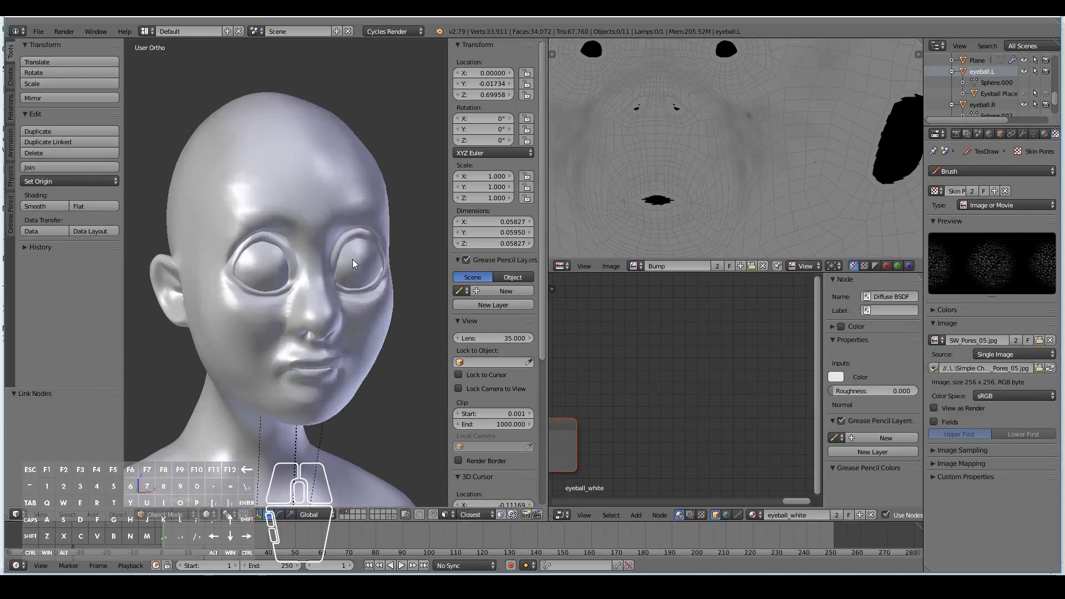
left_click_drag(367, 283, 338, 281)
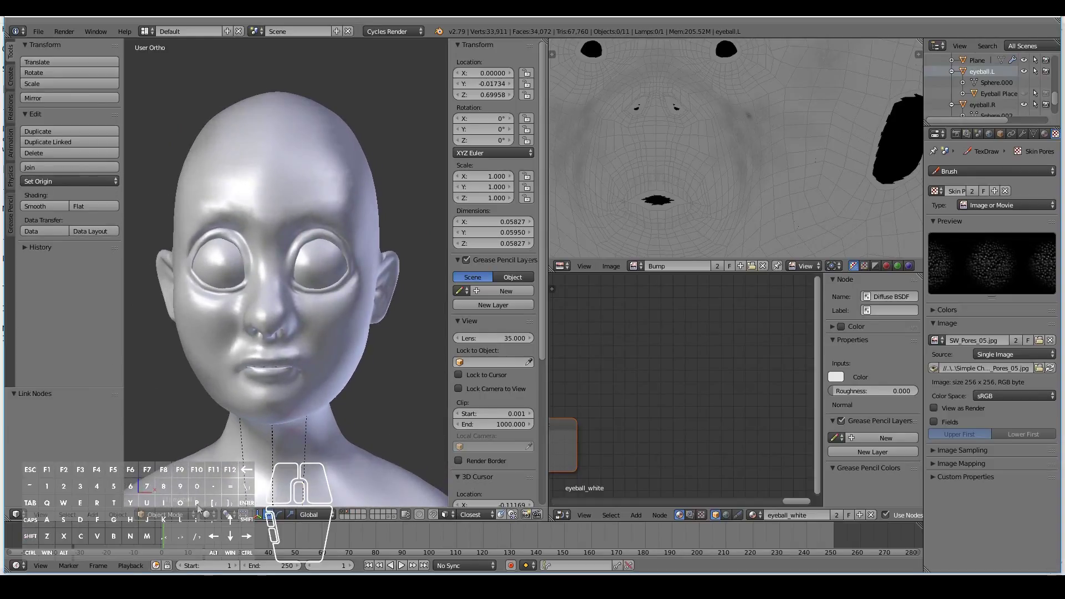
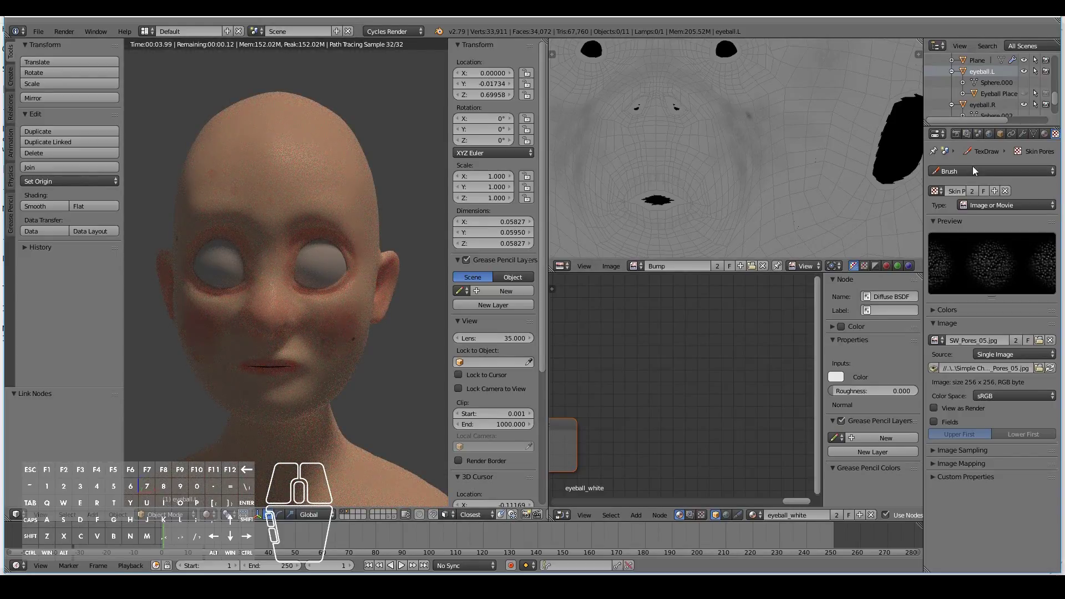
left_click(1047, 135)
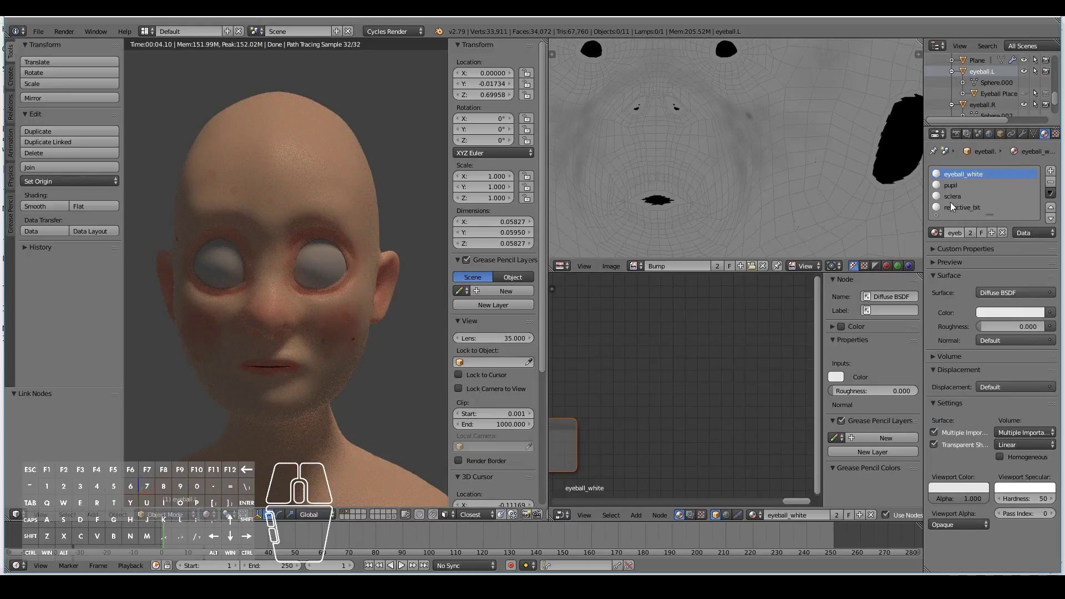
left_click(968, 211)
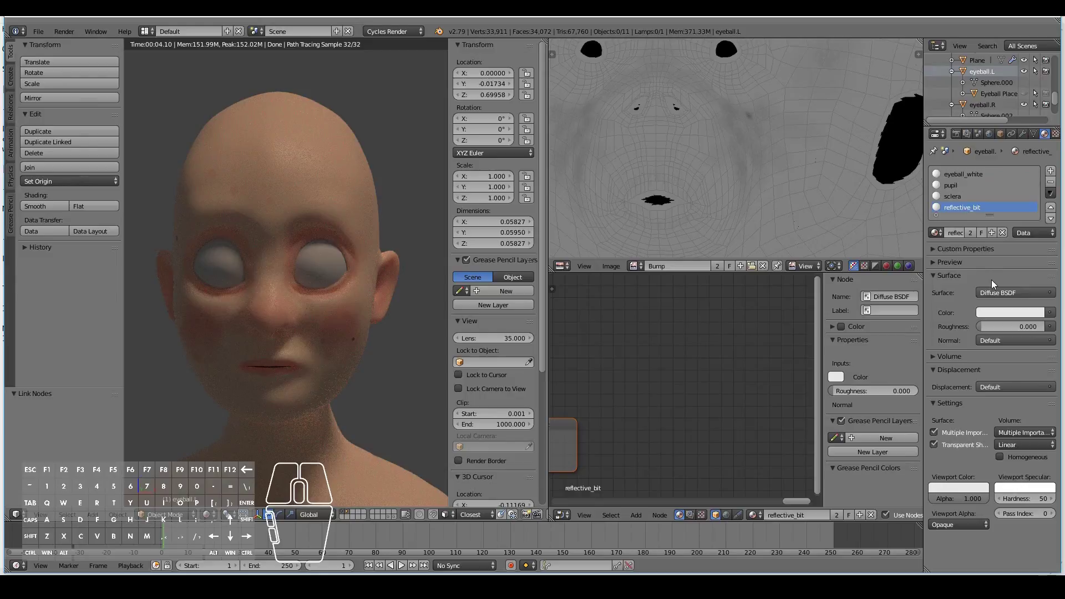
left_click(999, 296)
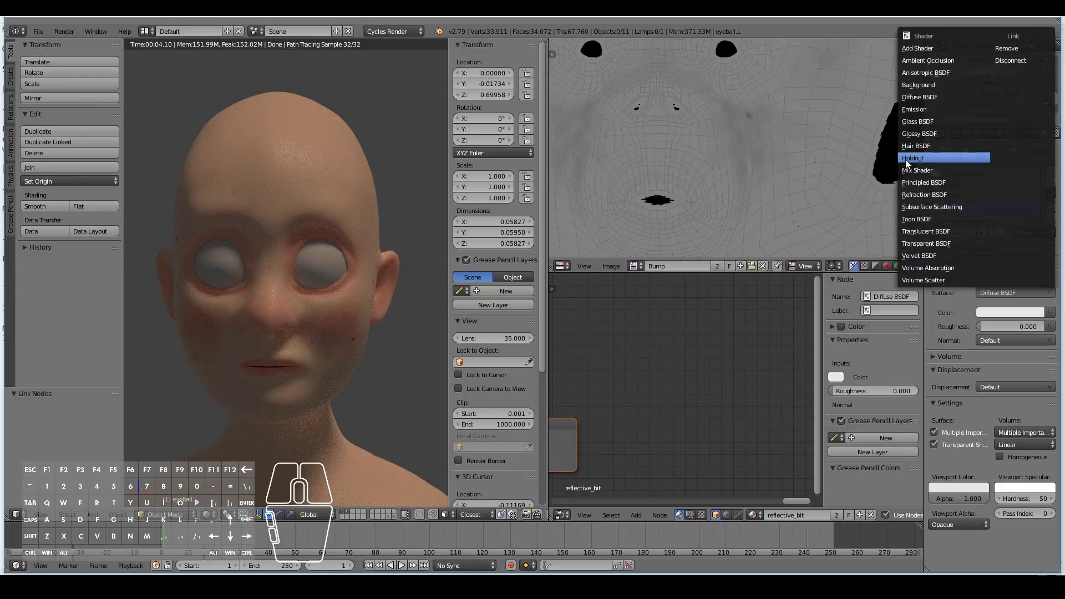
left_click(921, 123)
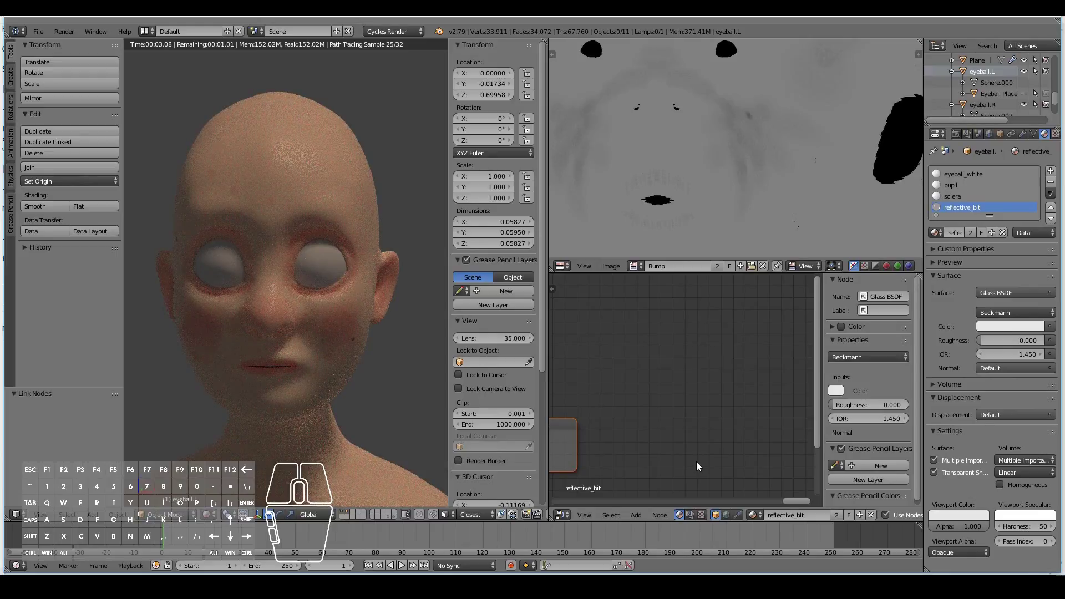
- Remove the pupil and sclera material slots, leaving eyeball_white and reflective_bit
middle_click(637, 436)
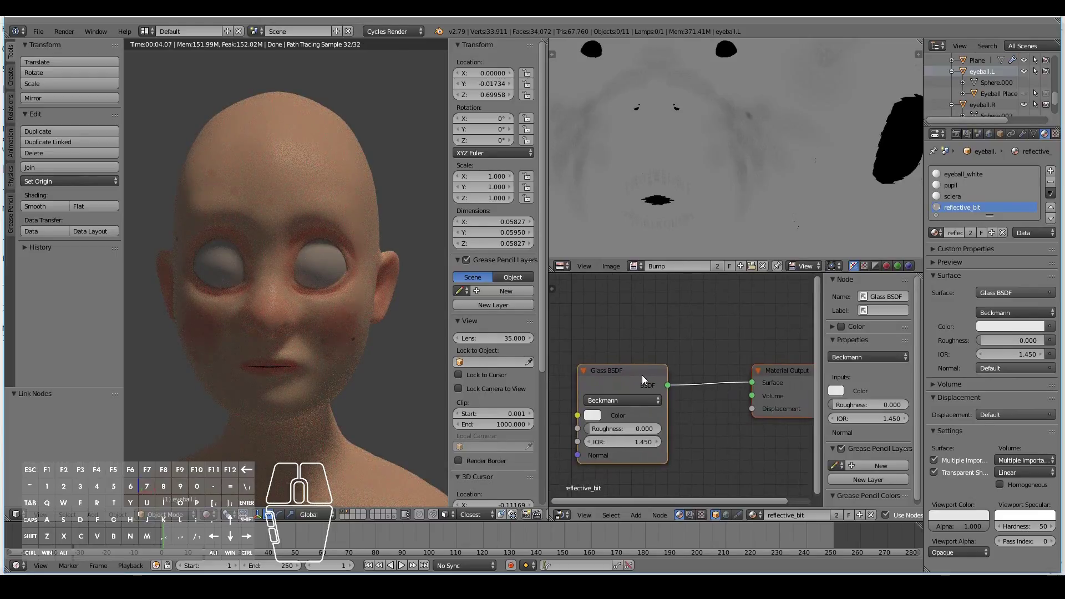
left_click(961, 188)
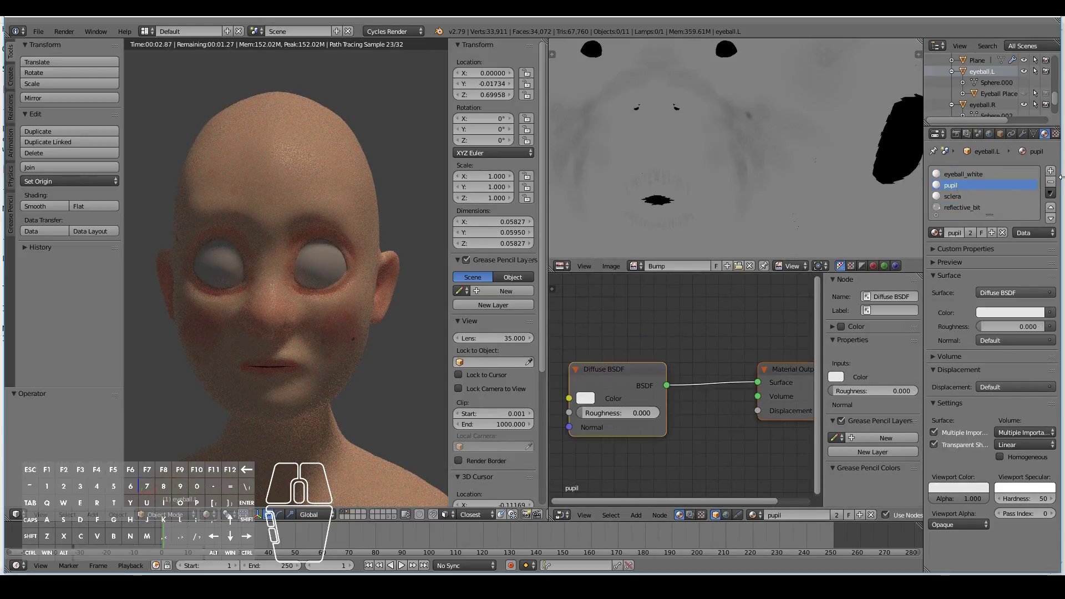
left_click(1054, 184)
left_click(1054, 184)
left_click(966, 173)
double_click(971, 180)
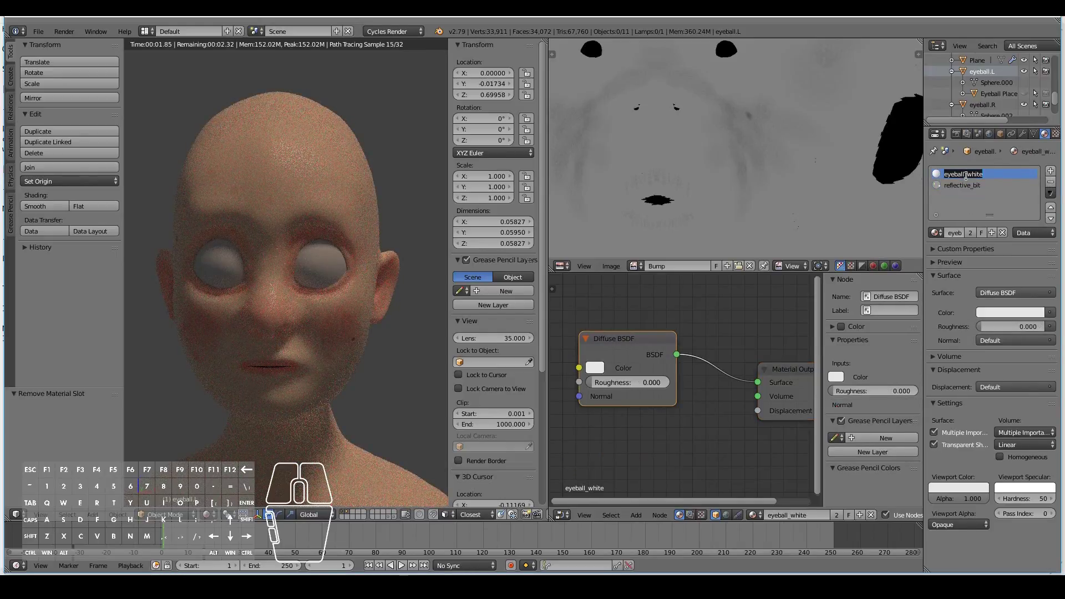
left_click(975, 190)
left_click(971, 178)
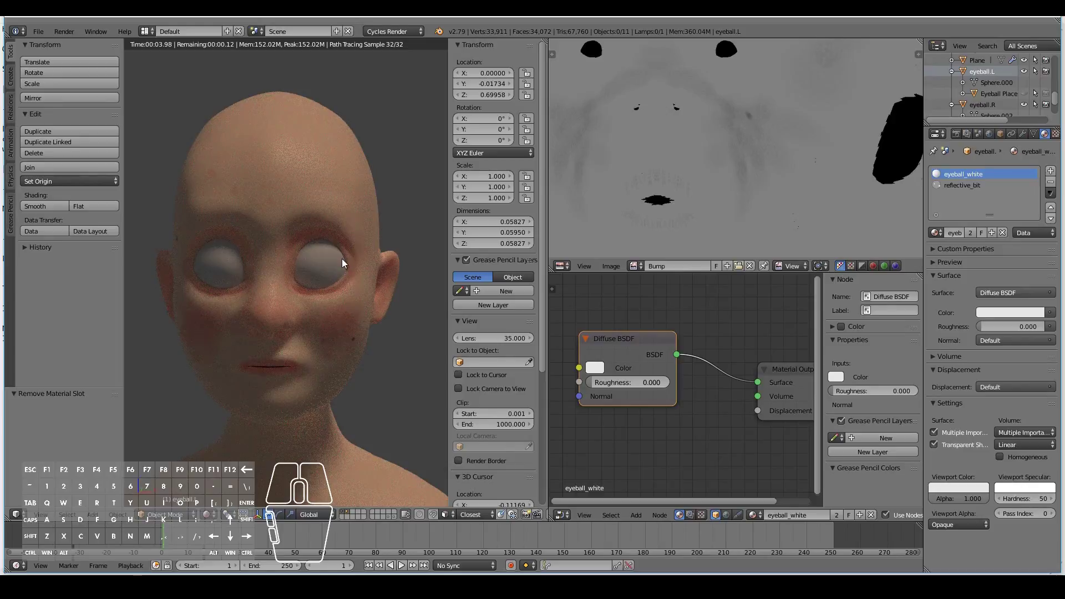
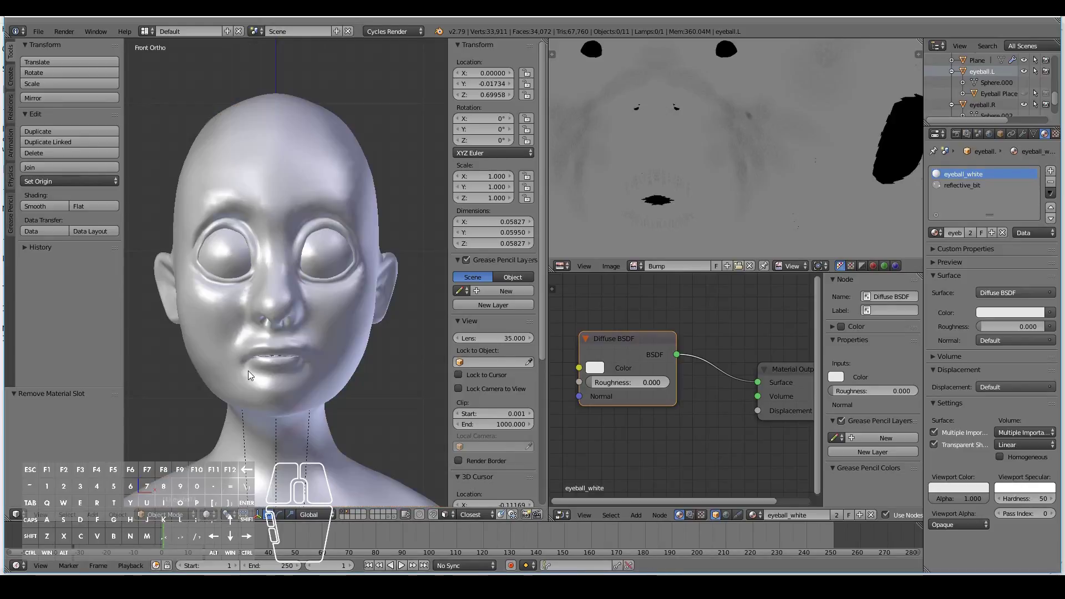
- Project the left eyeball's UVs into a round layout and unlink the Bump image
key("Tab")
key("a")
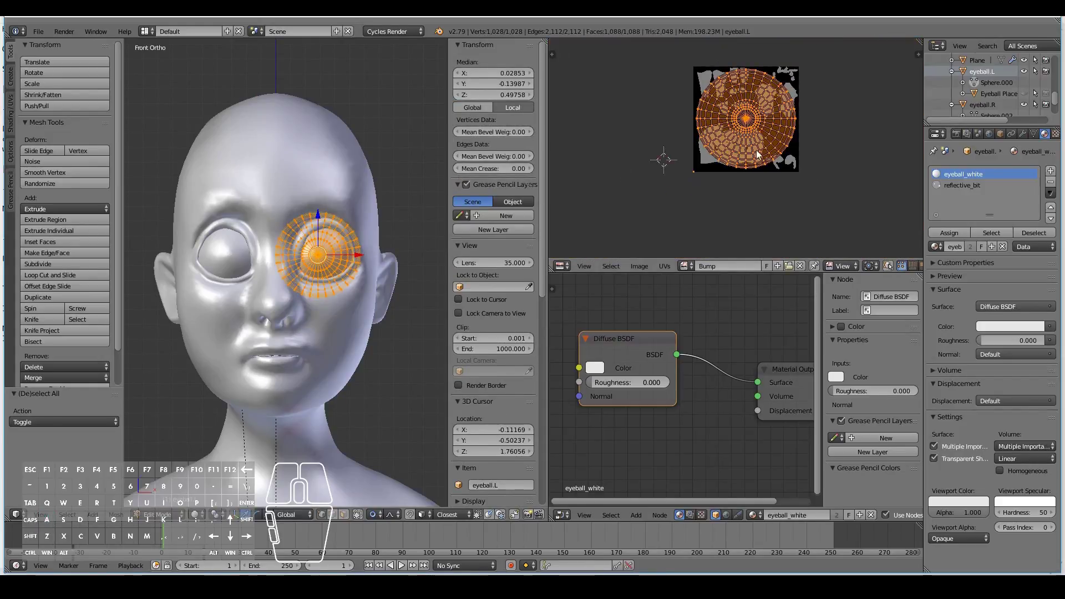
middle_click(750, 147)
middle_click(625, 210)
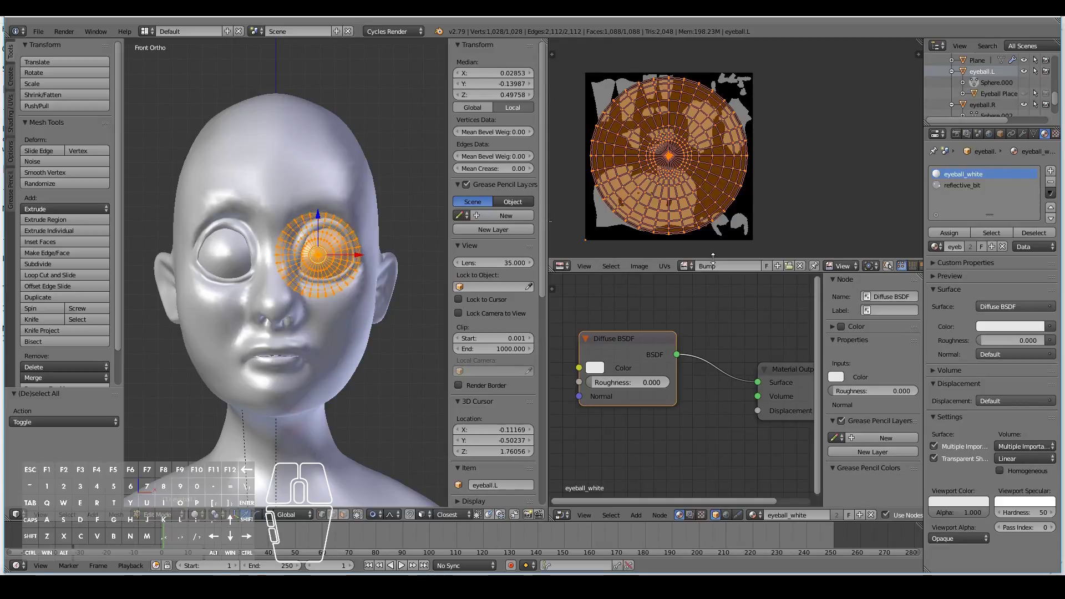
key("Tab")
key("Tab")
key("Tab")
left_click(756, 269)
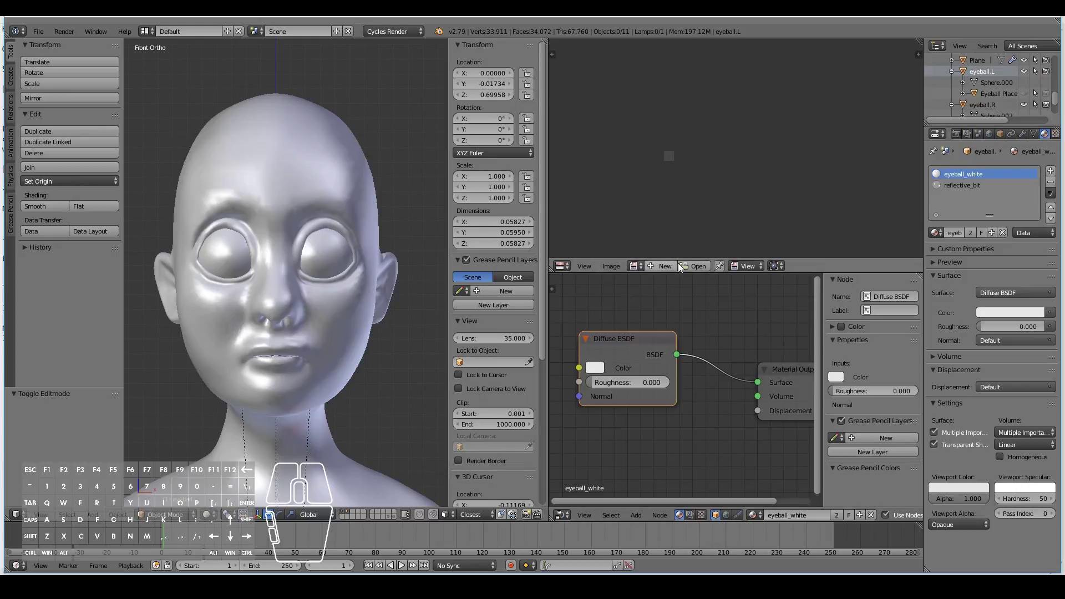
- Load eye_map.png into the UV/Image Editor
left_click(705, 265)
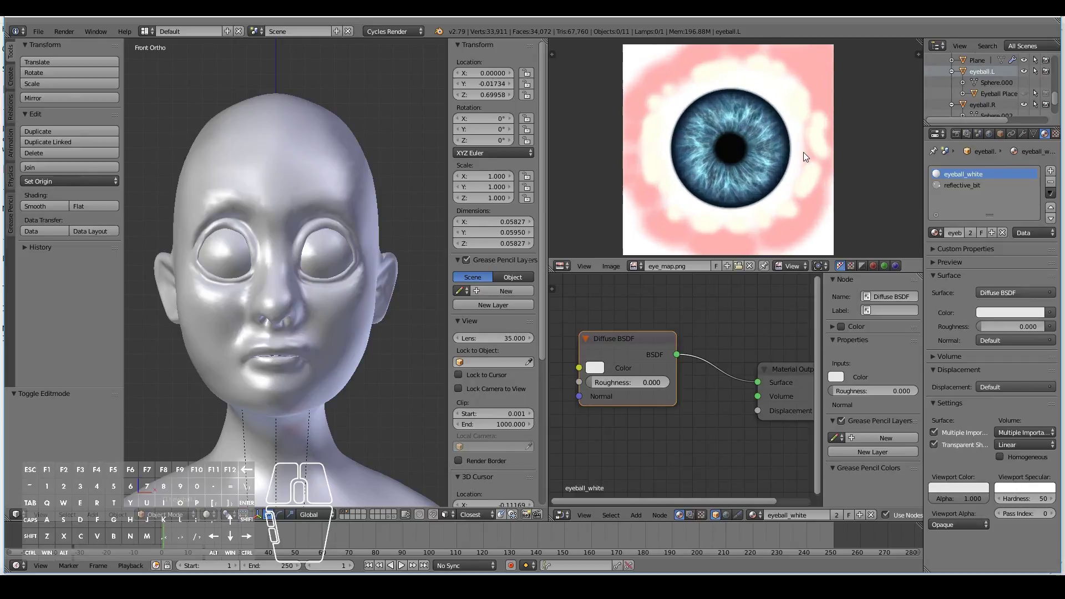
- In Edit Mode, select the eyeball's outer layer so its UVs overlay the eye_map image
key("Tab")
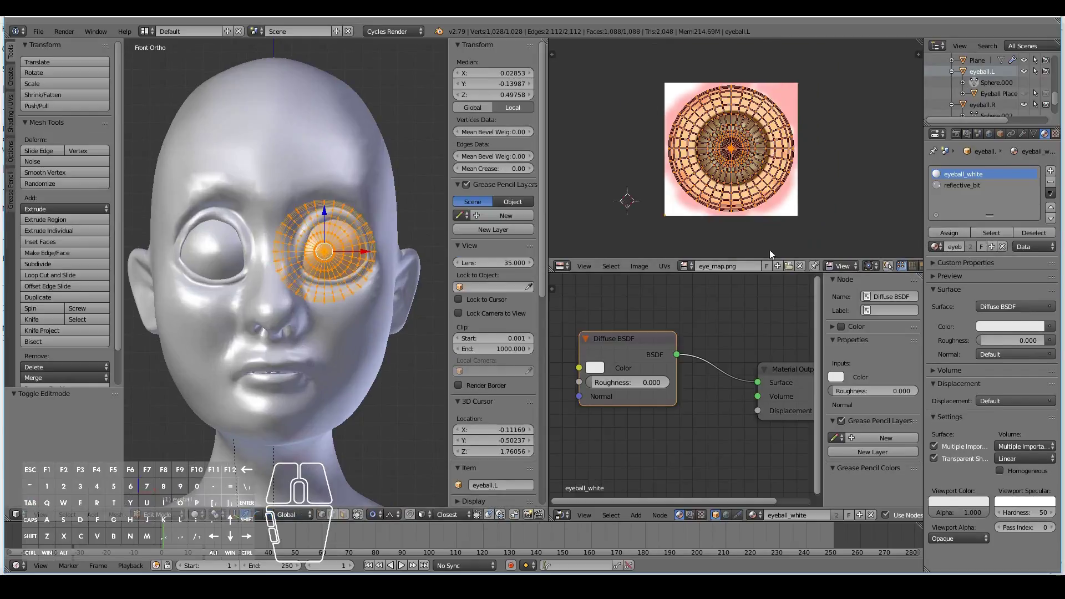
key("Tab")
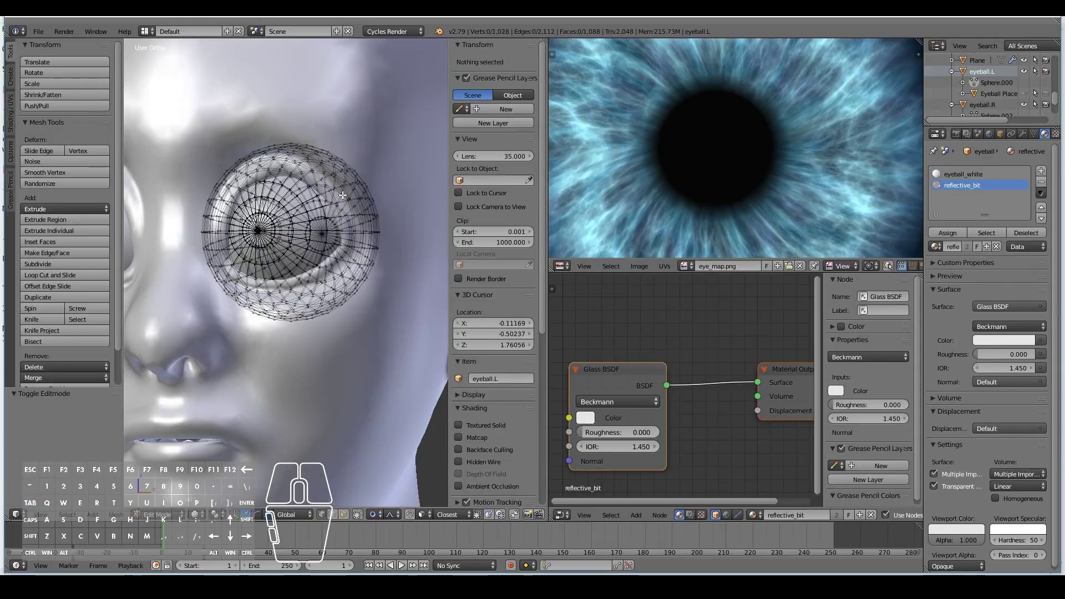
key("a")
key("a")
key("l")
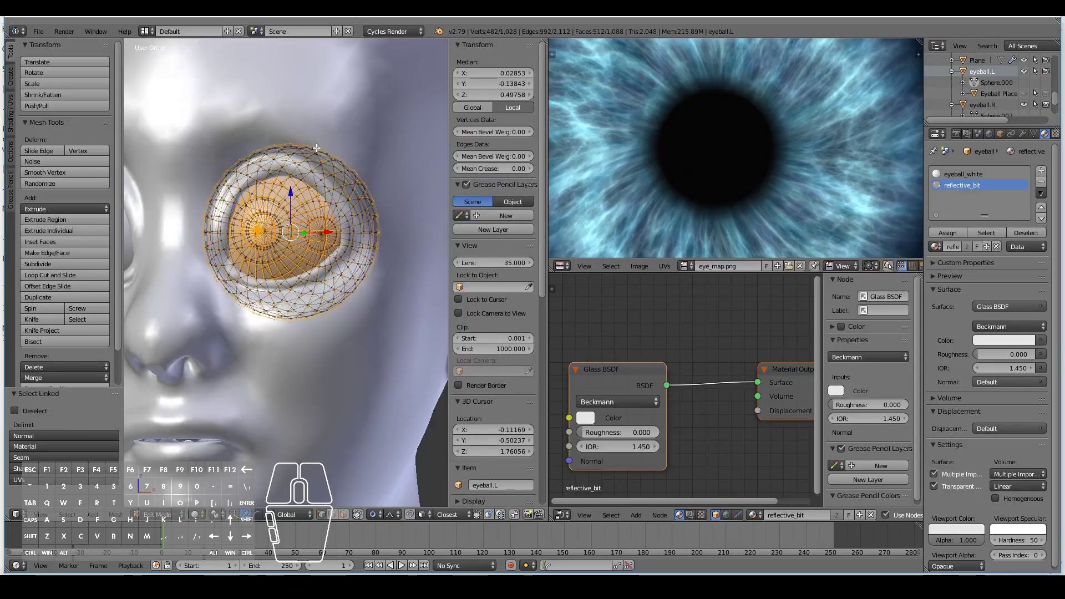
key("g")
right_click(332, 150)
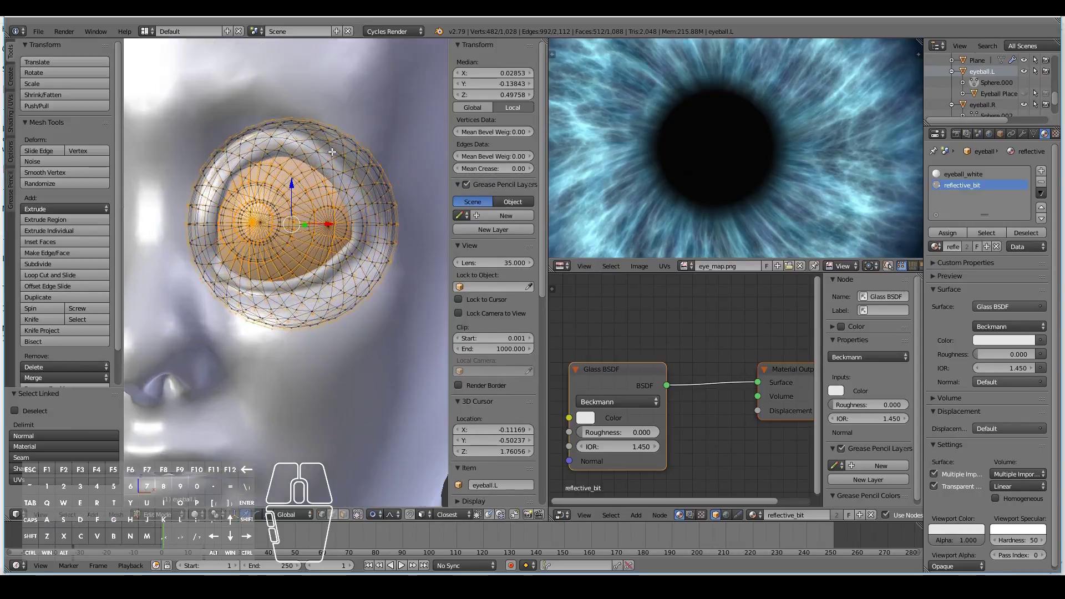
key("a")
key("l")
left_click_drag(338, 122, 306, 123)
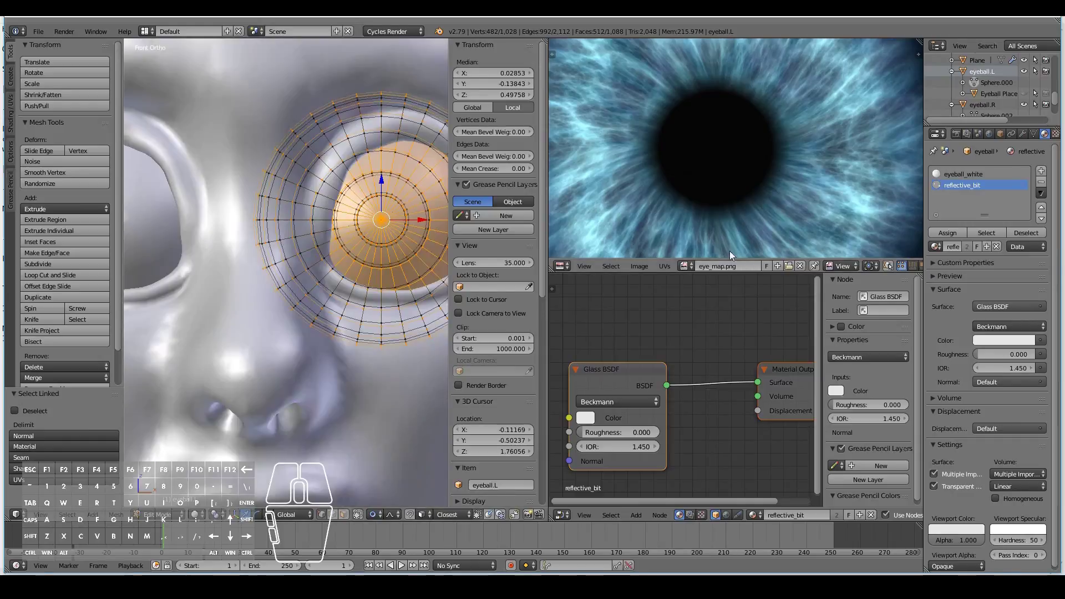
left_click(955, 236)
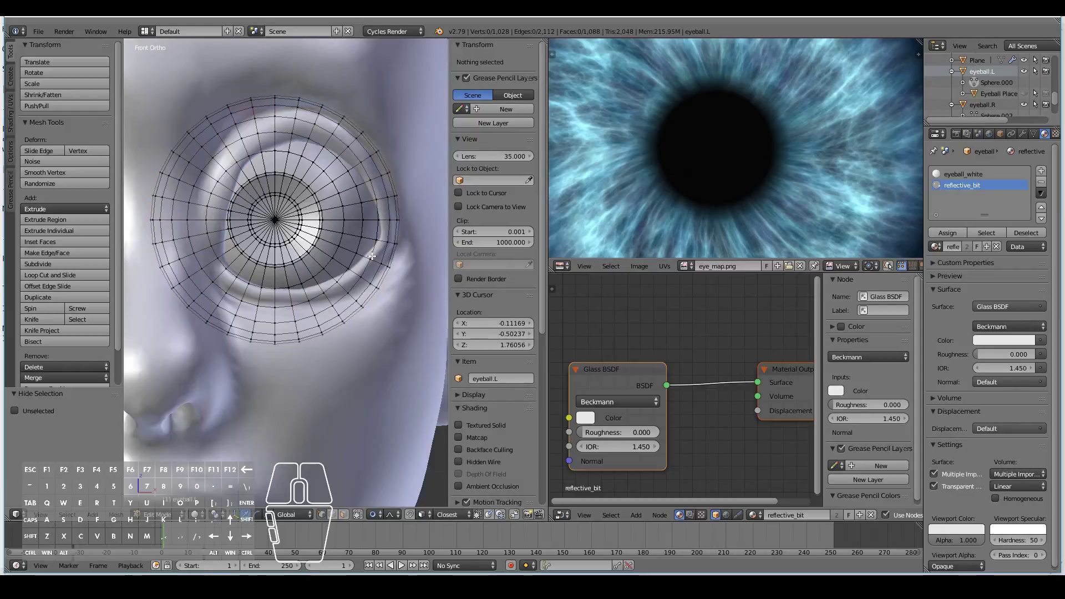
key("a")
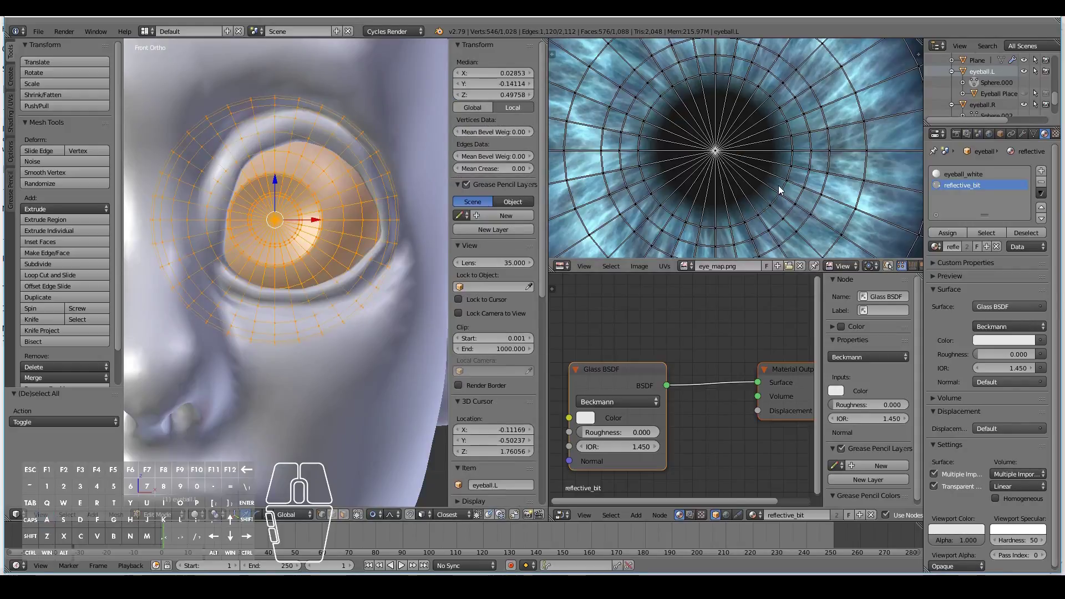
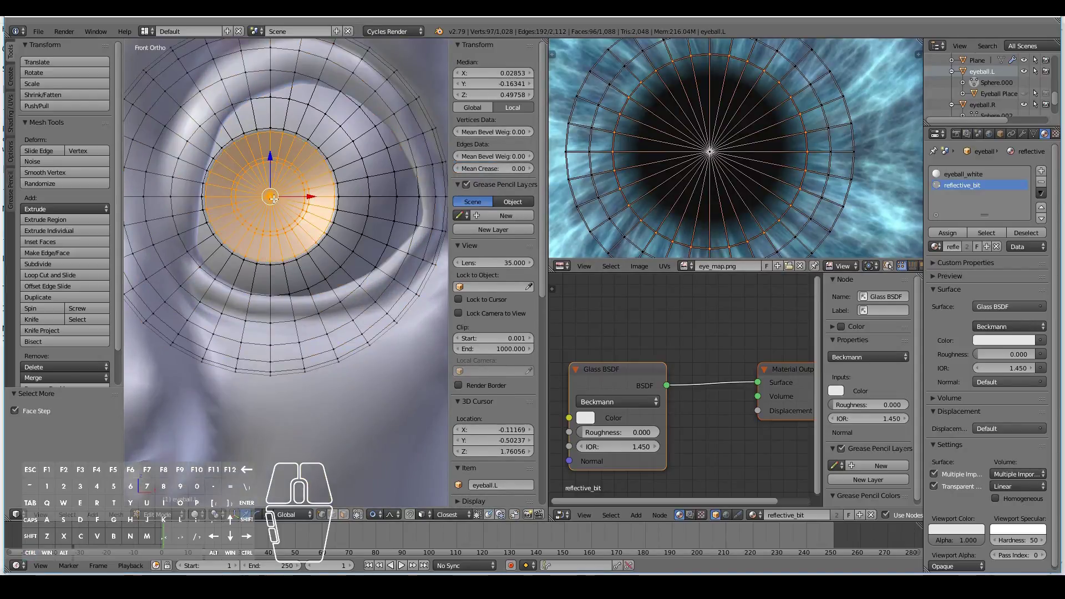
- Scale the pupil UV ring down to match the eye_map pupil
key("s")
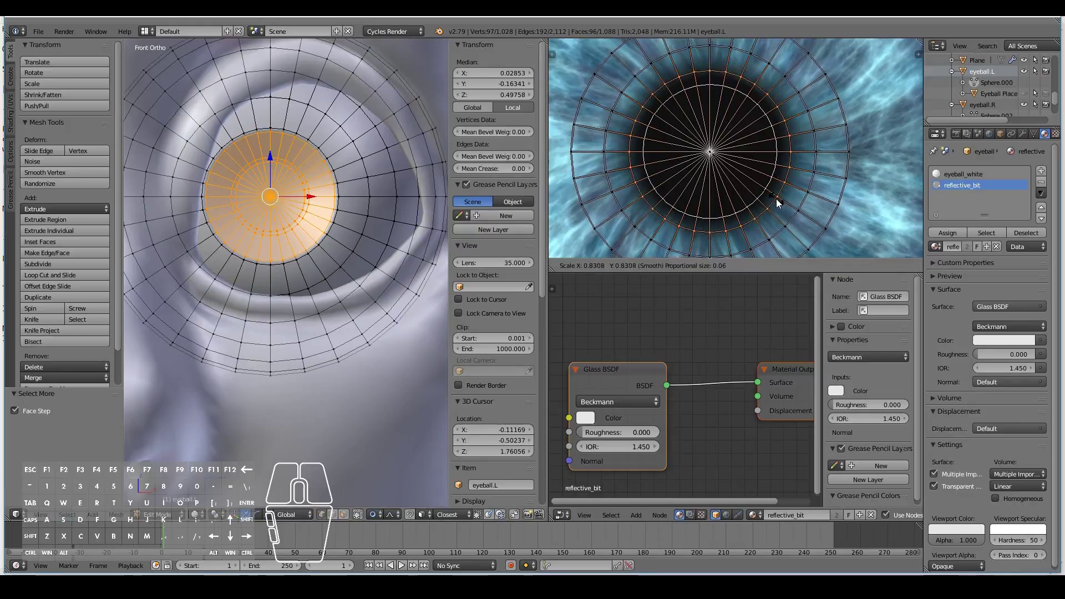
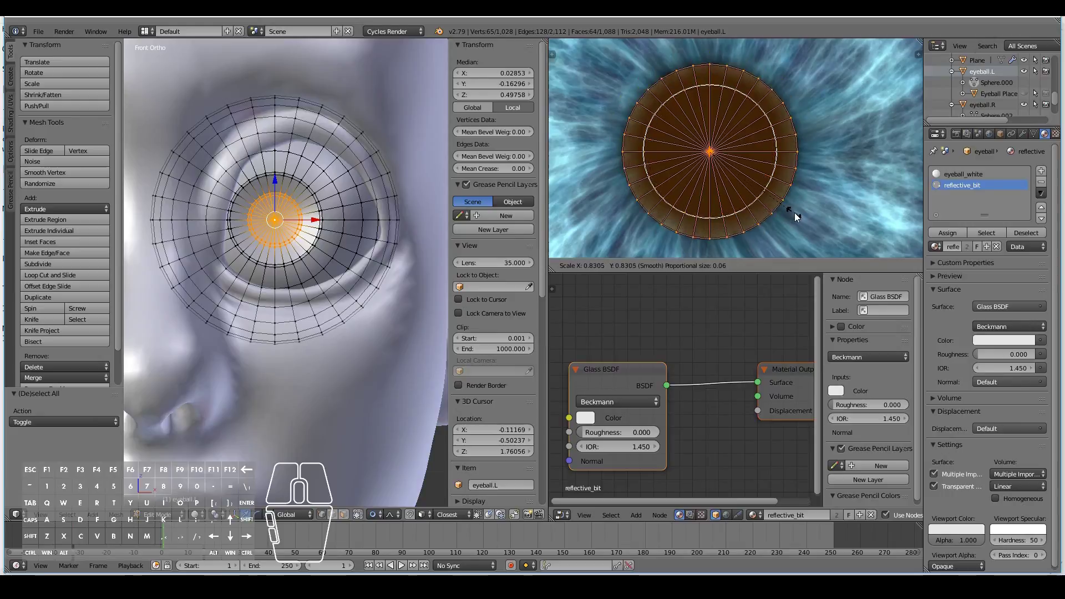
left_click(807, 218)
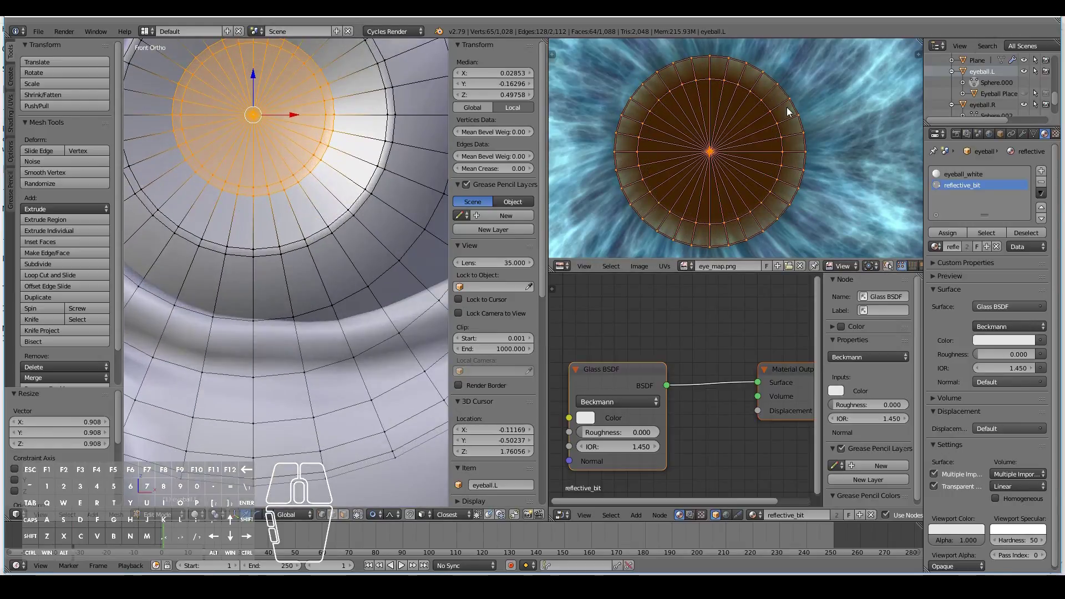
key("s")
left_click(810, 165)
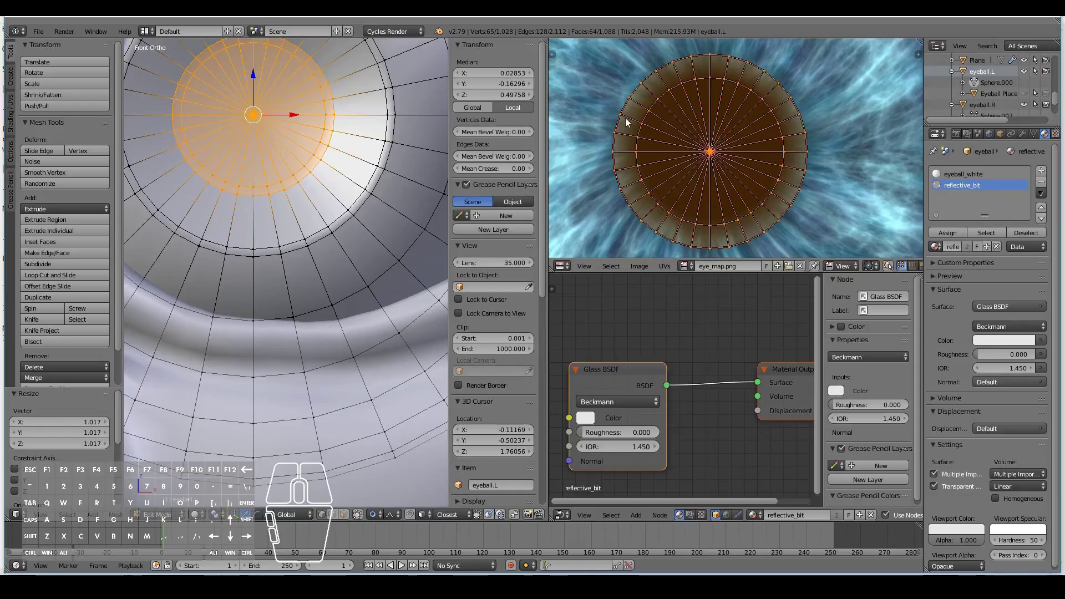
key("s")
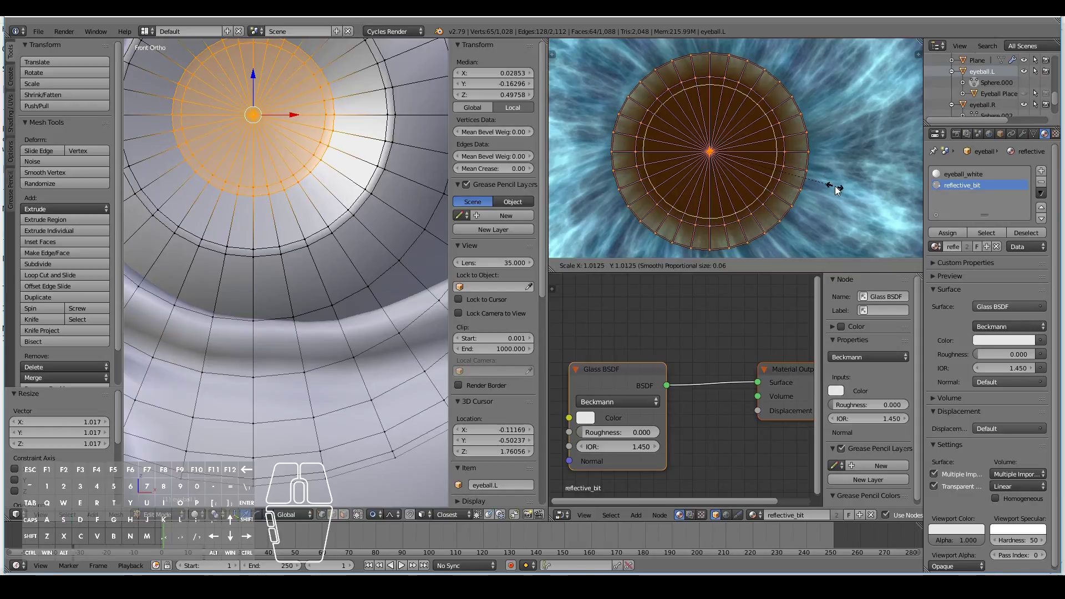
left_click(836, 191)
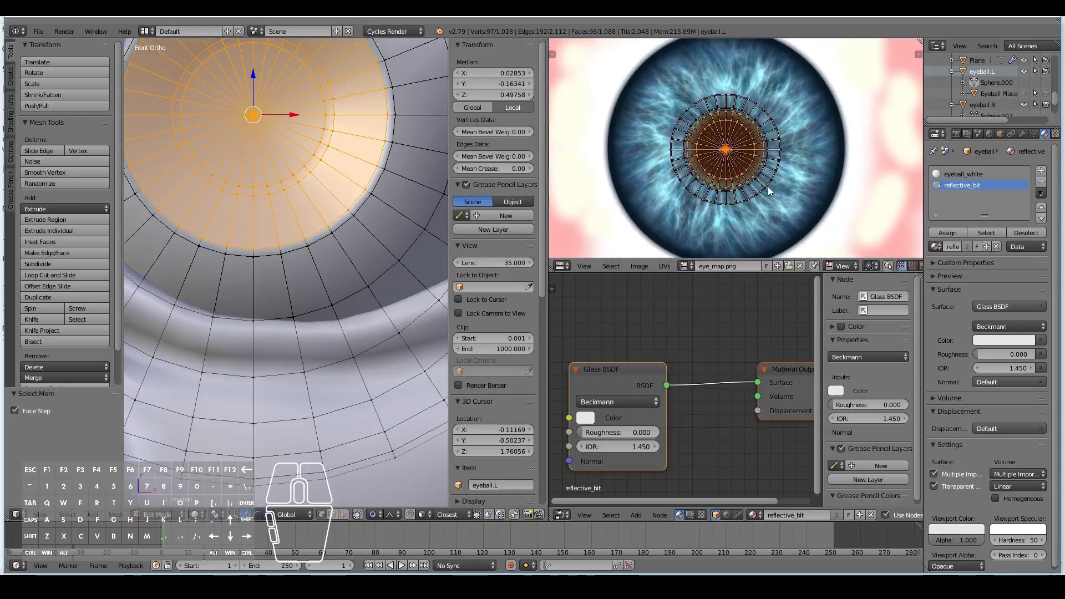
- Select the iris face rings and scale their UVs to the blue iris edge
right_click(772, 192)
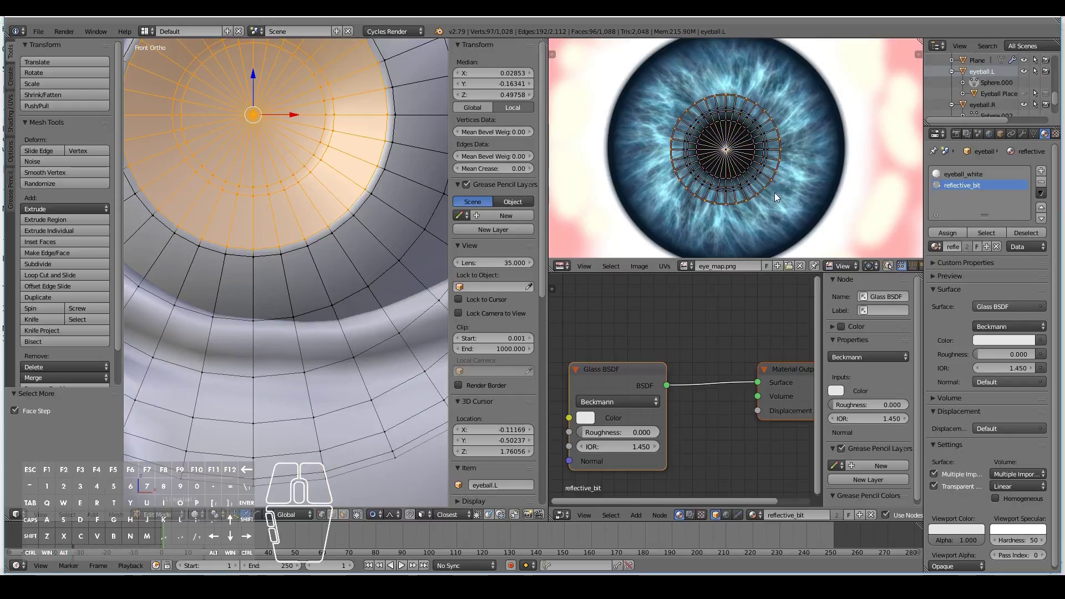
key("s")
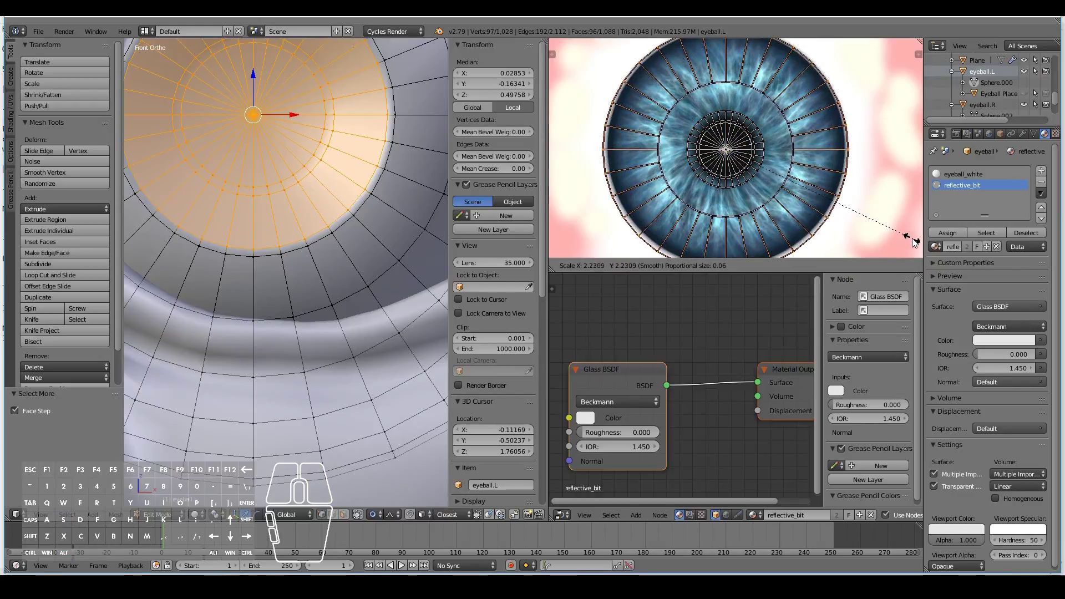
right_click(908, 239)
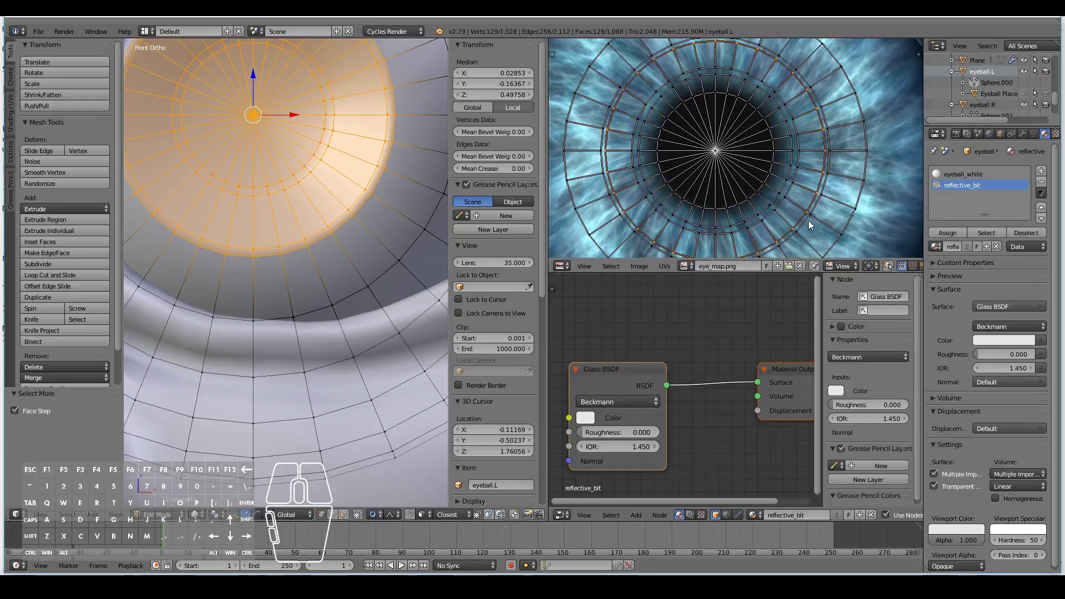
right_click(802, 220)
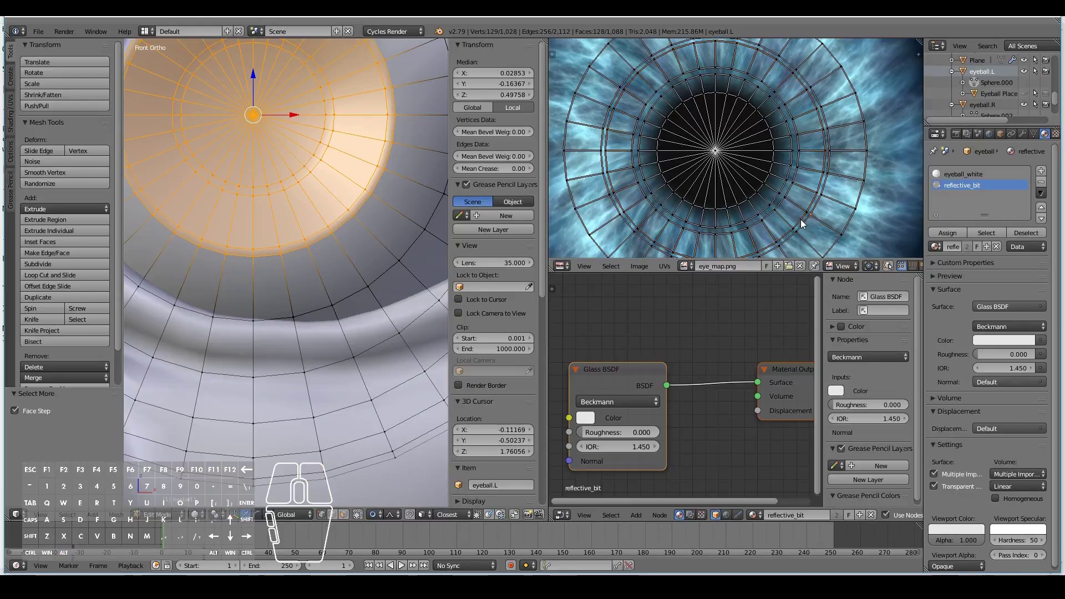
right_click(804, 222)
right_click(840, 244)
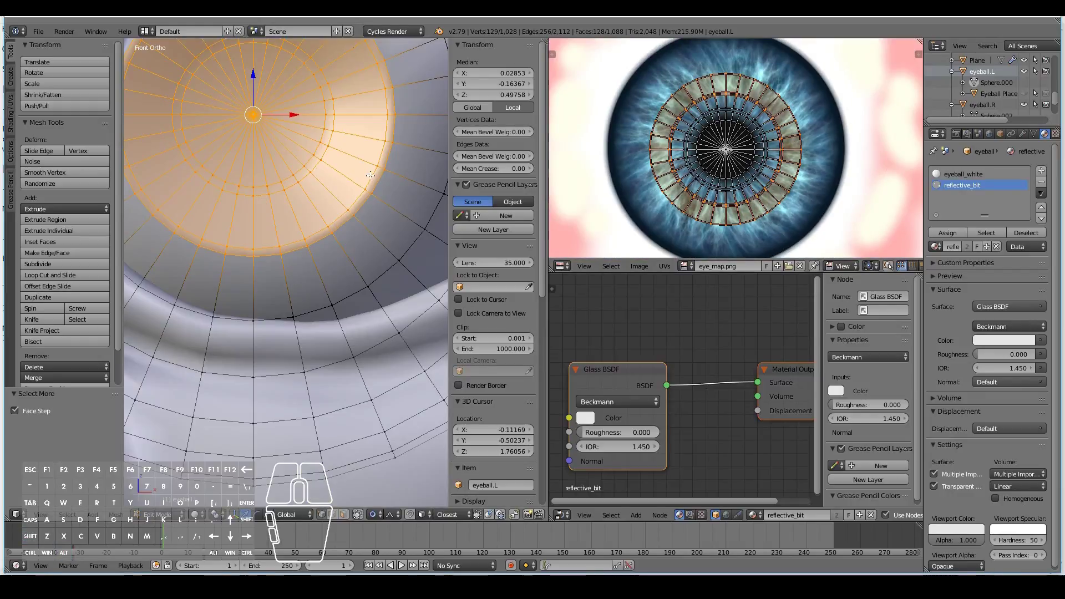
key("a")
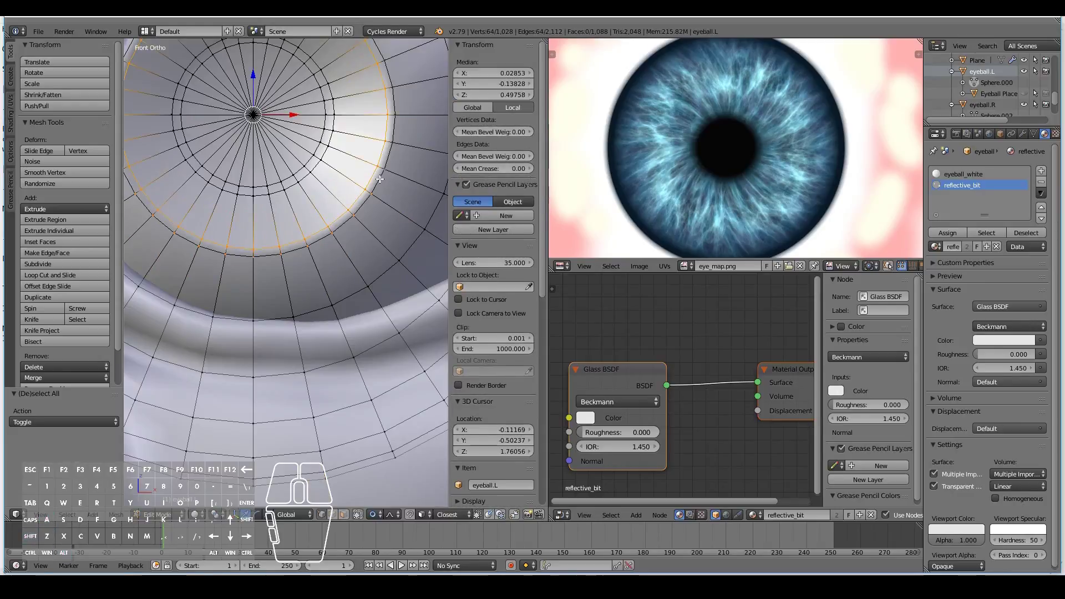
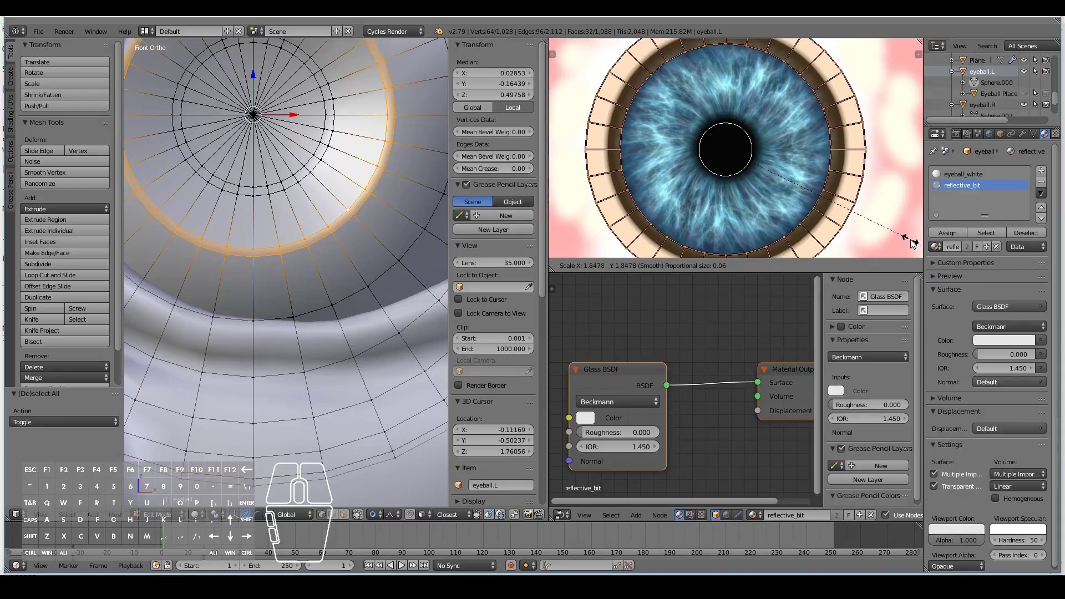
left_click(919, 241)
key("s")
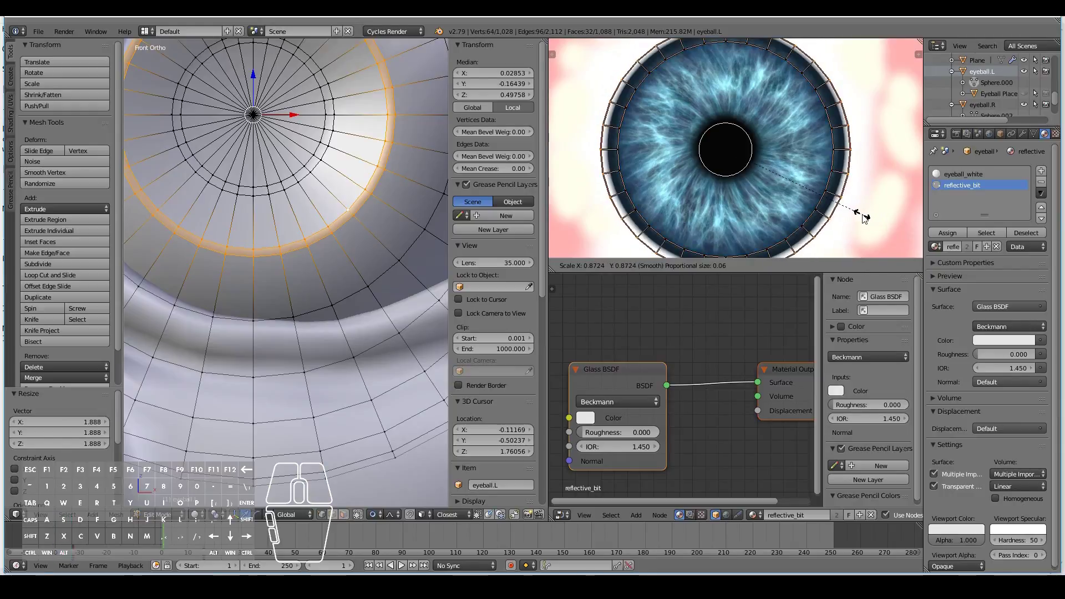
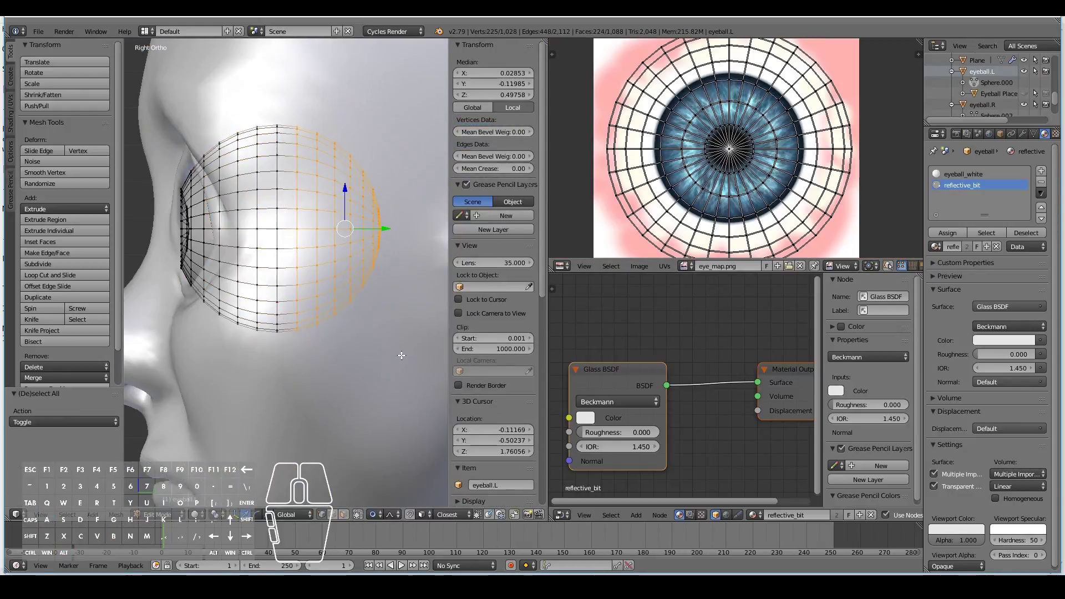
- View the eyeball front-on and select the central iris faces
key("a")
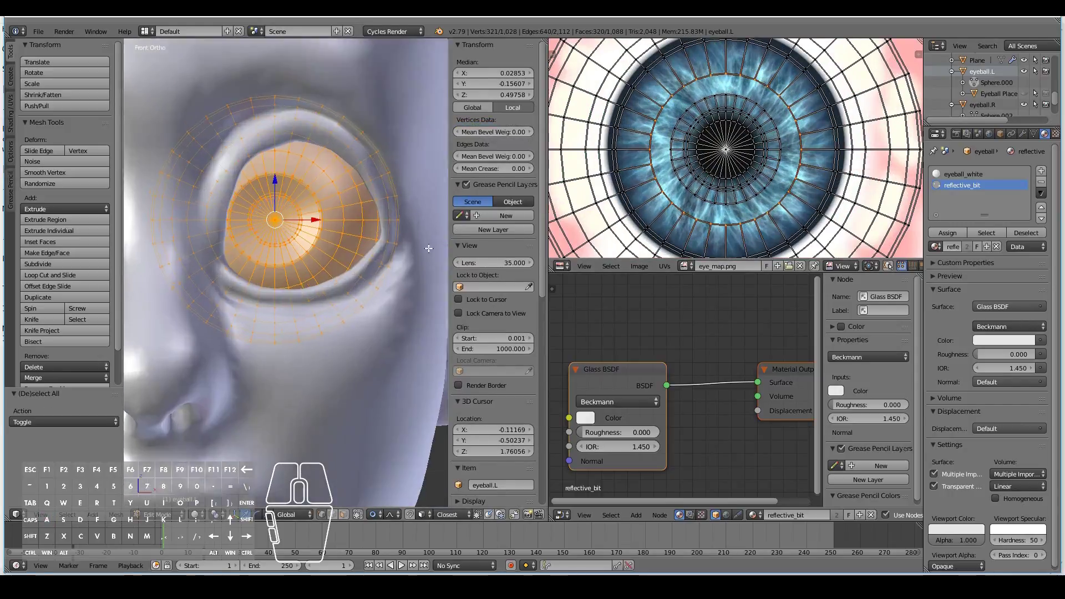
right_click(271, 178)
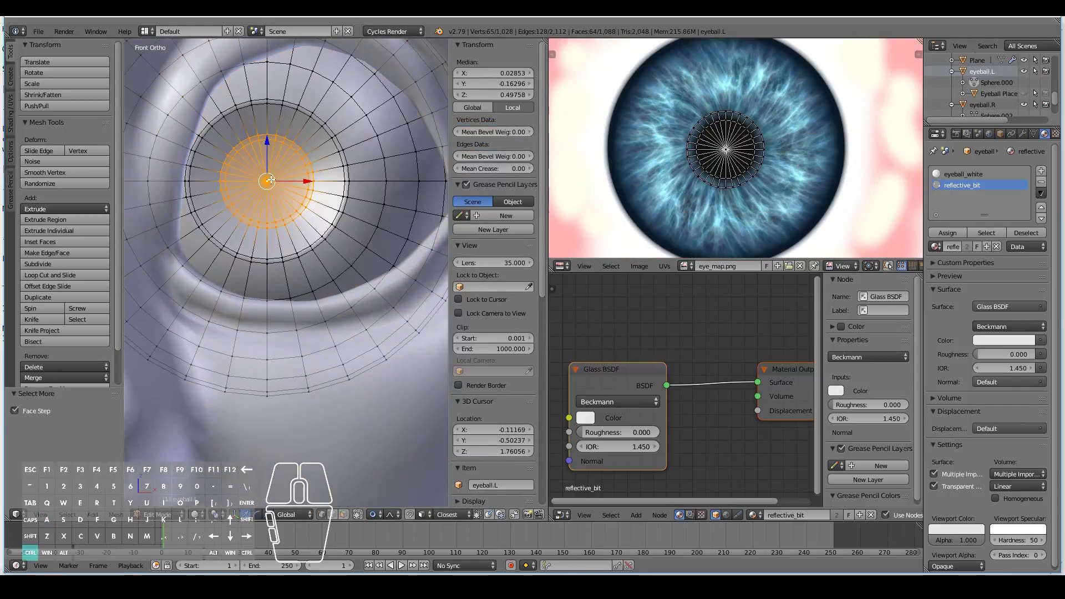
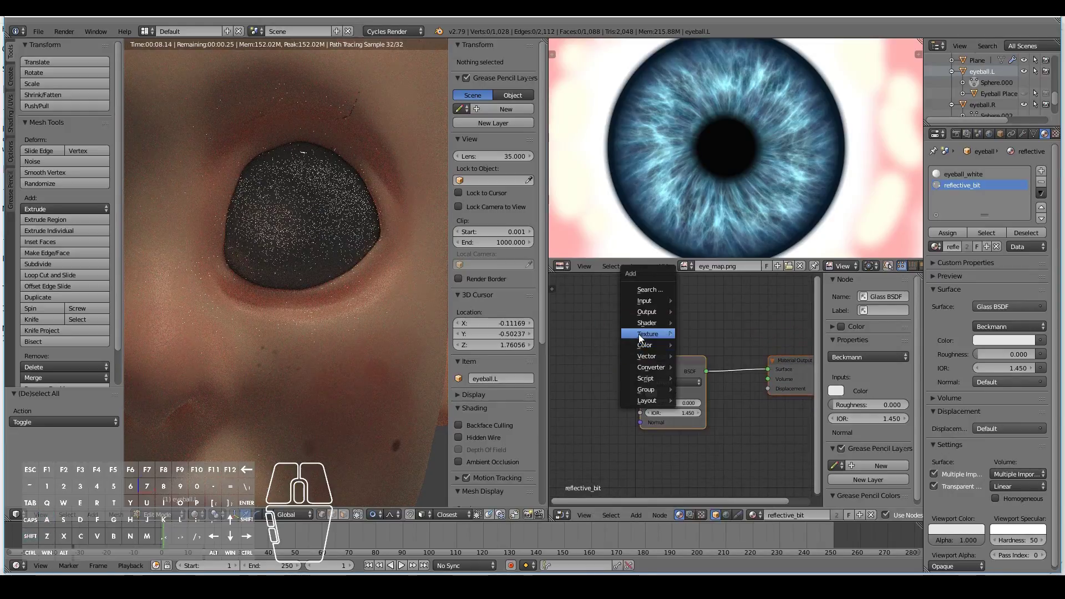
- Add an Image Texture node using eye_map.png to the eyeball_white Diffuse colour
left_click(651, 329)
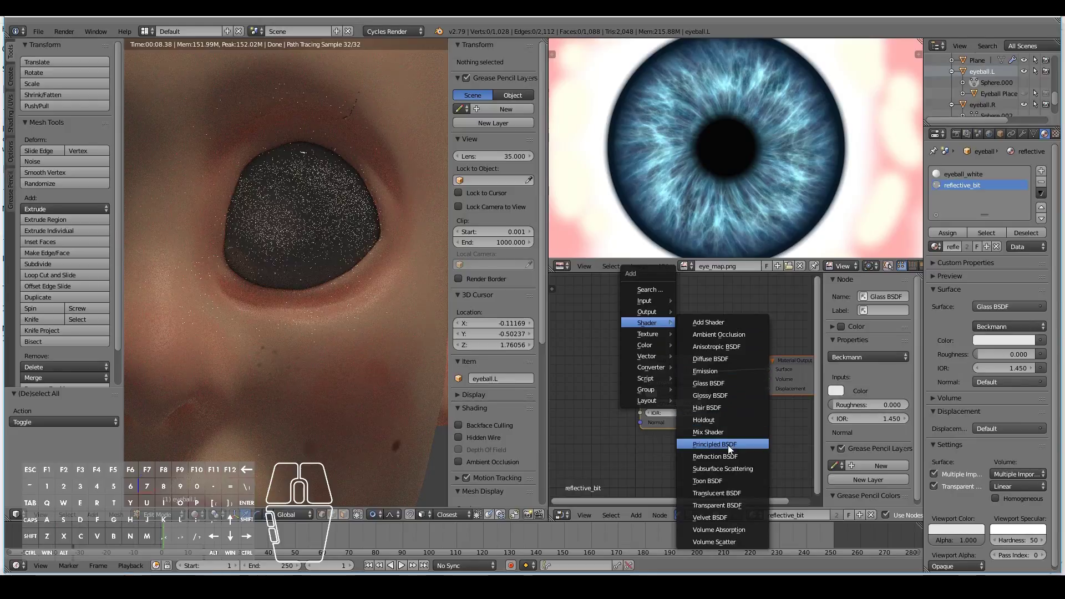
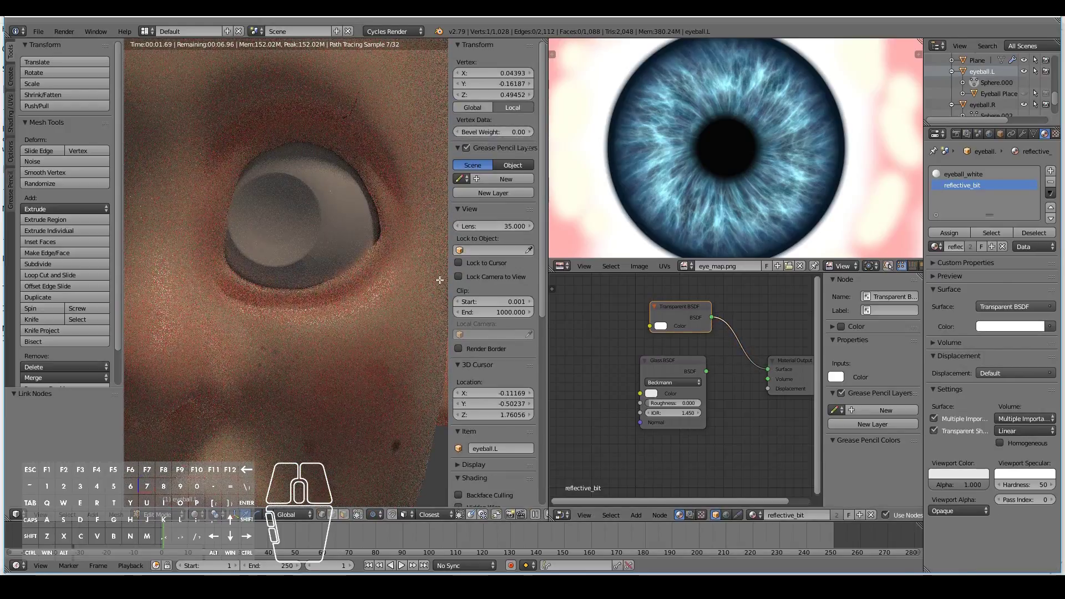
left_click(961, 172)
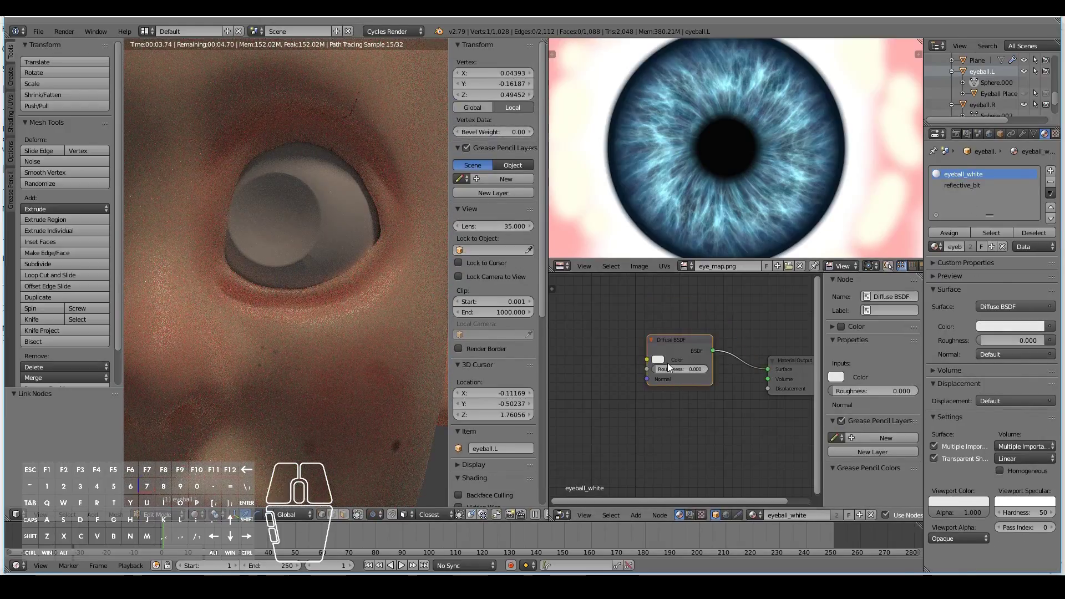
middle_click(600, 378)
key("shift+a")
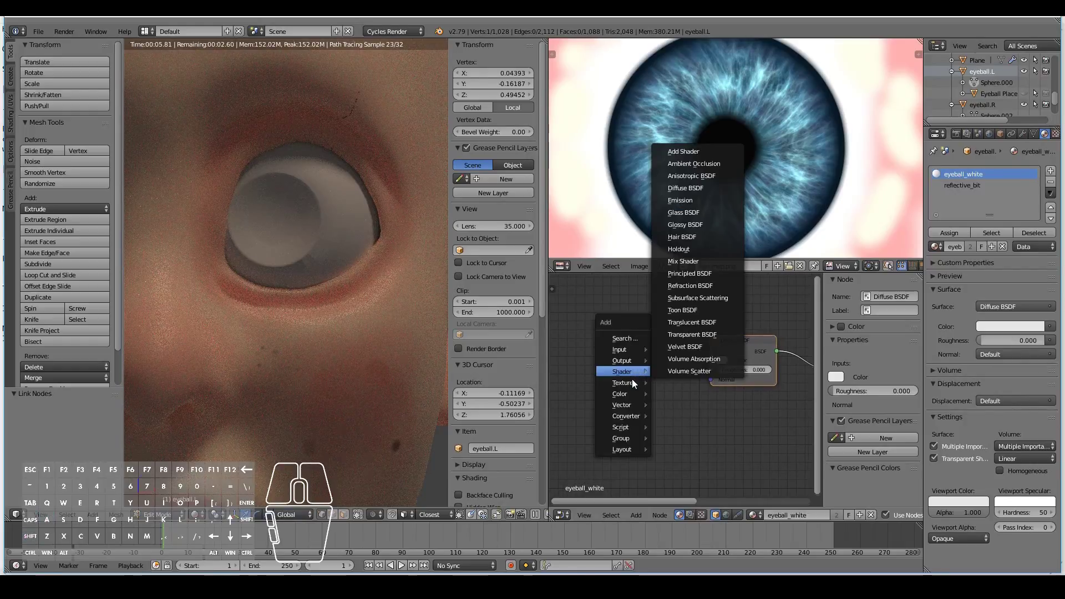
left_click(685, 433)
left_click(593, 344)
left_click(605, 380)
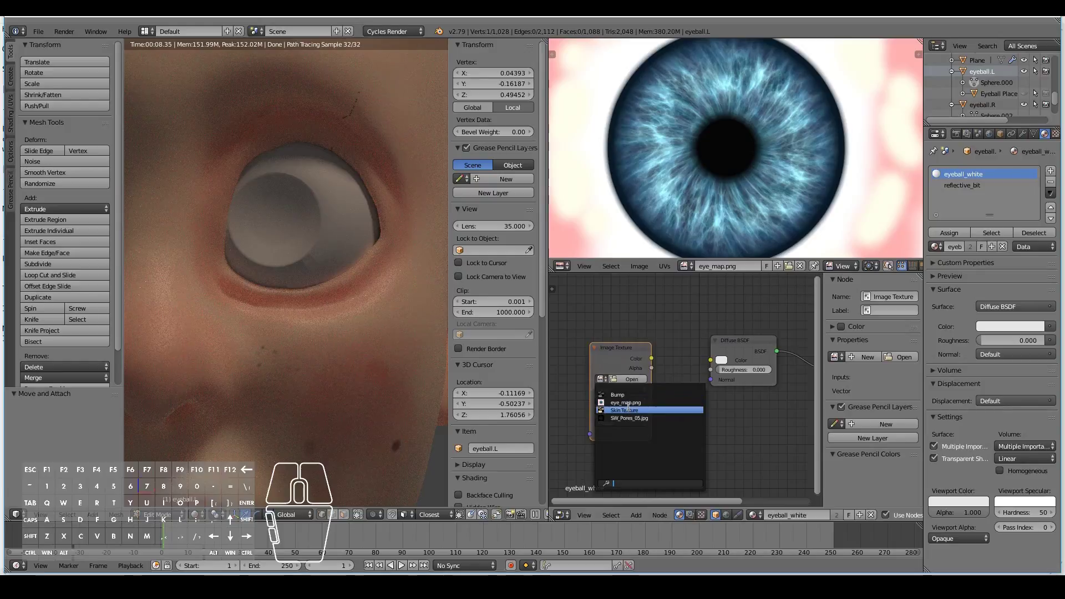
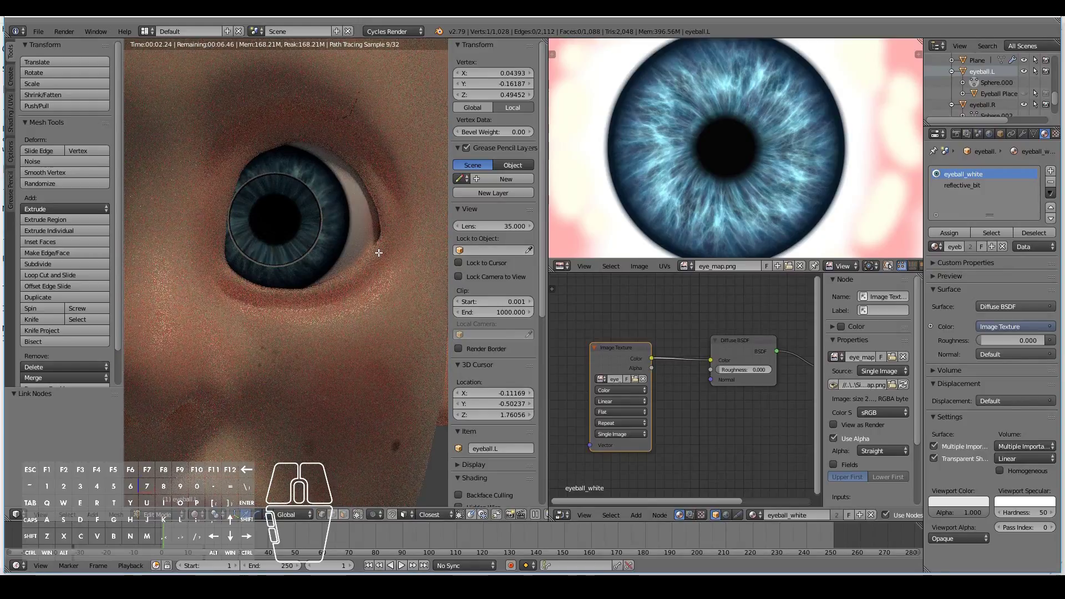
key("Tab")
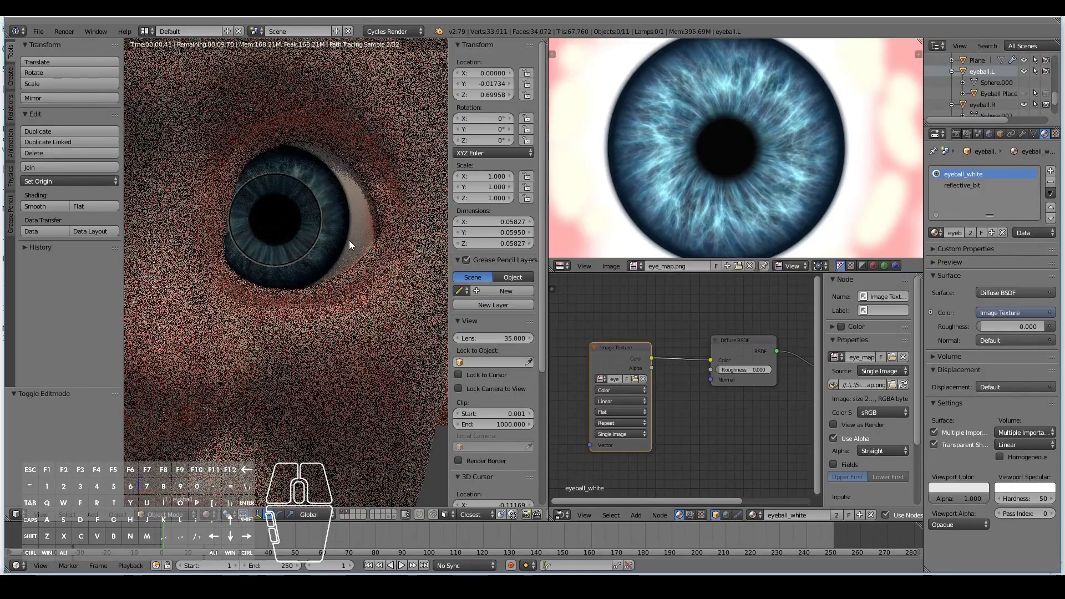
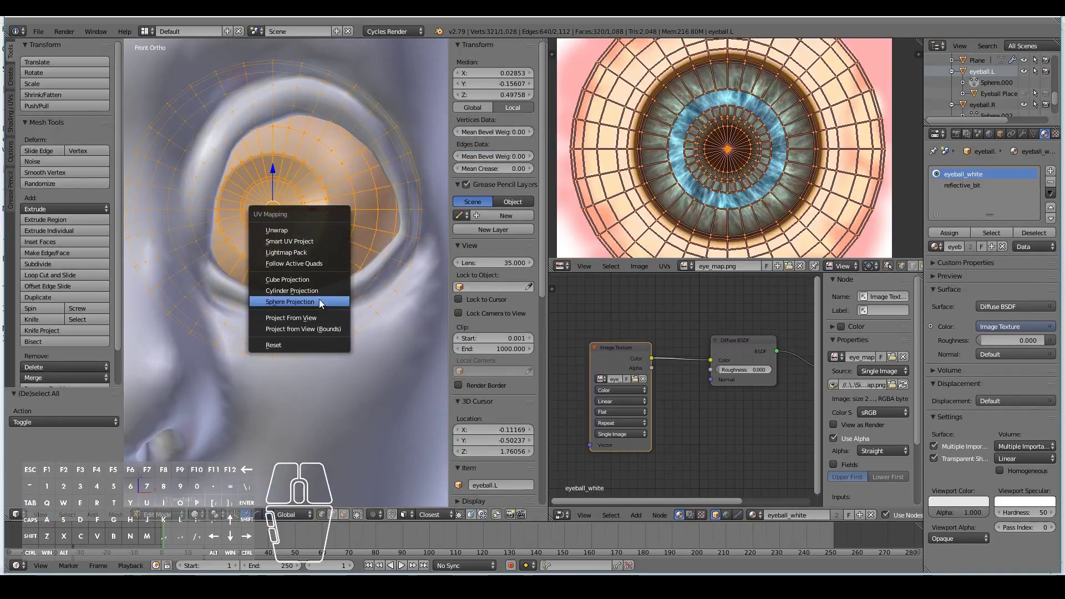
- Project the eyeball UVs from view, then scale the pupil ring and whole layout to centre the iris
left_click(318, 319)
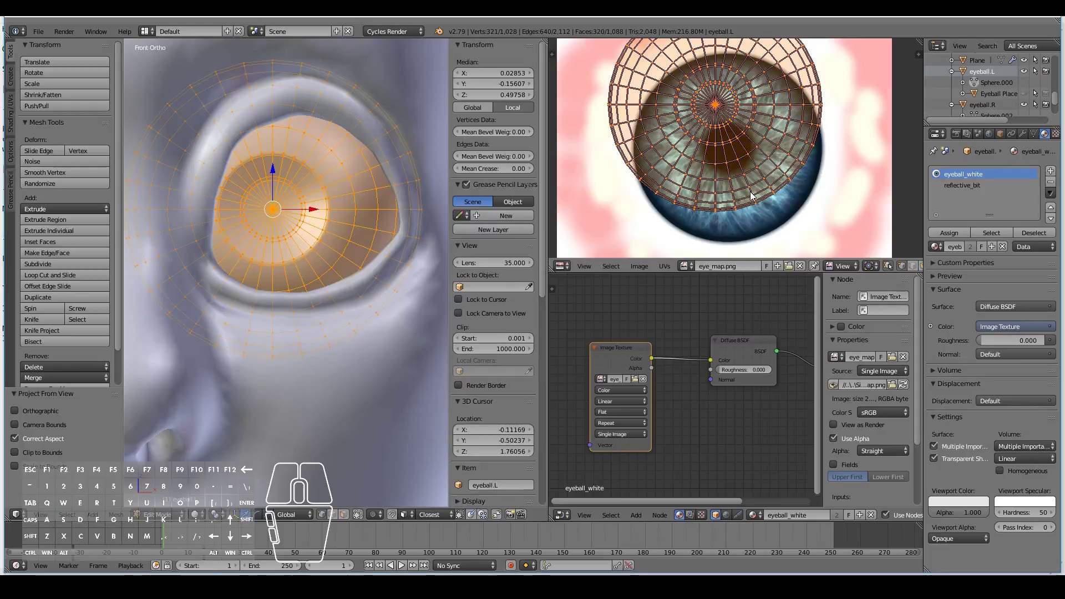
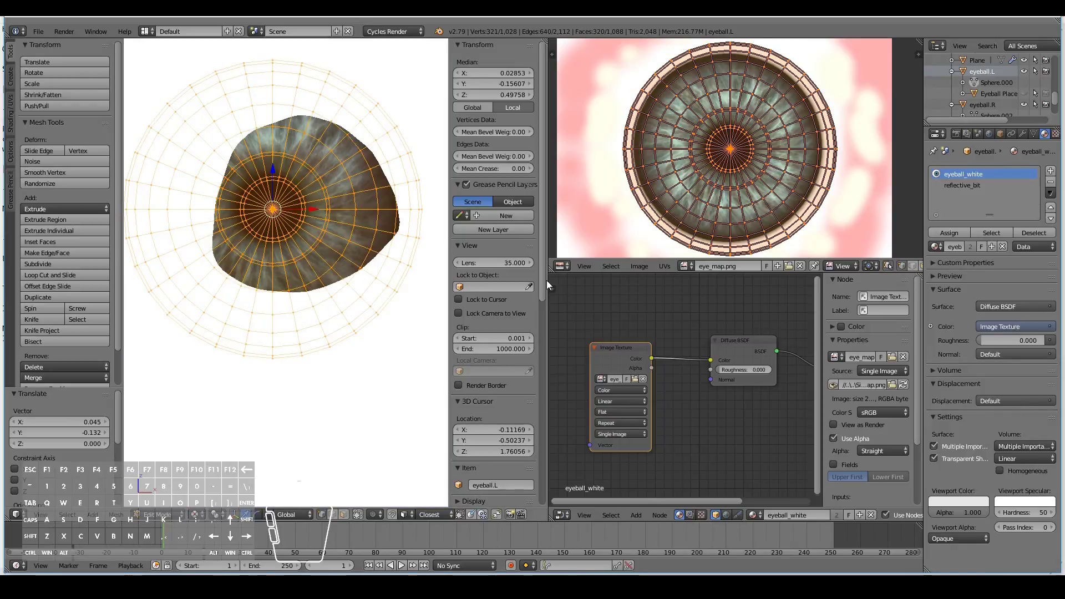
key("a")
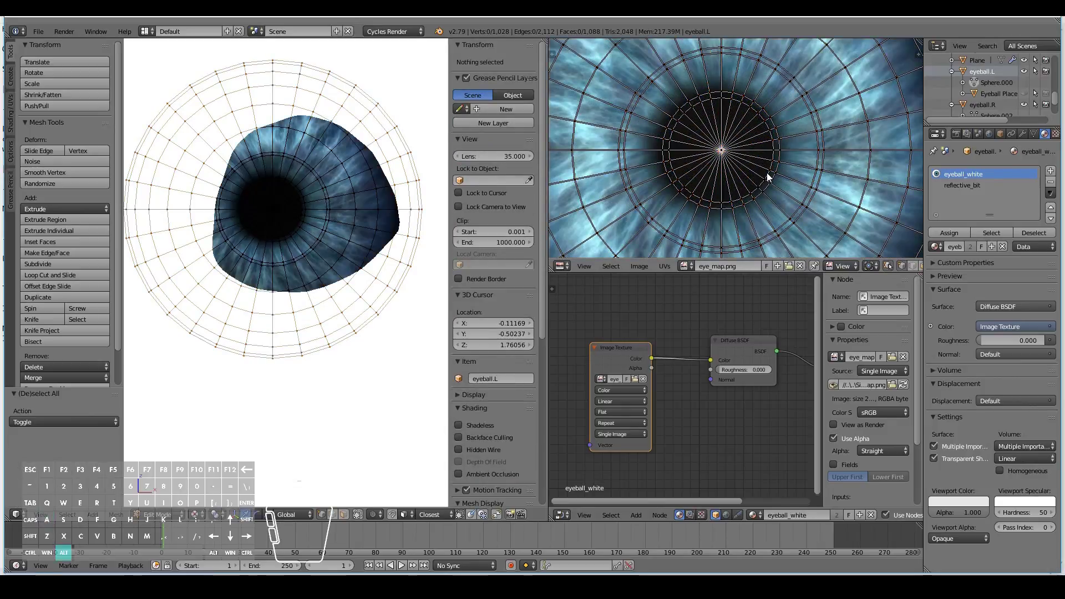
right_click(770, 175)
right_click(775, 183)
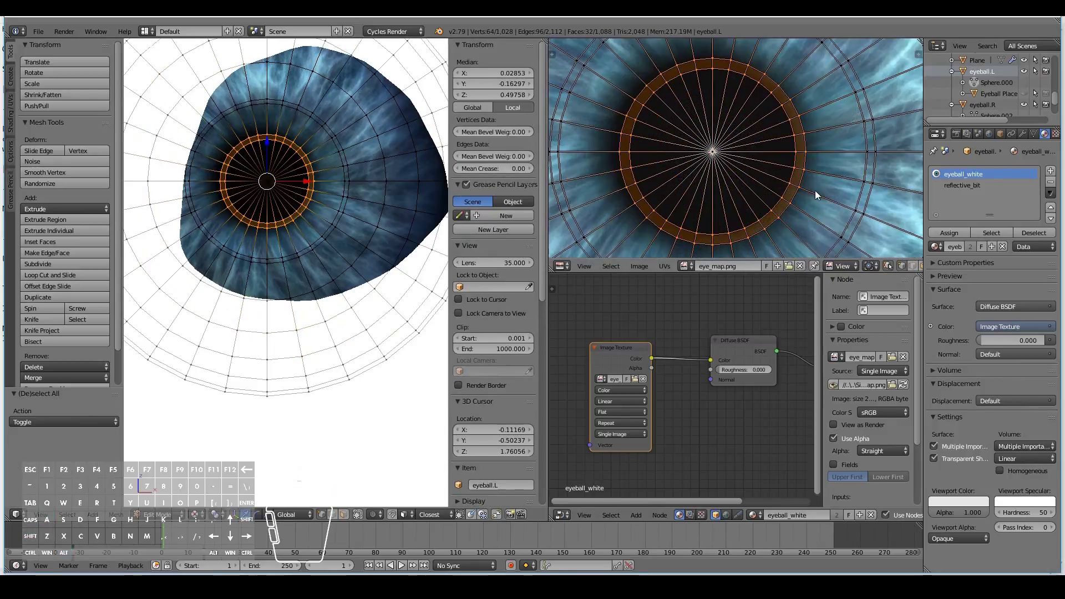
key("s")
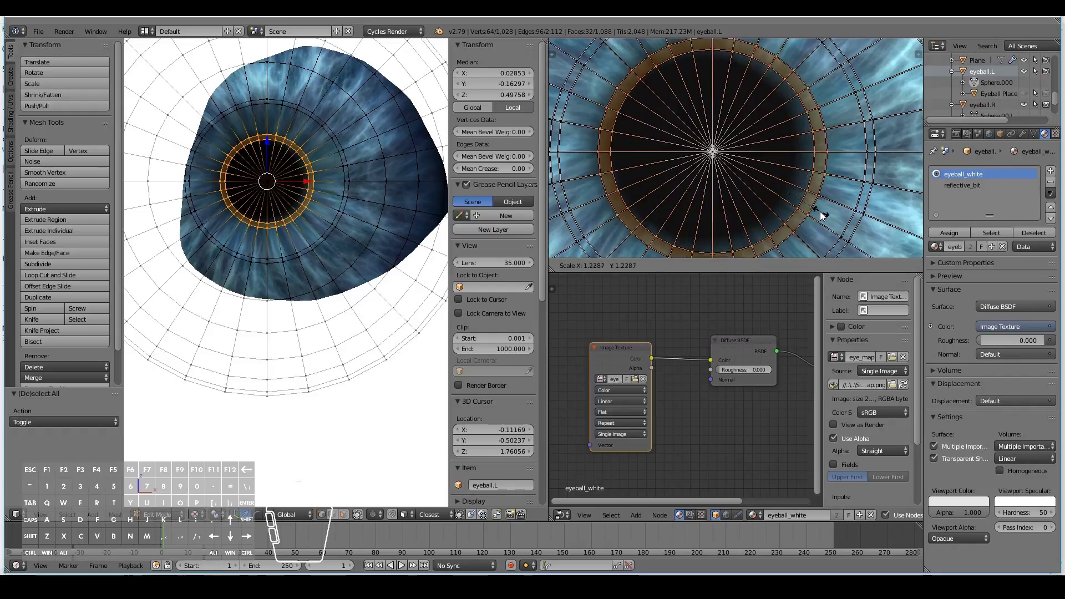
key("a")
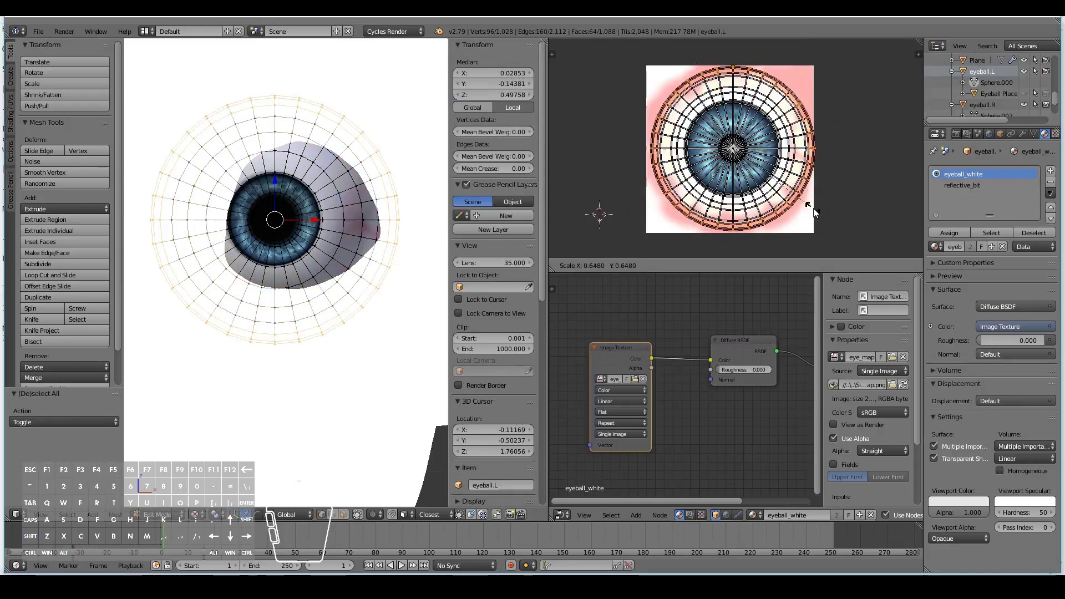
right_click(850, 186)
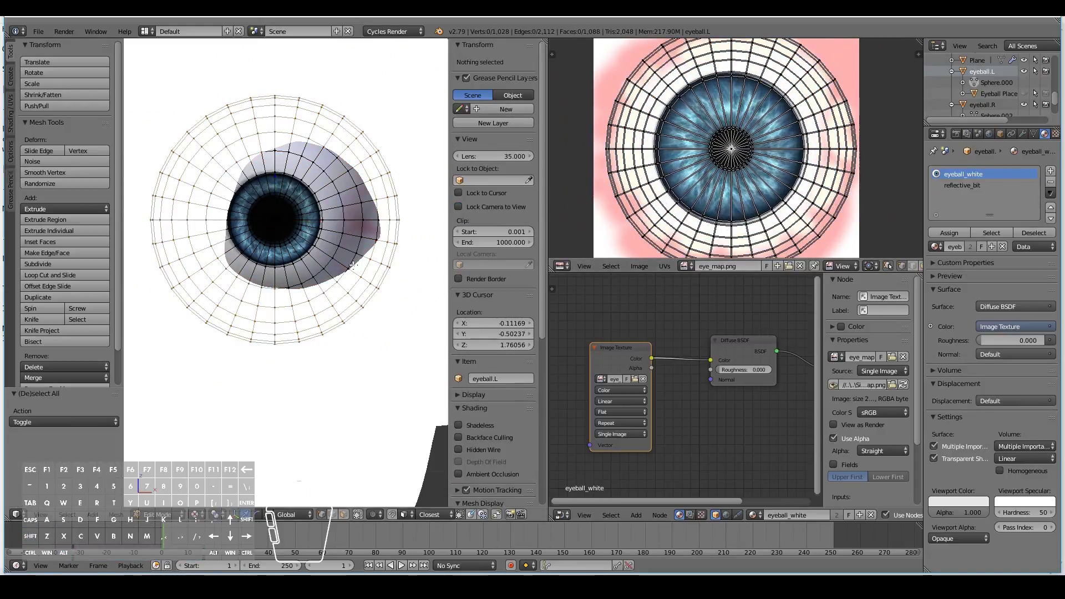
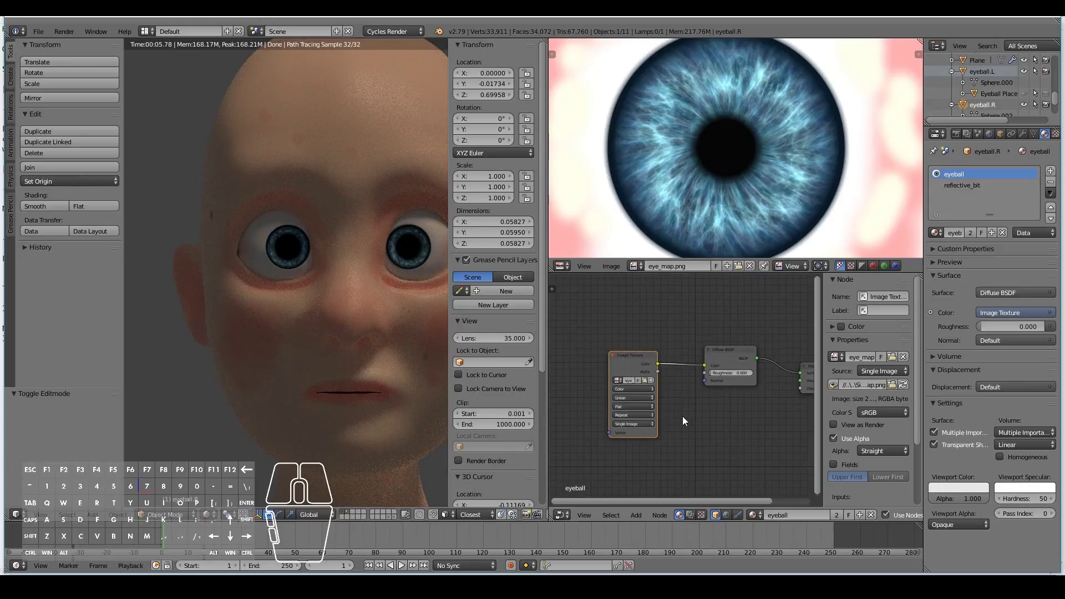
- Delete the Diffuse BSDF and add a Principled BSDF shader to the eyeball material
left_click_drag(636, 357, 606, 368)
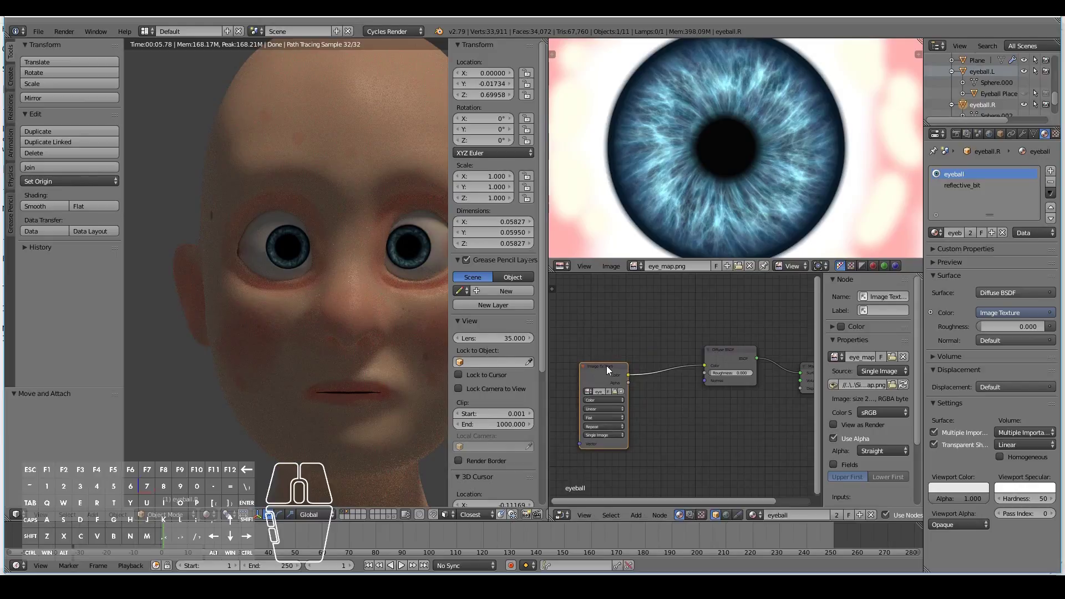
left_click_drag(741, 353, 713, 343)
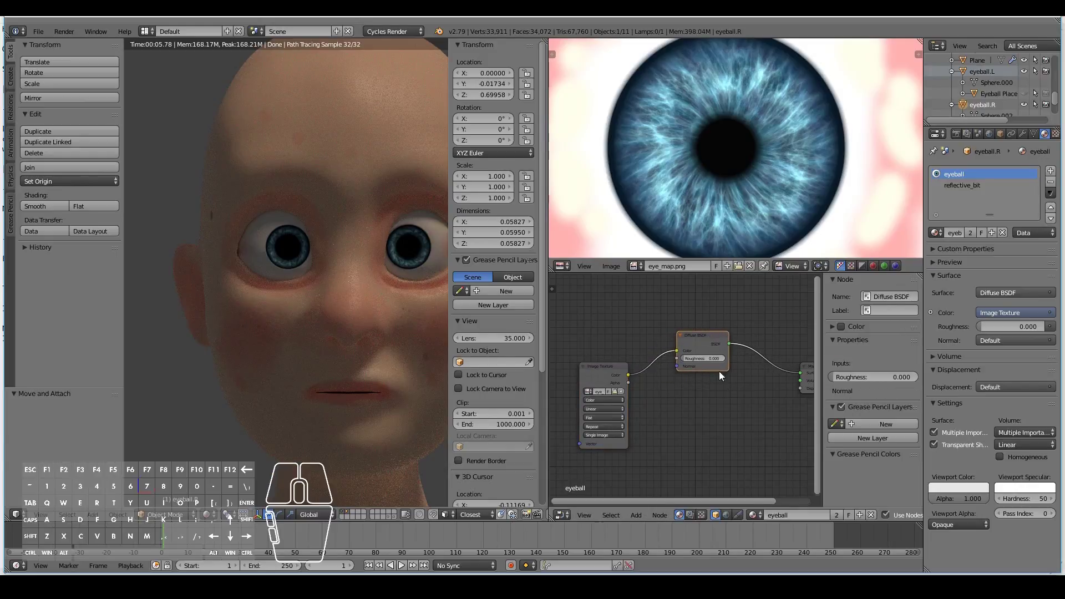
middle_click(728, 402)
key("x")
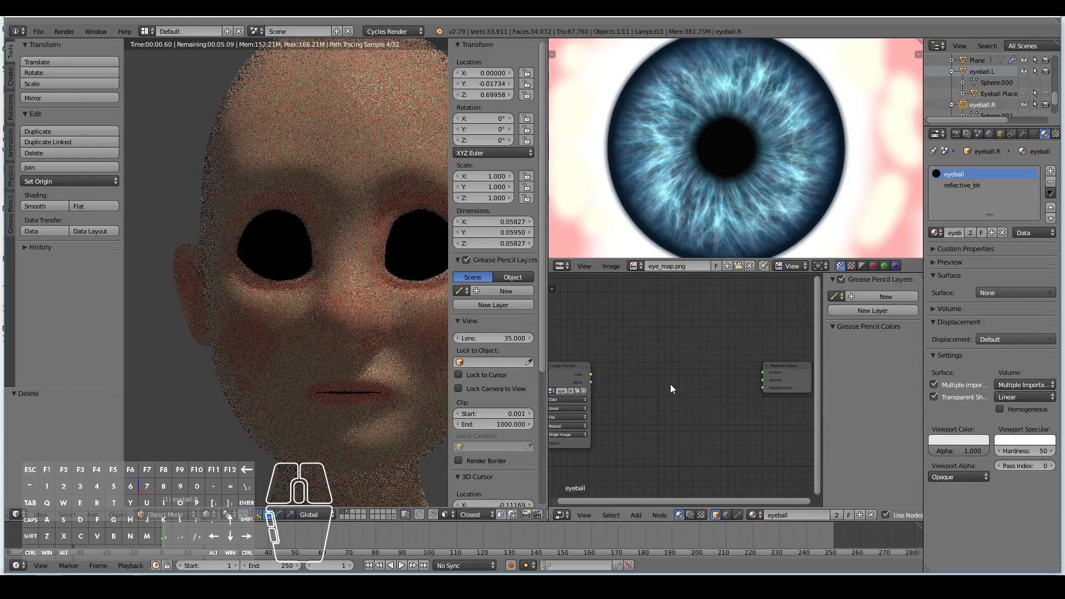
key("shift+s")
key("shift+a")
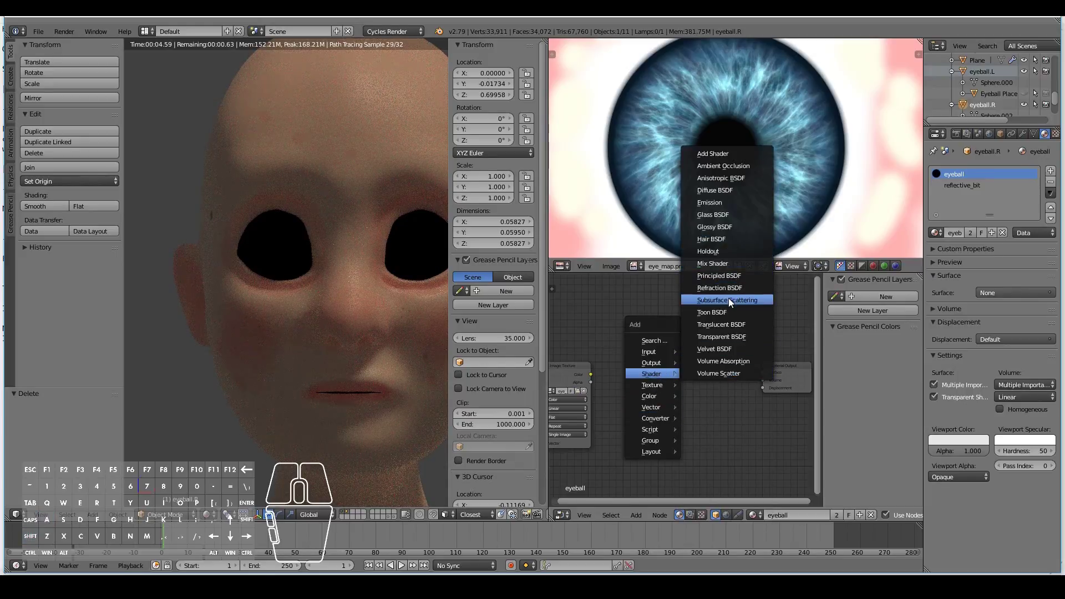
left_click(724, 278)
left_click(658, 316)
- Link eye_map colour to the Principled Base Color and its BSDF to the Material Output surface
left_click_drag(595, 378, 659, 345)
left_click_drag(712, 328, 766, 374)
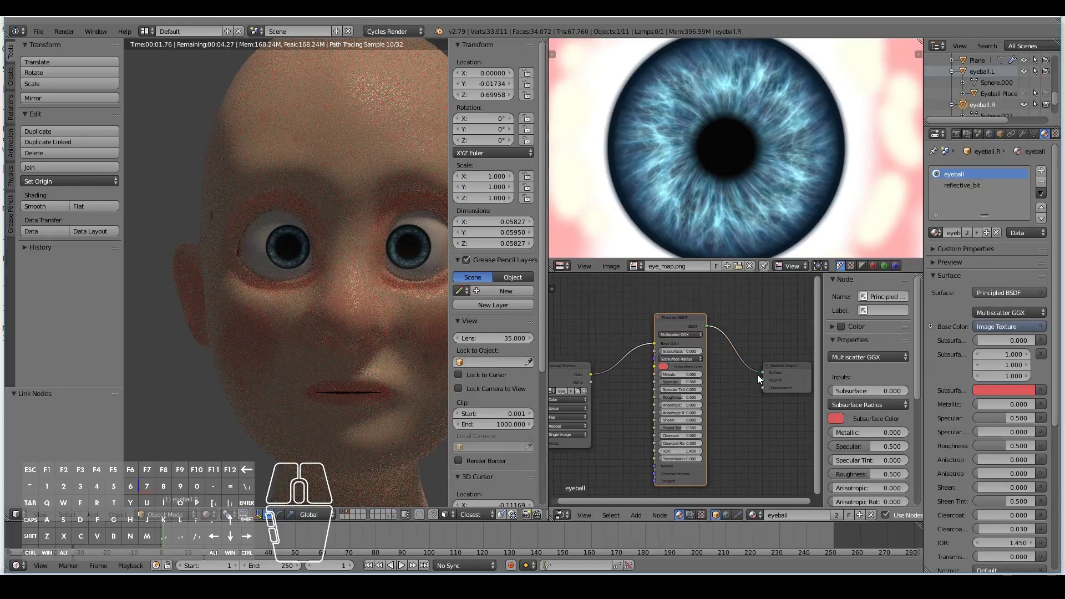
middle_click(623, 414)
left_click_drag(643, 351, 579, 348)
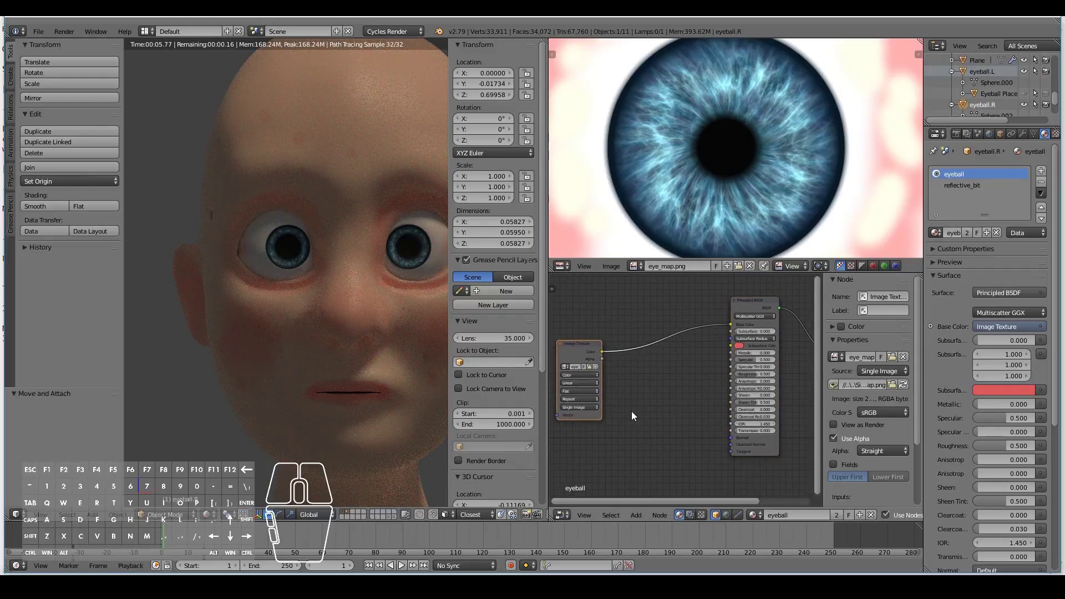
key("shift+a")
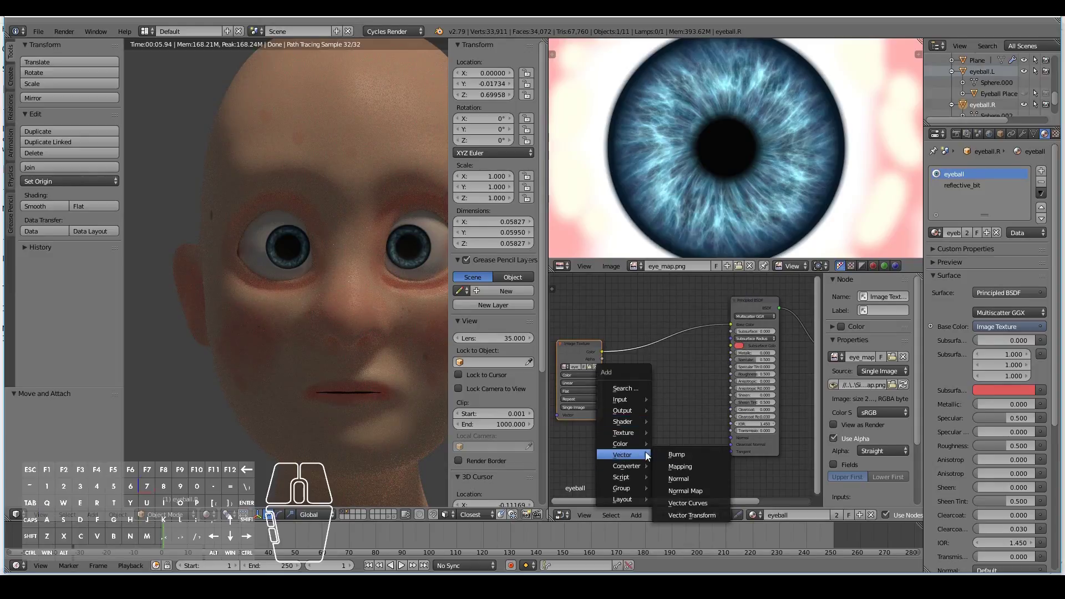
- Add a ColorRamp converter node and arrange it between eye_map and the Principled shader
left_click(684, 473)
left_click(619, 380)
middle_click(706, 461)
key("x")
key("shift+a")
left_click_drag(749, 403, 736, 404)
left_click(672, 382)
left_click_drag(642, 356, 599, 359)
left_click_drag(700, 383, 668, 375)
- Wire eye_map through the ColorRamp into the Principled Base Color and tidy the node layout
left_click_drag(602, 361, 639, 416)
left_click_drag(697, 380, 752, 422)
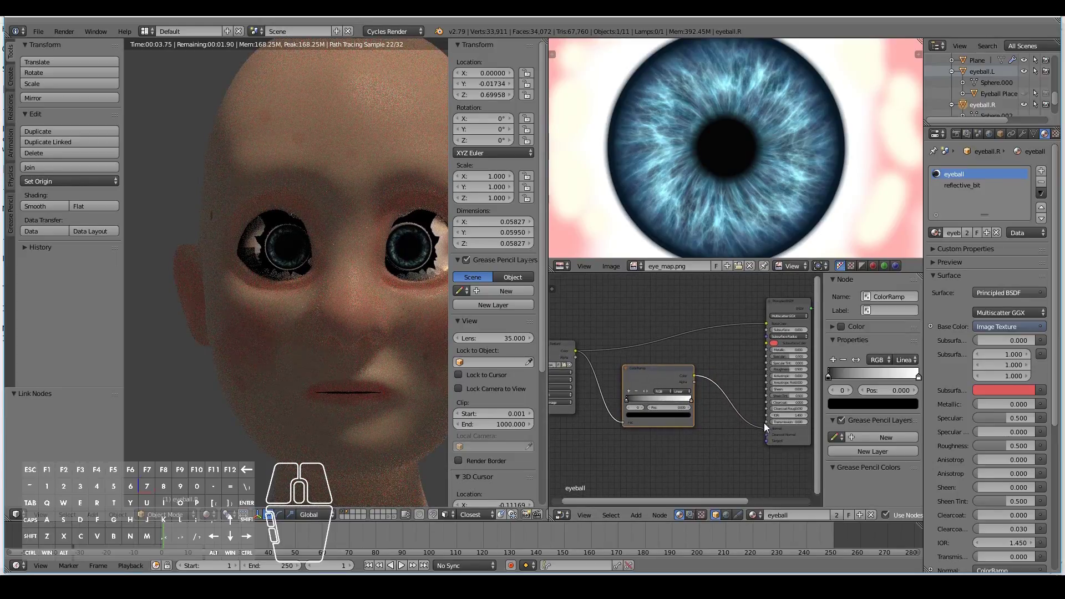
left_click_drag(769, 430, 749, 430)
middle_click(736, 434)
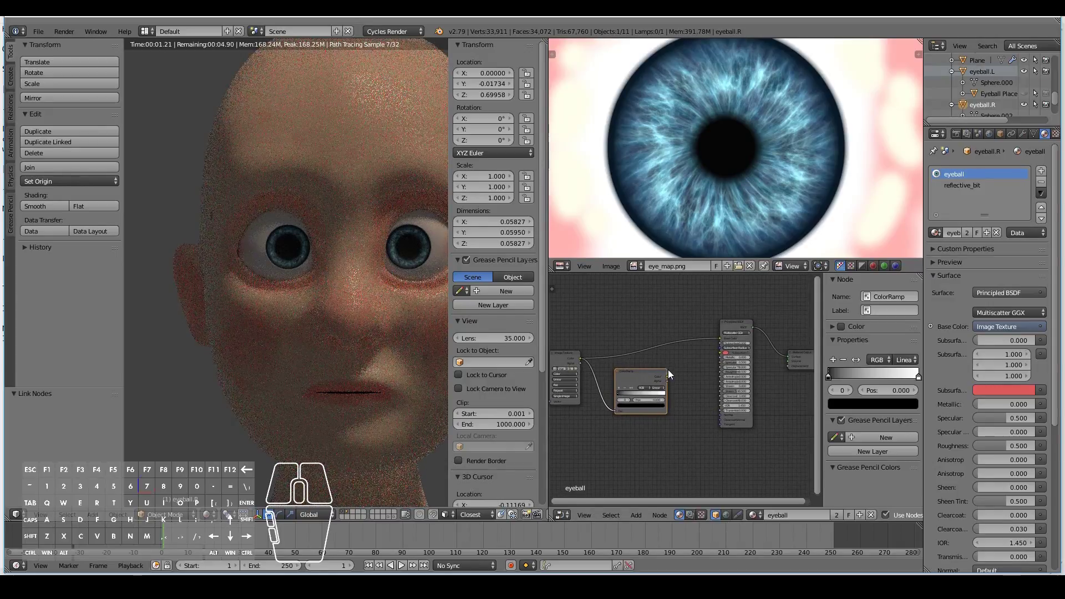
left_click_drag(671, 378, 723, 342)
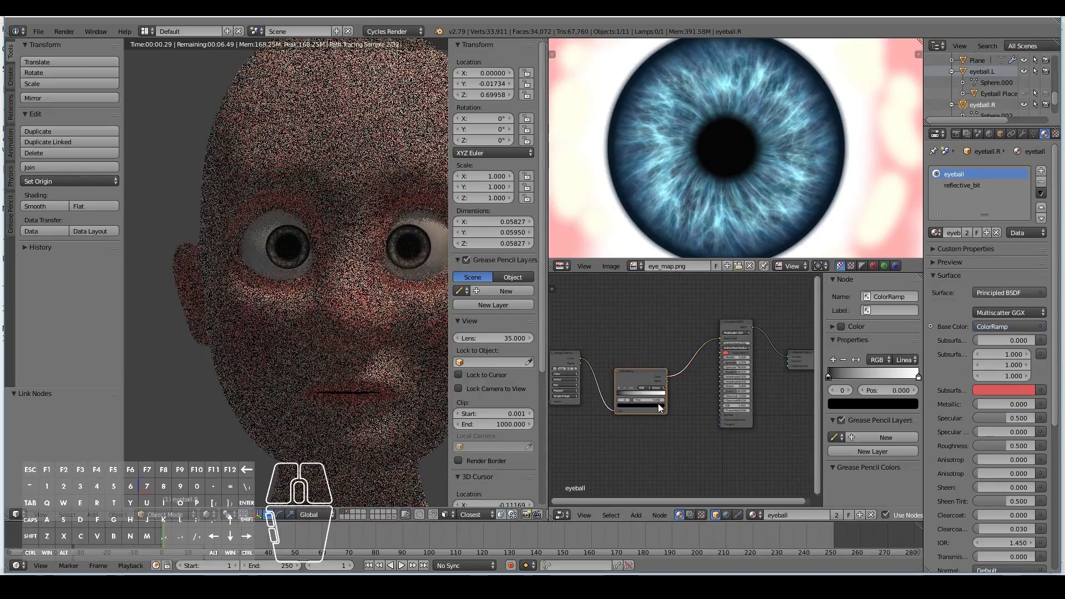
middle_click(673, 436)
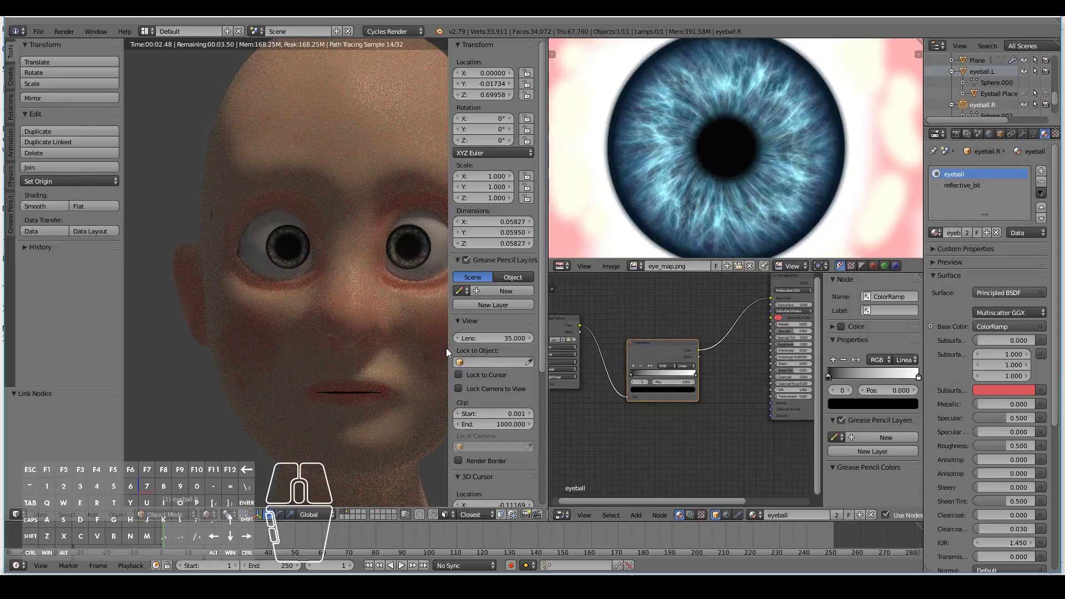
middle_click(679, 399)
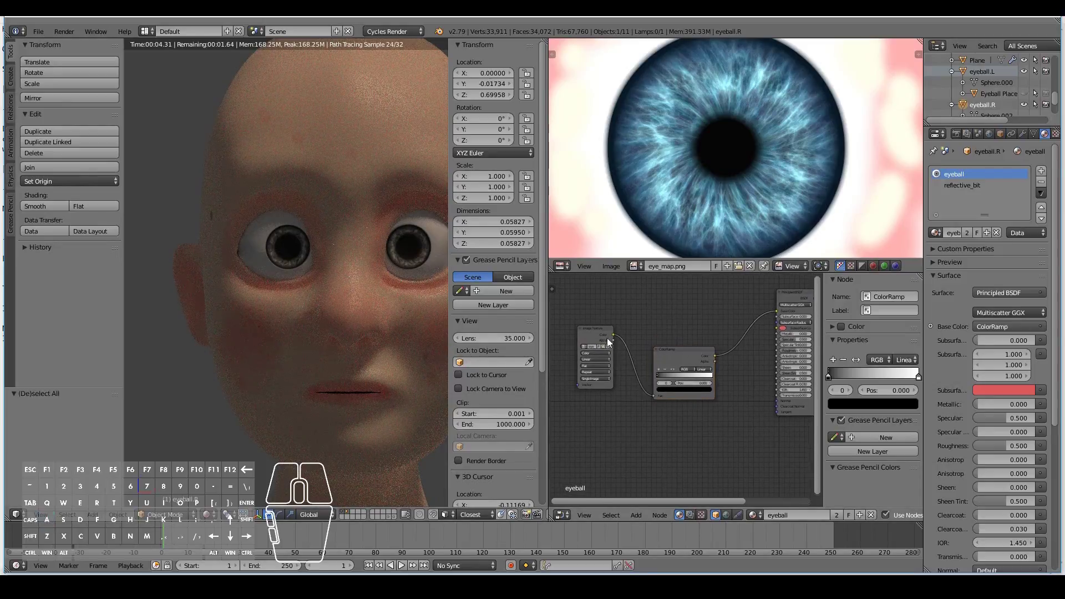
left_click_drag(600, 327, 690, 382)
- Add a Bump node to the eyeball material graph
key("g")
left_click(626, 388)
key("shift+a")
left_click(720, 380)
left_click(694, 380)
- Place the Bump node under the ColorRamp and link it to the Principled Normal input
left_click_drag(658, 361, 695, 413)
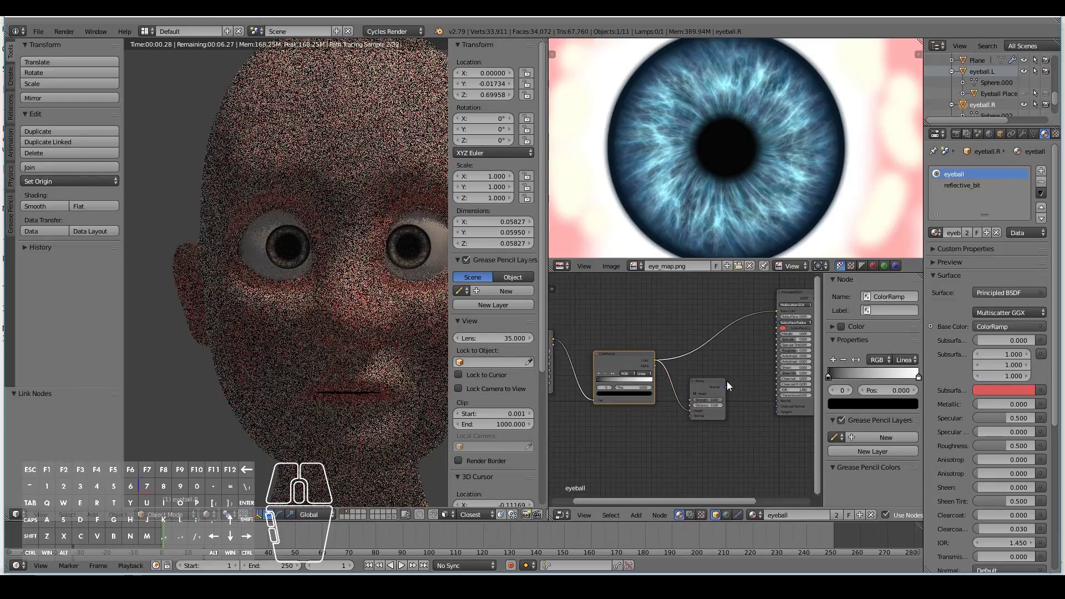
left_click_drag(728, 390, 782, 401)
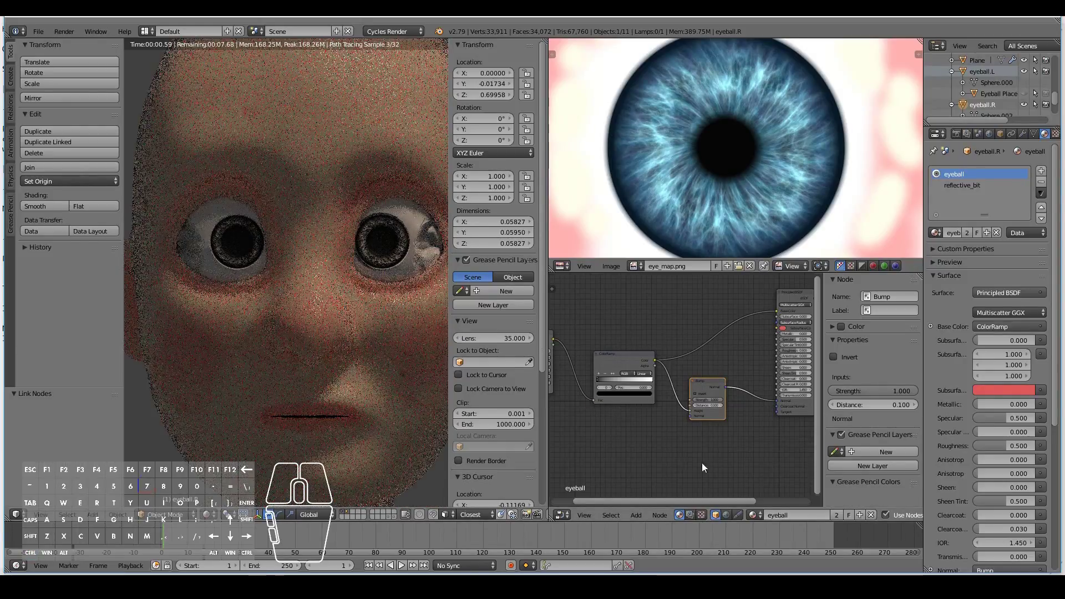
middle_click(717, 472)
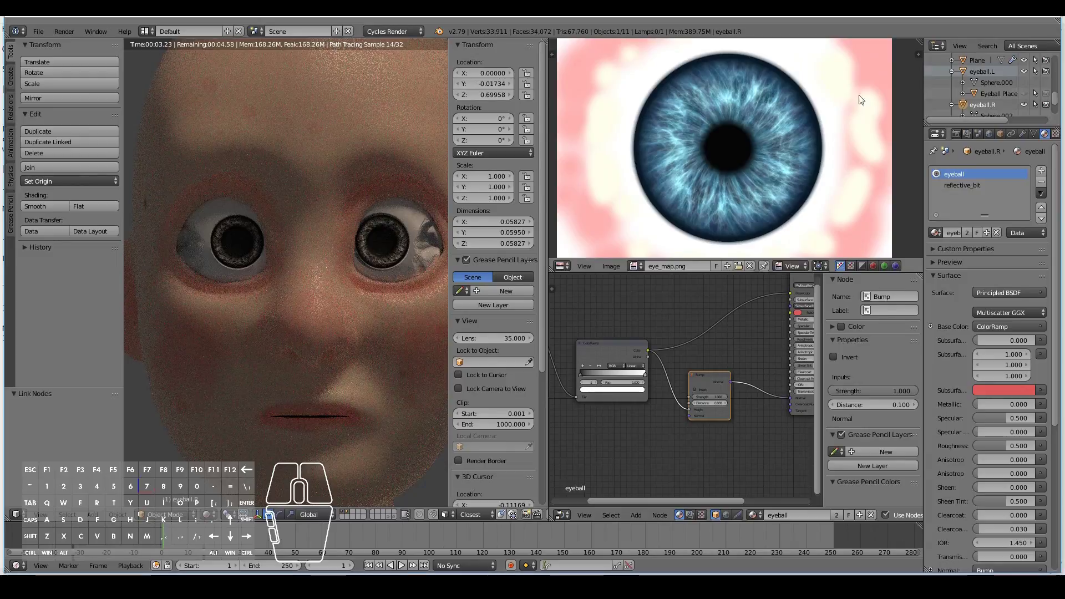
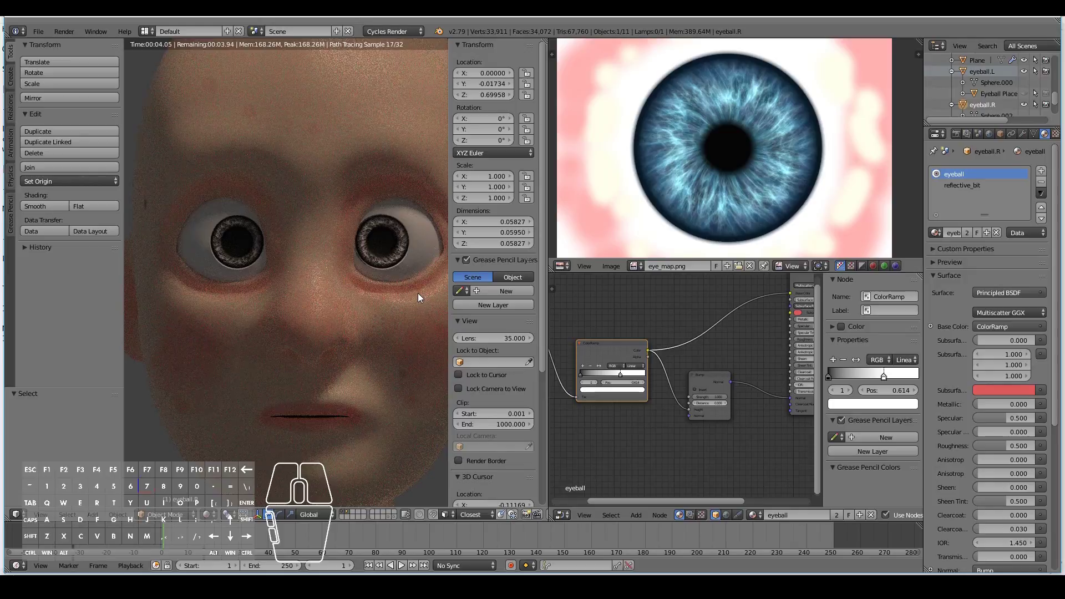
left_click_drag(380, 315, 318, 323)
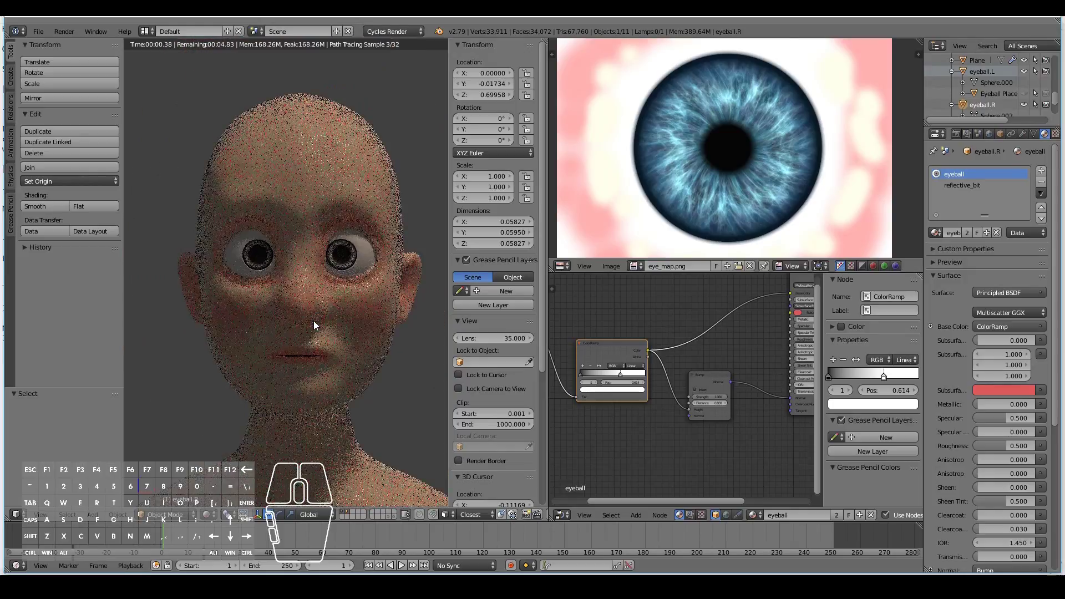
middle_click(716, 423)
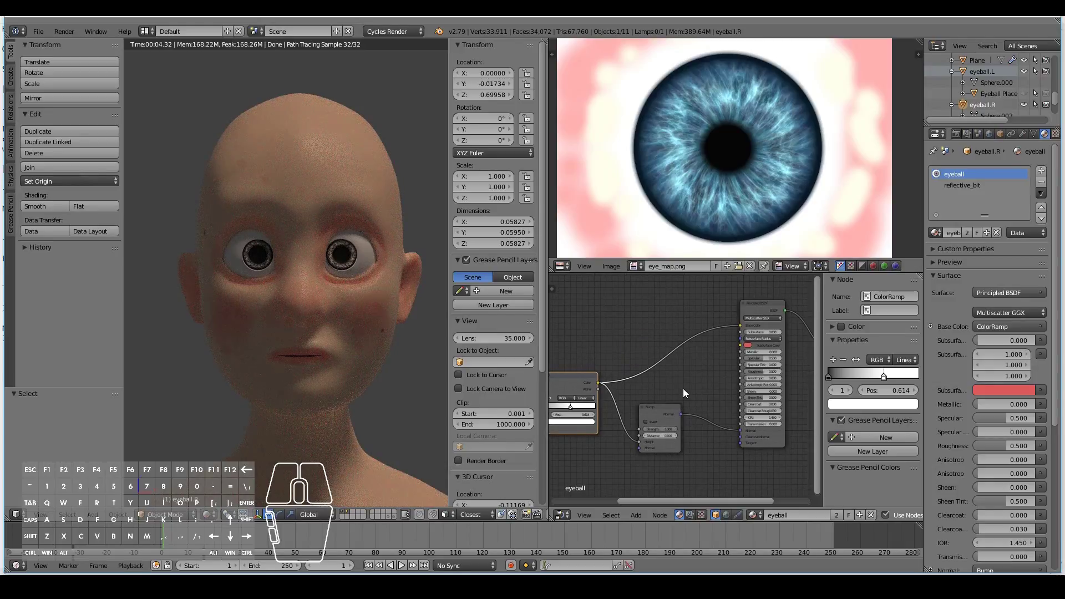
- Reconnect the eye_map texture colour straight to the Principled Base Color
middle_click(610, 393)
left_click_drag(586, 383, 792, 359)
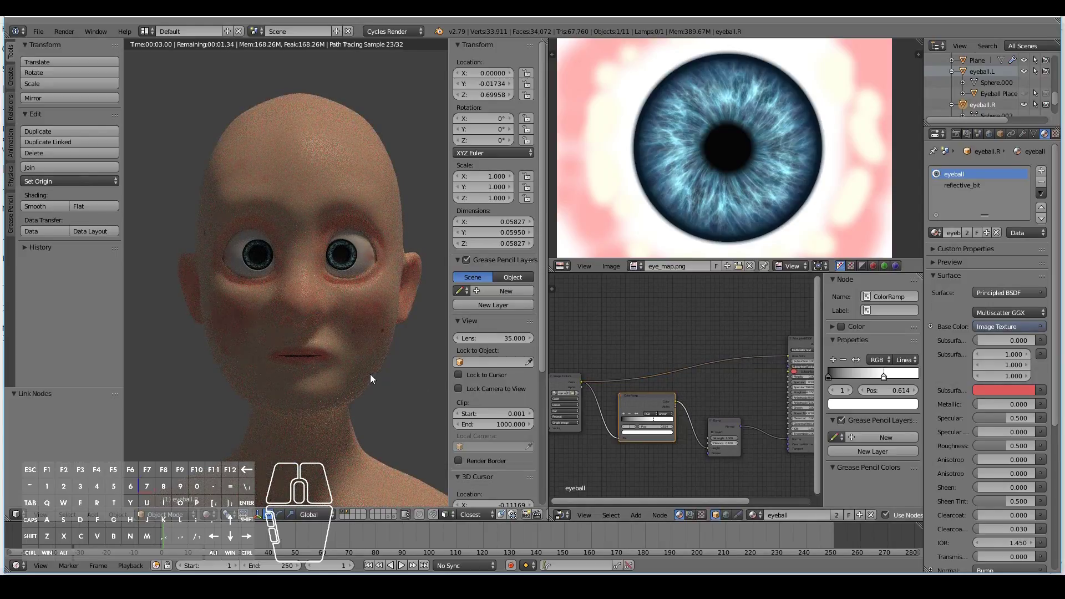
middle_click(728, 389)
middle_click(631, 393)
- Raise the eyeball Principled BSDF subsurface amount to about 0.133
left_click_drag(630, 364, 627, 369)
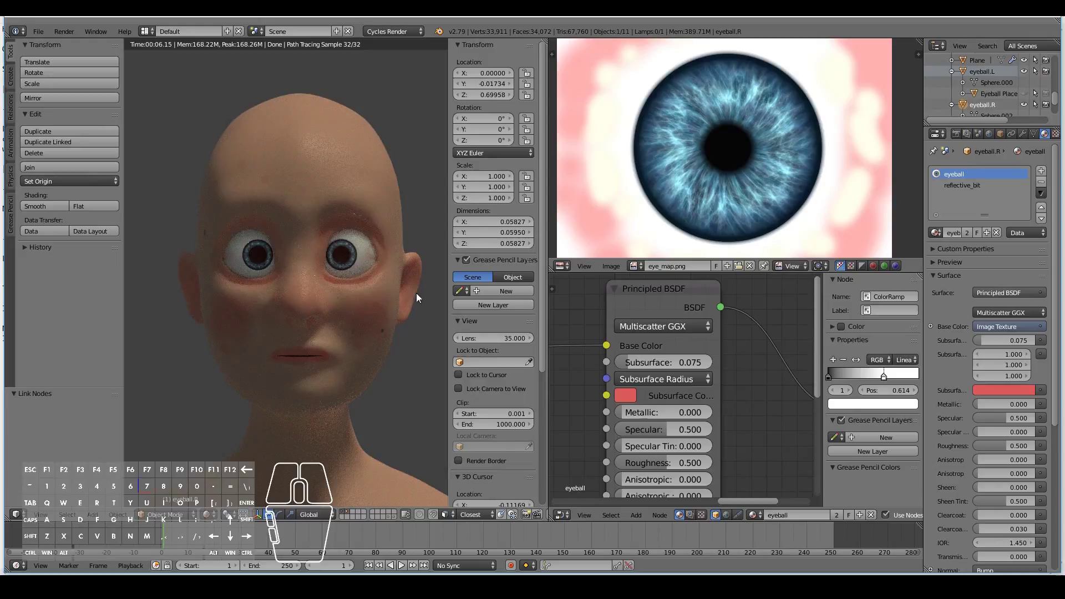
left_click_drag(618, 355, 623, 362)
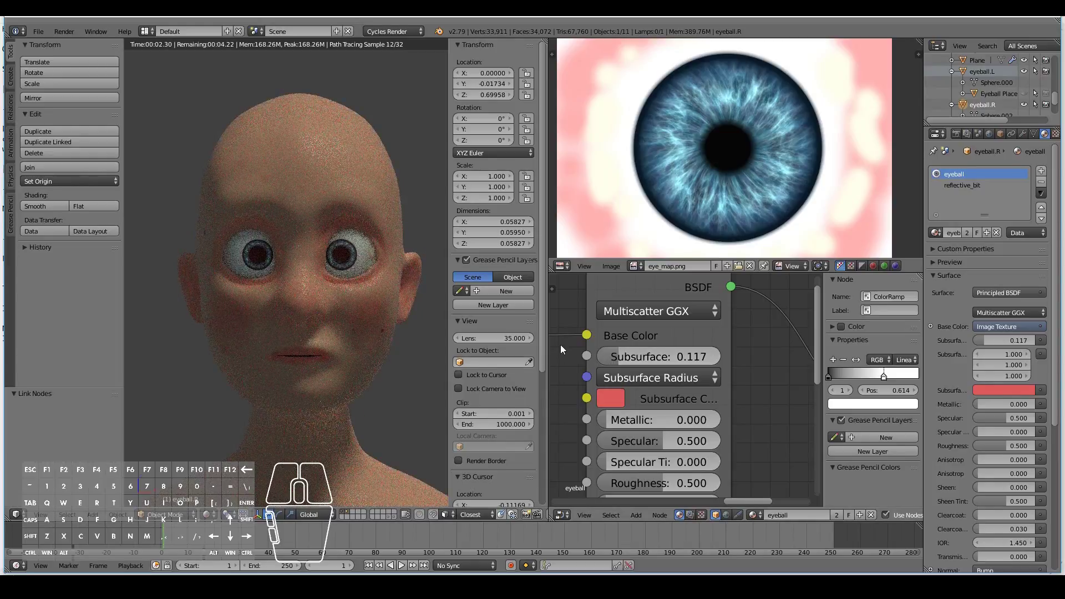
left_click(622, 356)
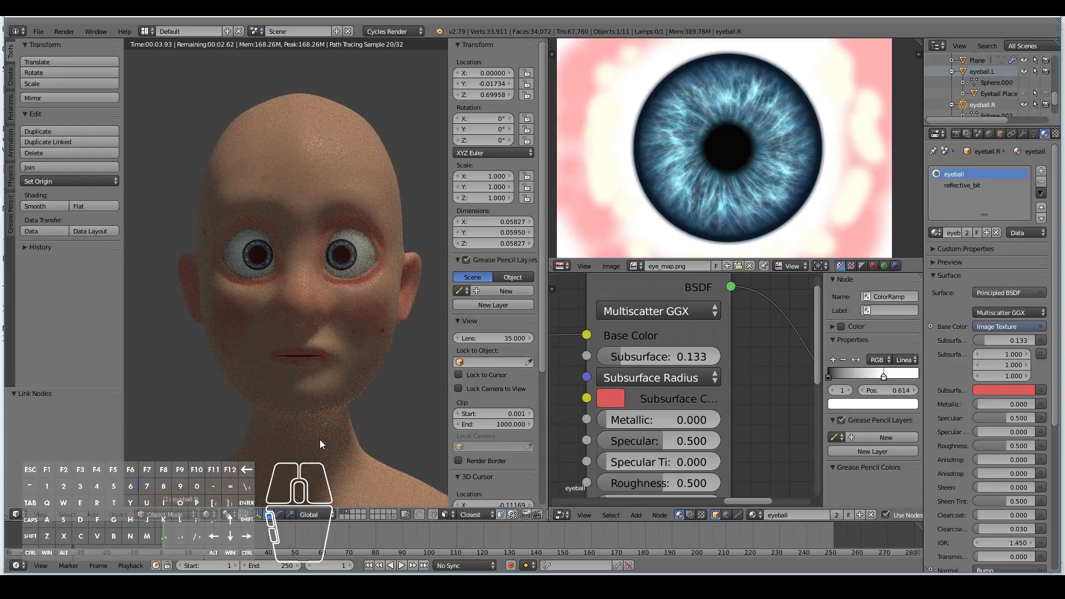
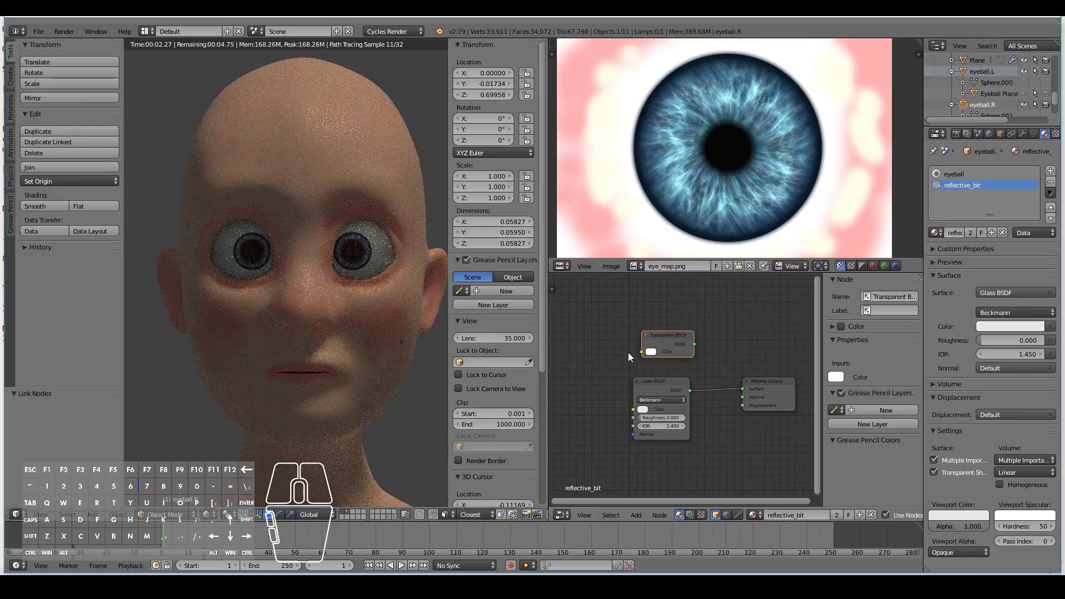
- Delete the Transparent BSDF, leaving the Glass shader feeding the reflective_bit output
left_click(662, 338)
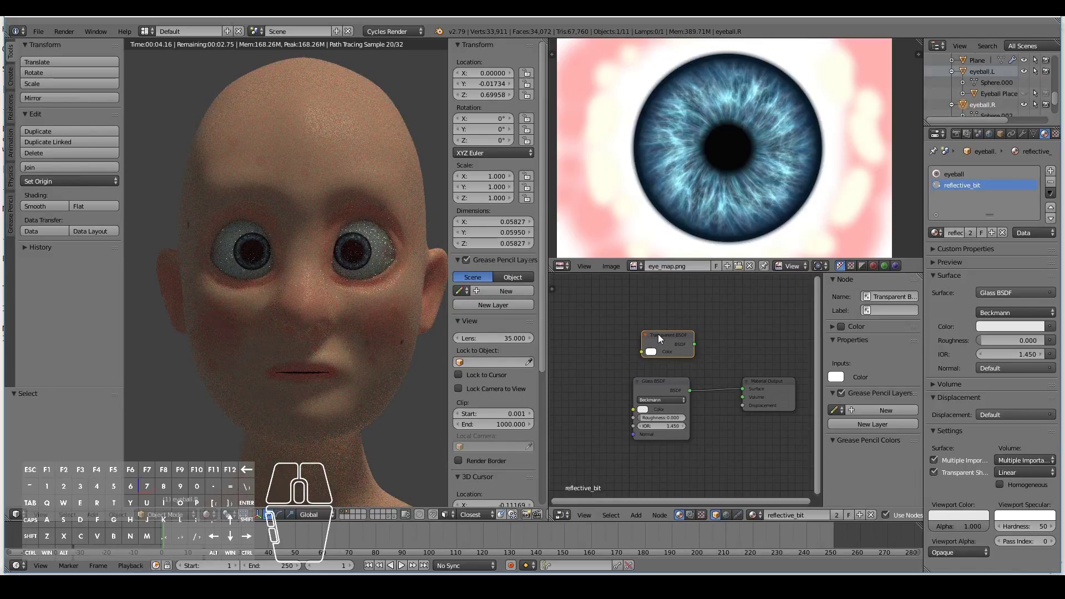
key("x")
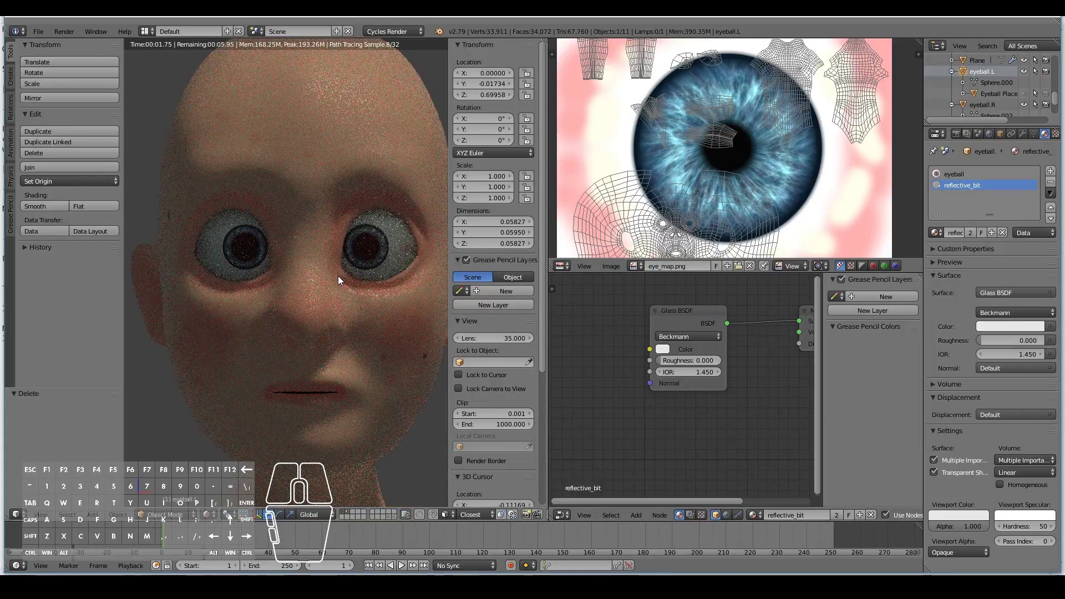
middle_click(696, 414)
left_click_drag(688, 347, 642, 332)
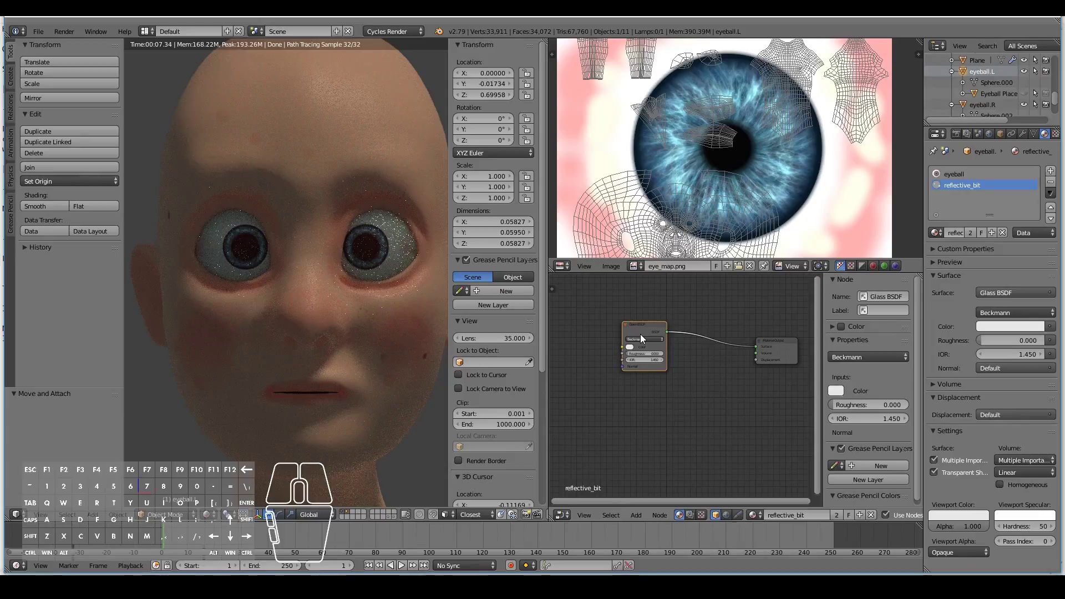
- Remove the old shaders and add Glossy BSDF and Refraction BSDF nodes to reflective_bit
key("x")
key("shift+a")
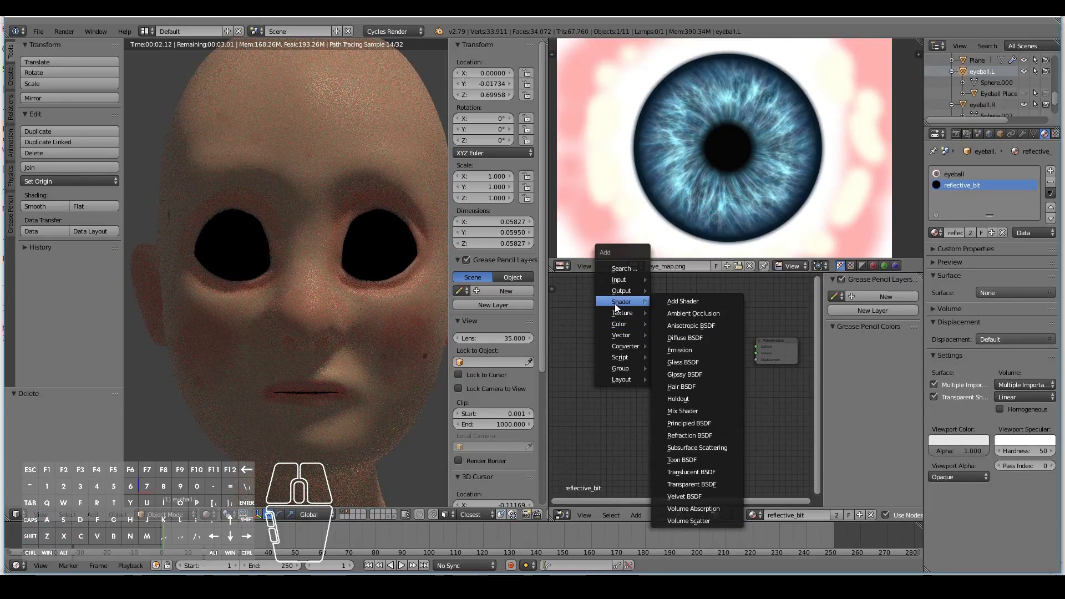
left_click(692, 438)
left_click(598, 307)
key("shift+a")
left_click(716, 208)
left_click(598, 378)
- Add a Mix Shader joining Refraction and Glossy at Fac 0.5 into the Material Output
key("shift+a")
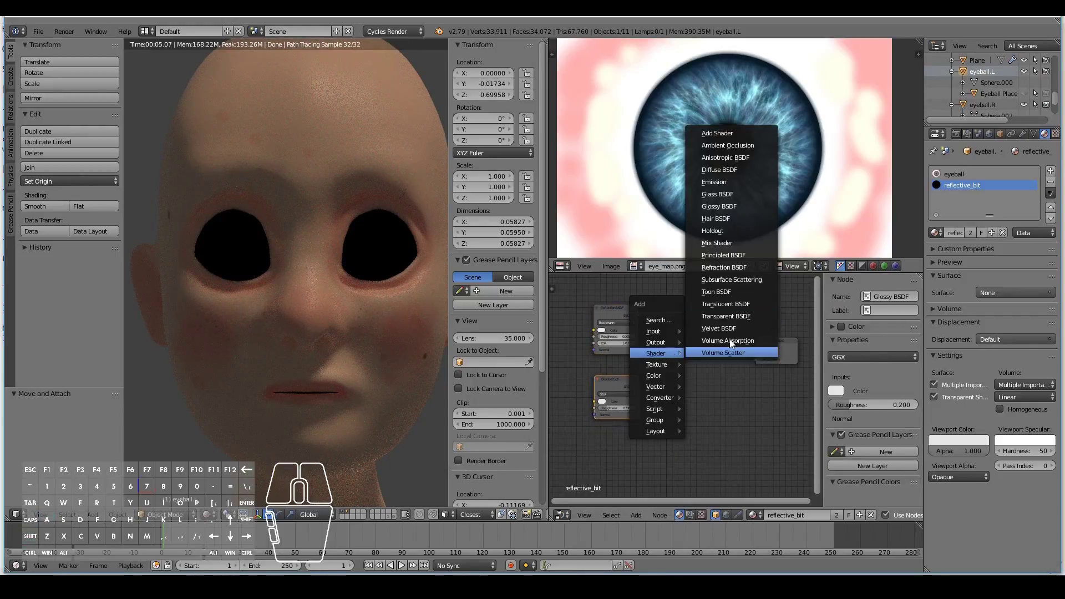
left_click(735, 241)
left_click(674, 334)
left_click_drag(643, 324, 673, 360)
left_click_drag(644, 393, 674, 371)
left_click_drag(713, 350, 759, 347)
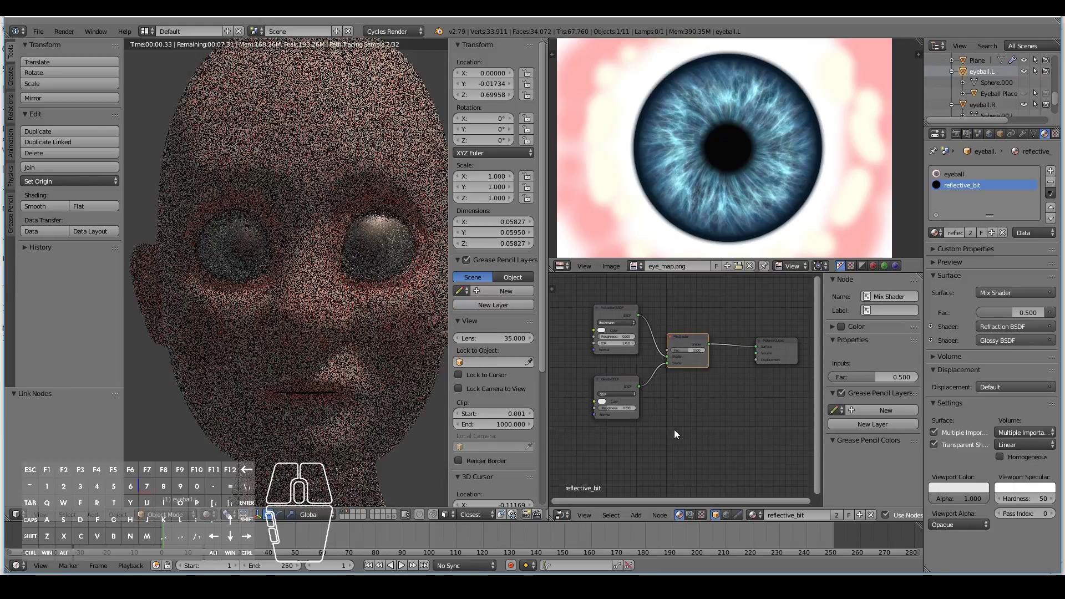
- Add a Layer Weight input node to the reflective_bit material
middle_click(654, 440)
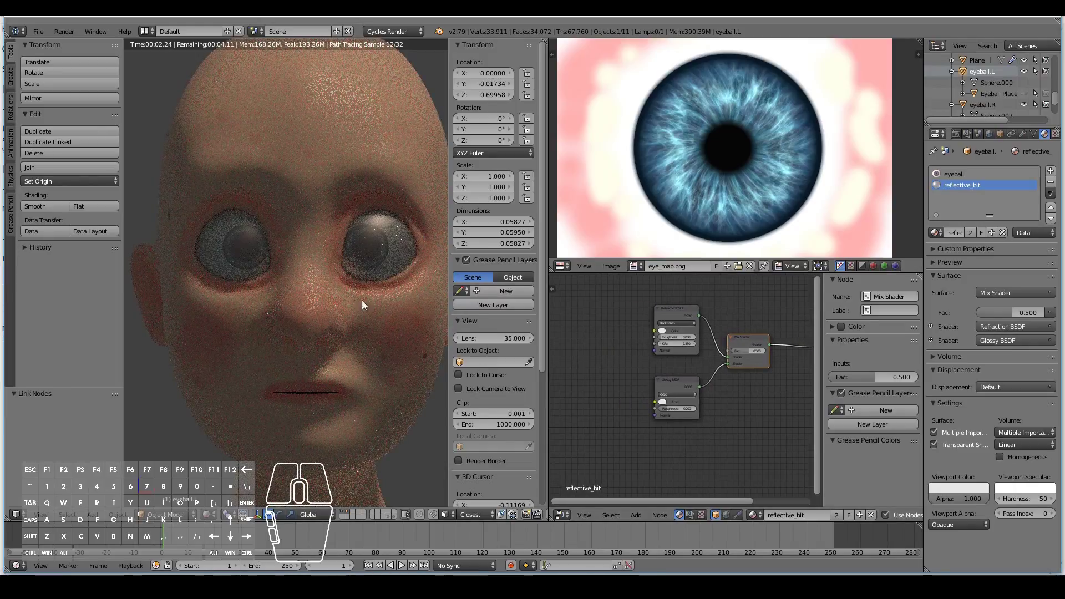
middle_click(578, 398)
key("shift+a")
middle_click(712, 372)
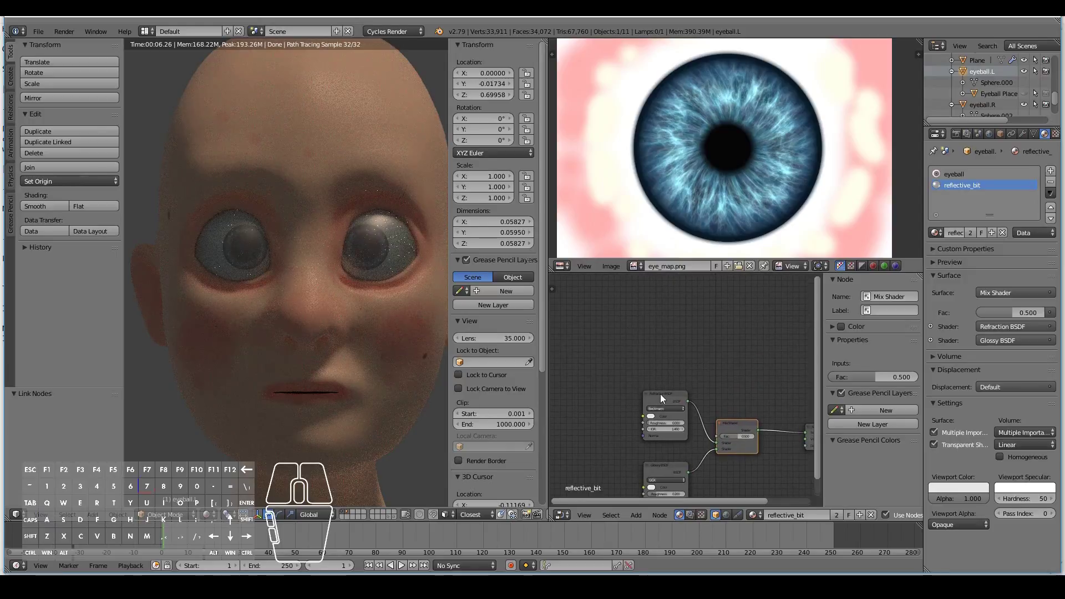
key("shift+a")
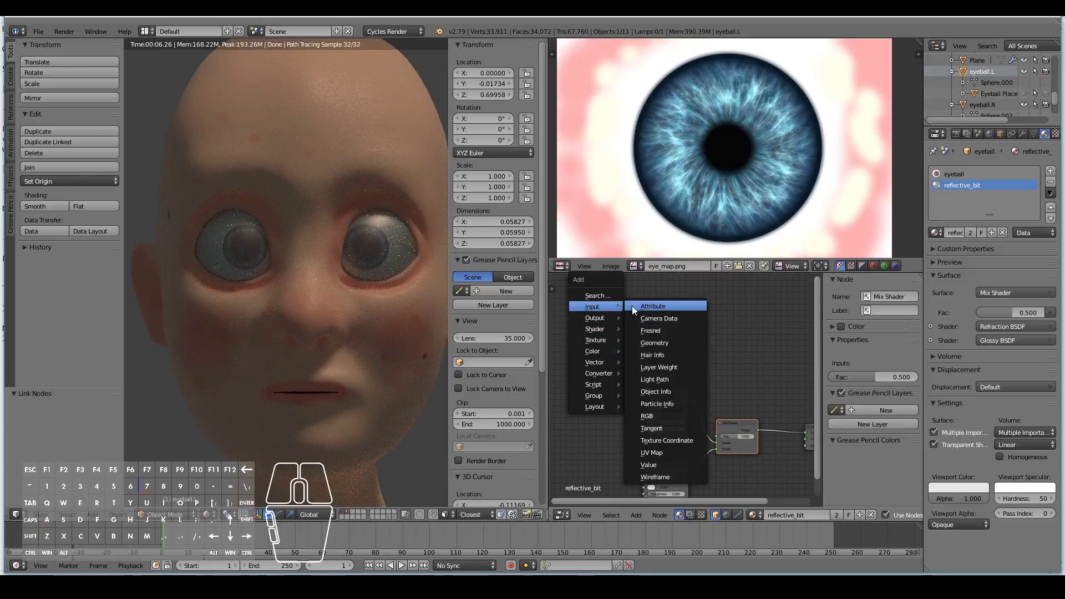
left_click(669, 373)
left_click(586, 332)
key("shift+a")
left_click(613, 333)
- Link the Layer Weight output to the Mix Shader Fac and position the node above
left_click_drag(627, 339, 721, 440)
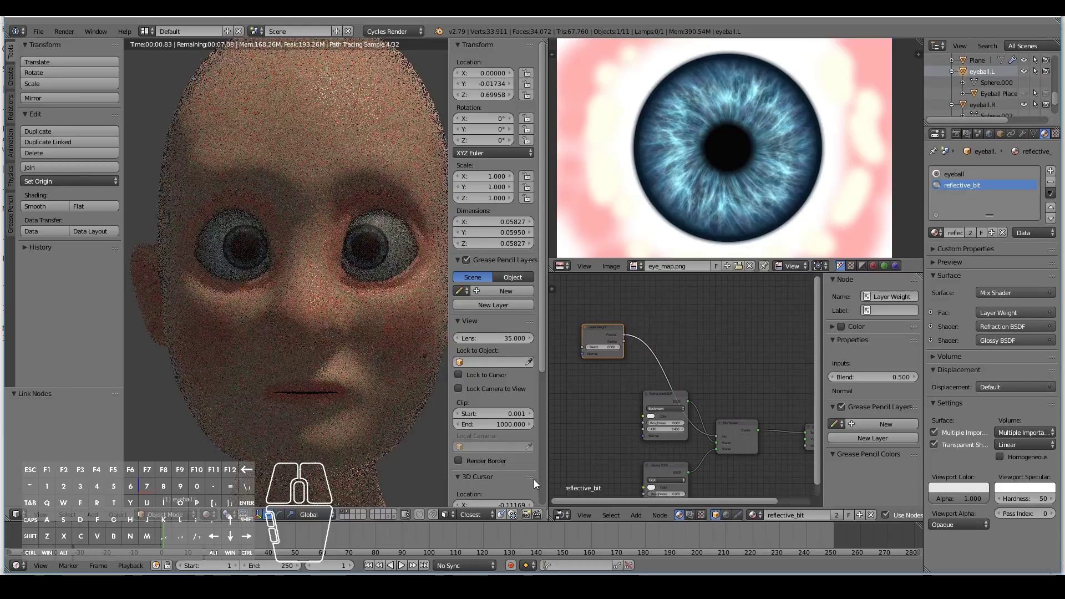
left_click_drag(610, 328, 596, 320)
left_click_drag(614, 336, 721, 440)
left_click_drag(592, 320, 607, 294)
key("shift+a")
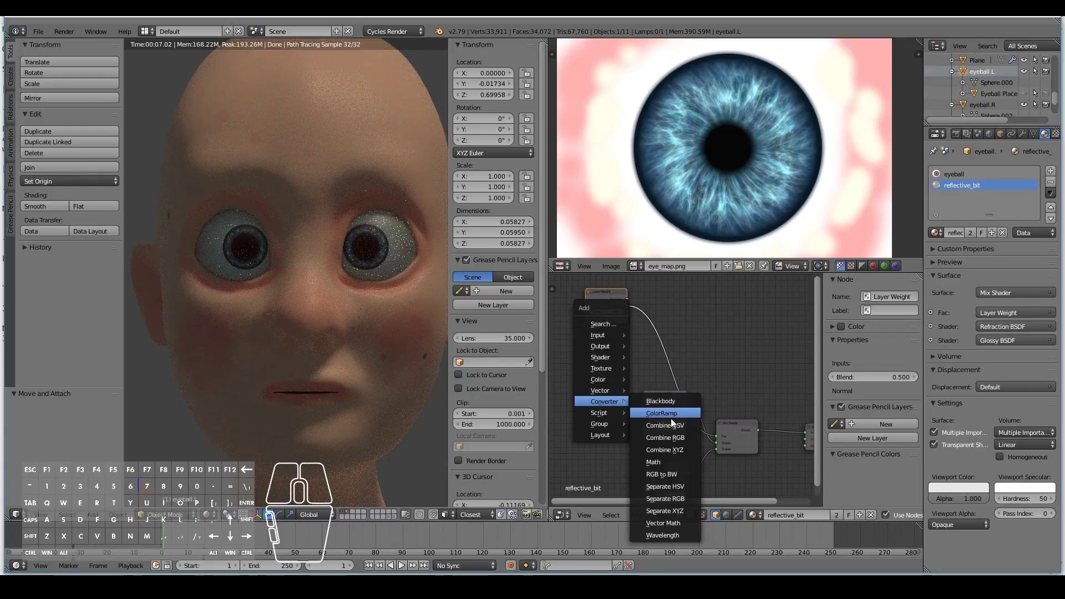
- Insert a ColorRamp after Layer Weight and move its white stop near the end
left_click(668, 416)
left_click(652, 317)
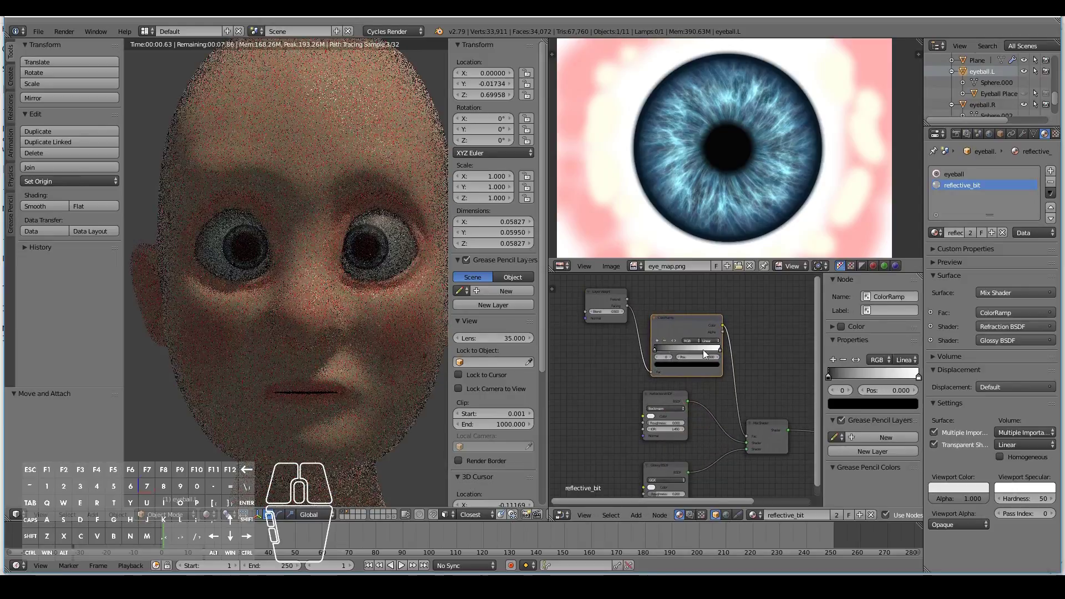
left_click(723, 352)
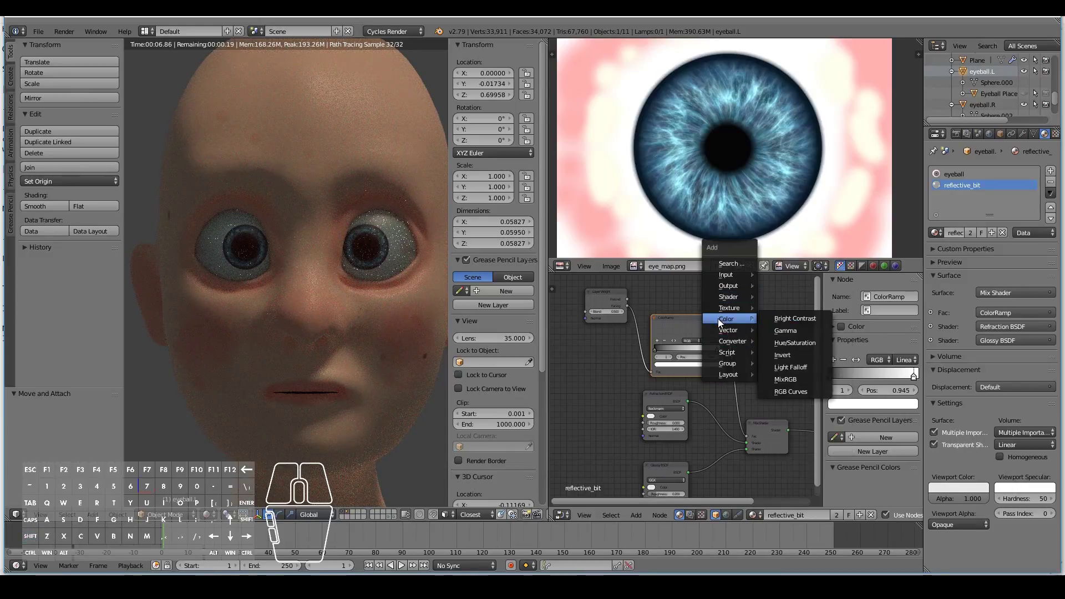
left_click_drag(801, 380, 798, 380)
- Insert a MixRGB node with Color1 black and Color2 dark grey before the Mix Shader Fac
left_click(737, 354)
left_click(748, 392)
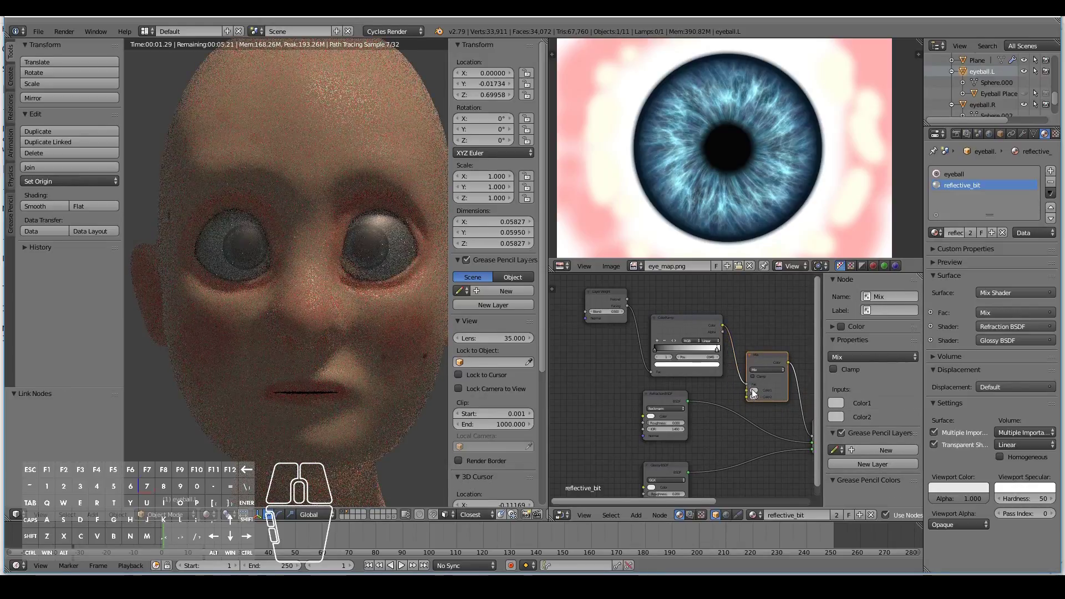
left_click(759, 390)
left_click_drag(806, 328, 802, 350)
left_click(761, 402)
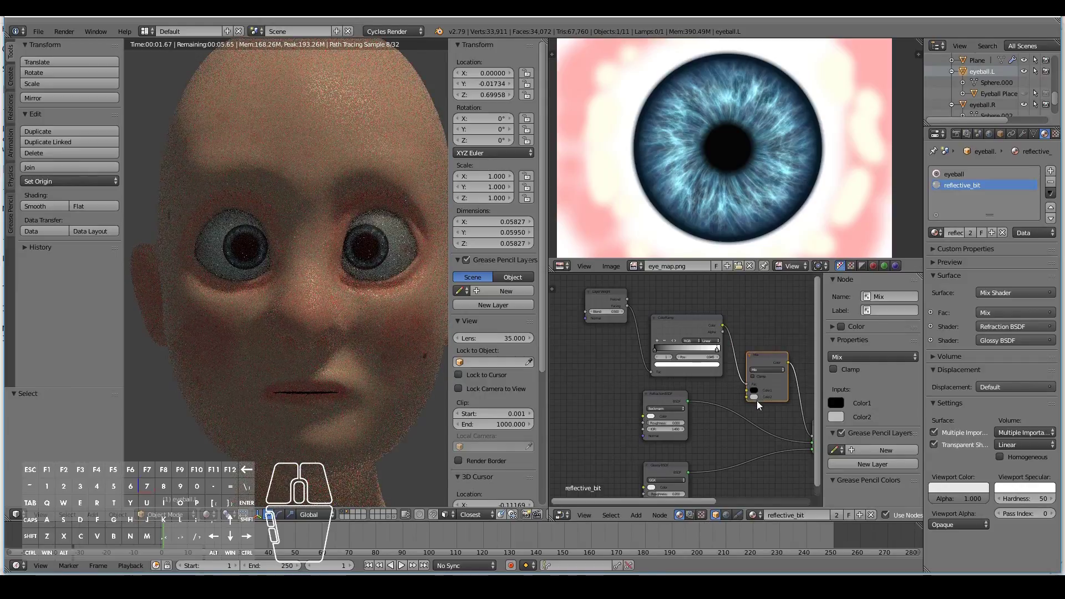
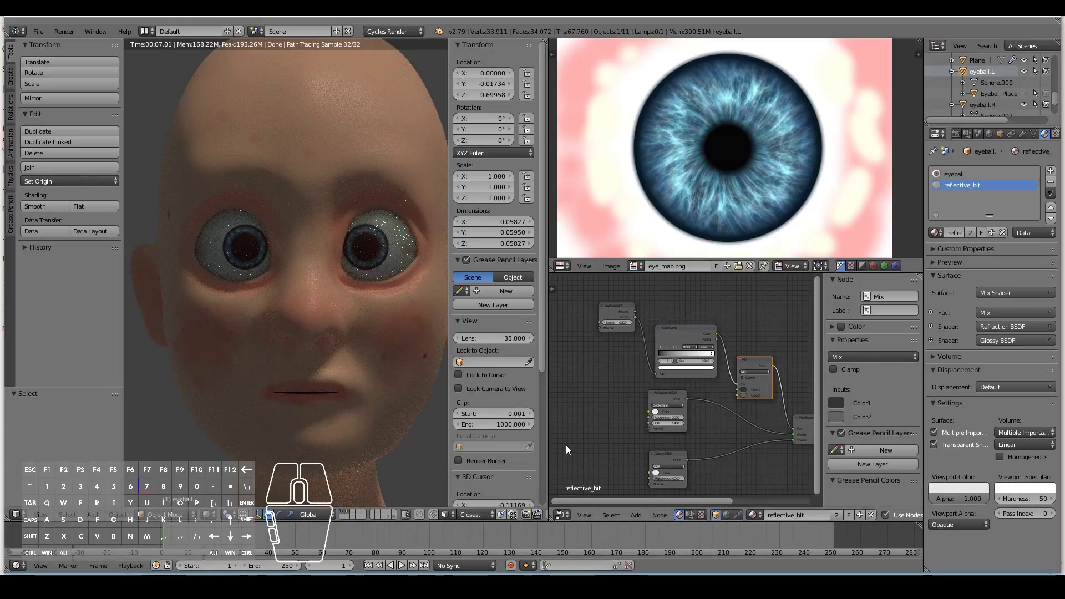
middle_click(664, 413)
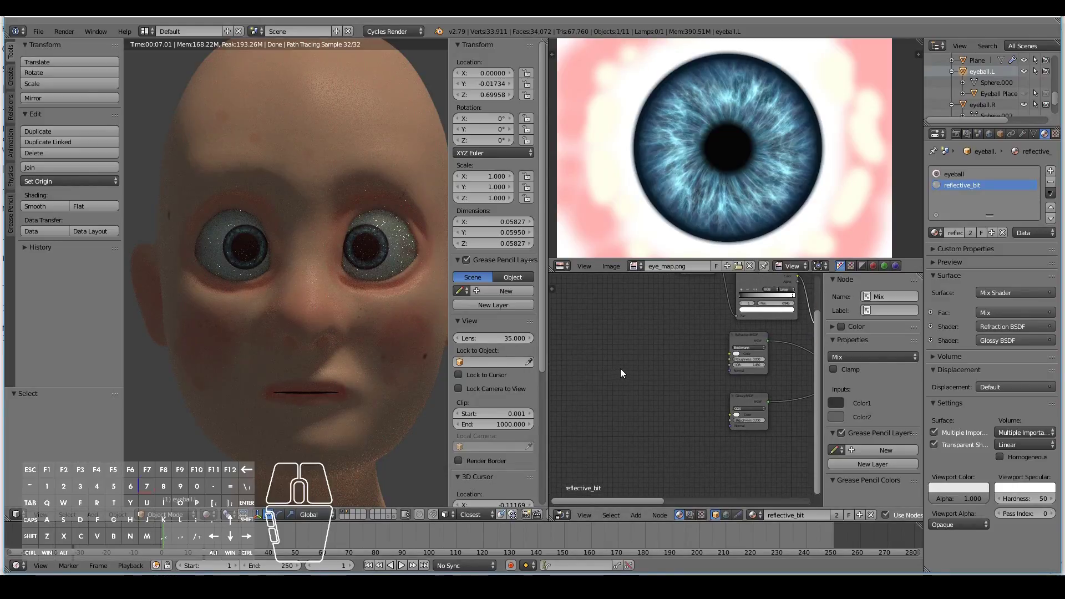
- Add a Multiply Math node after the RGB colour, feeding both shader Color inputs
key("shift+a")
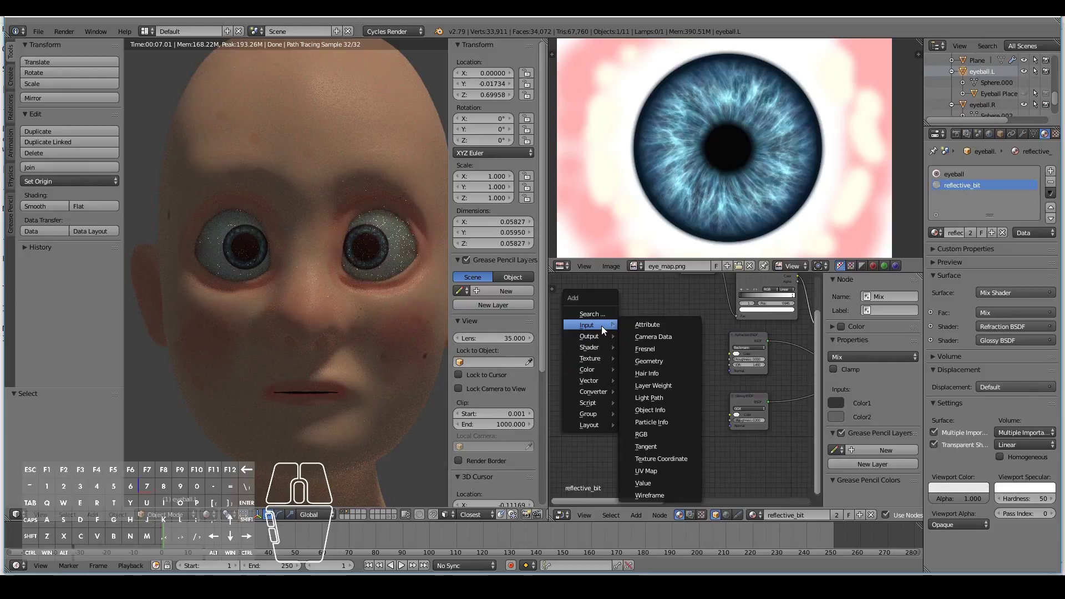
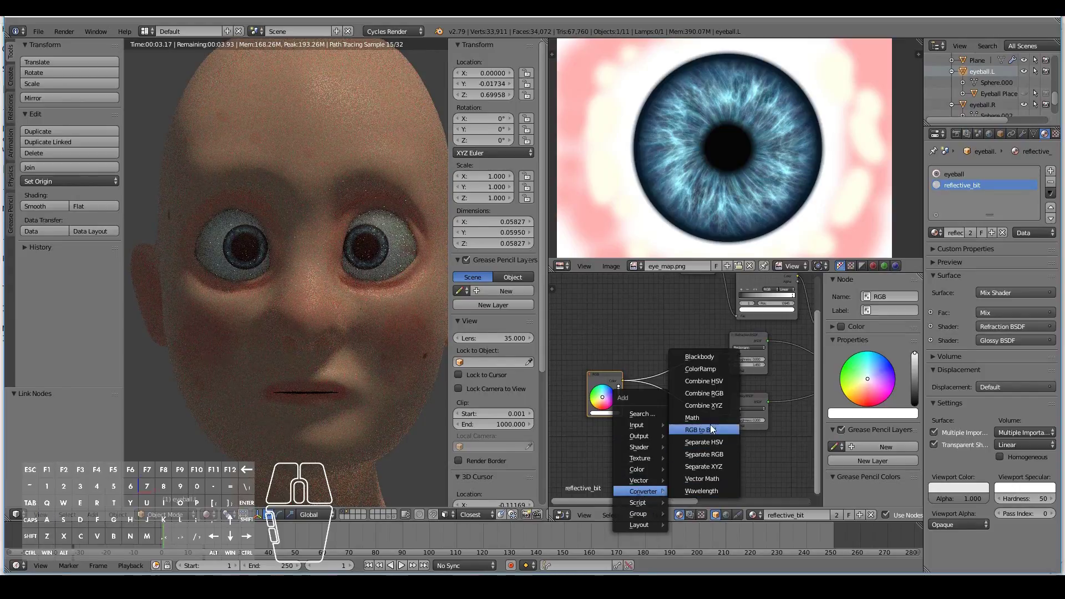
left_click(713, 423)
left_click(655, 360)
left_click(675, 374)
left_click(670, 359)
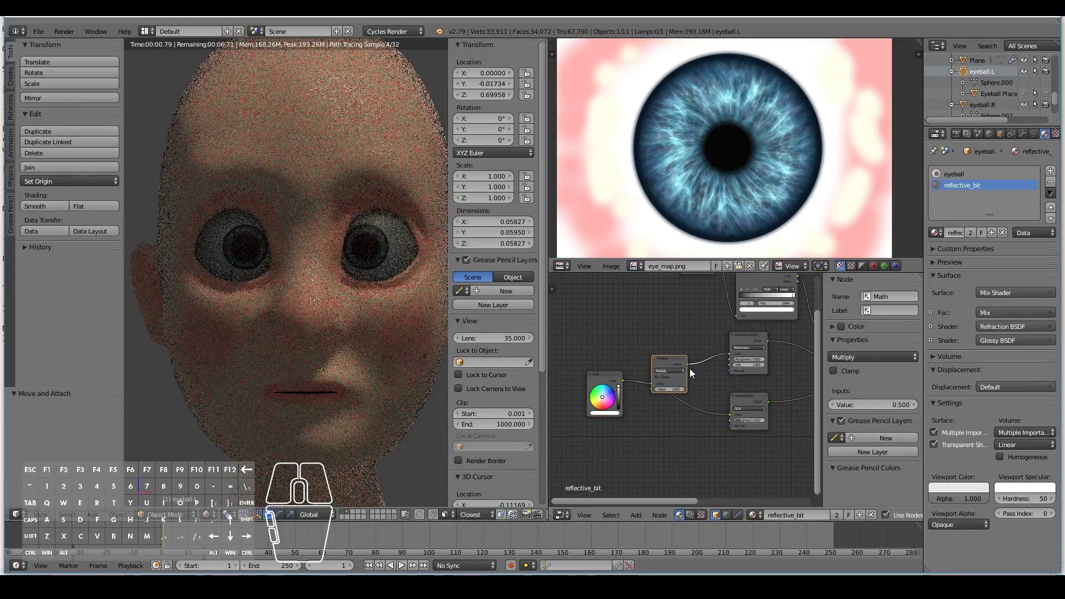
left_click_drag(692, 369, 731, 417)
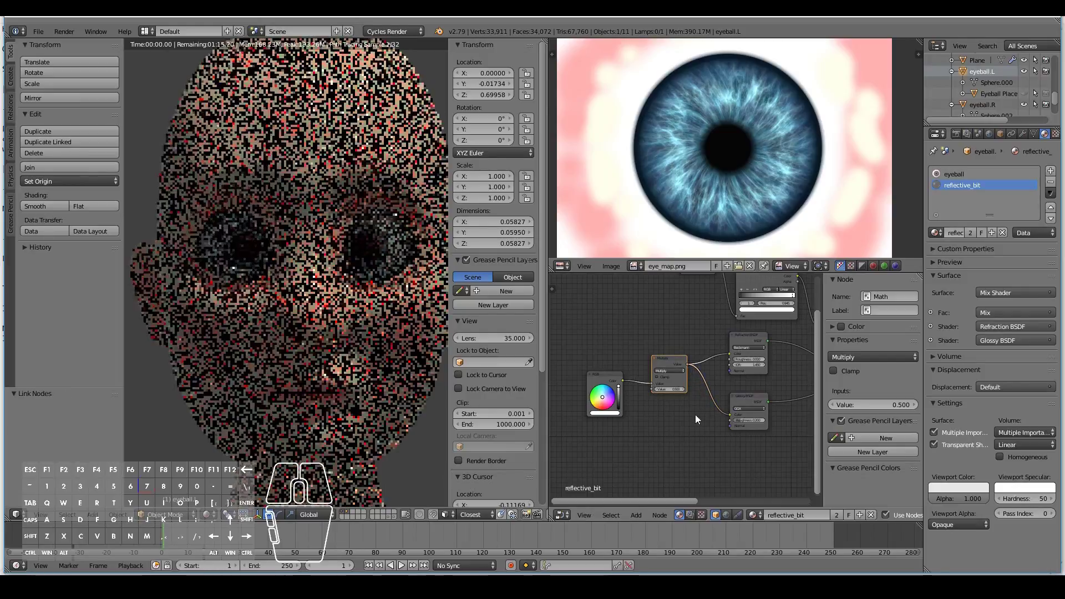
- Set the Multiply value to 2.0 after trying 4, brightening the rendered eyes
left_click(678, 392)
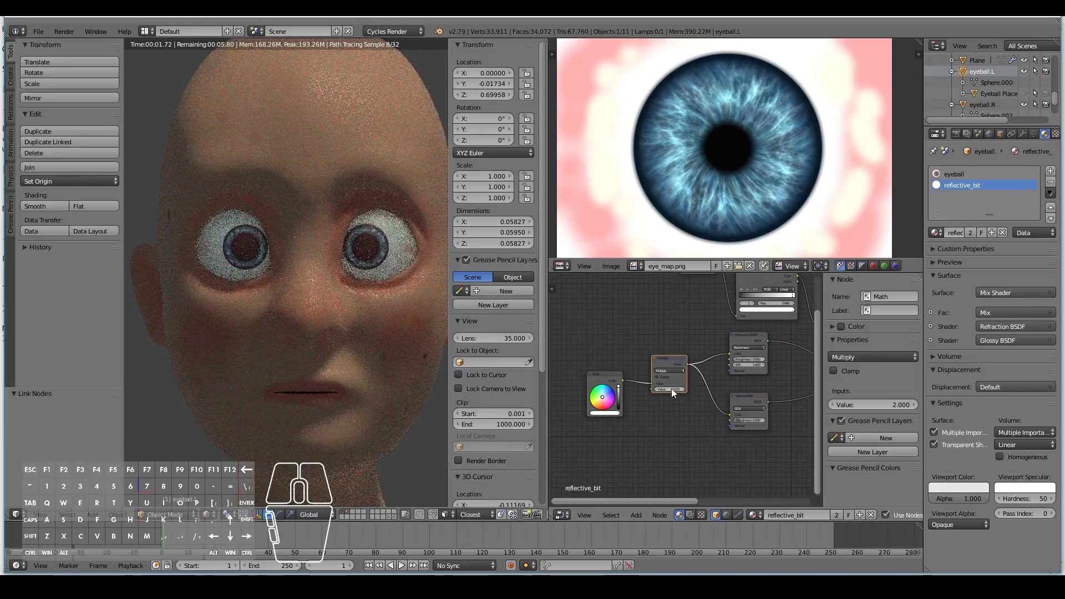
left_click(675, 393)
key("Return")
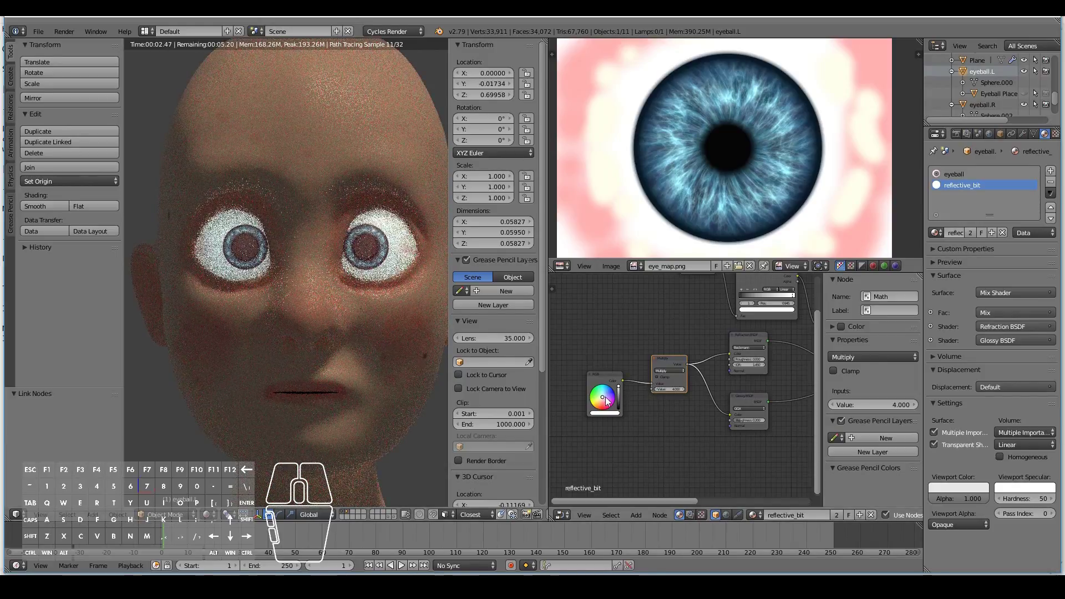
middle_click(655, 467)
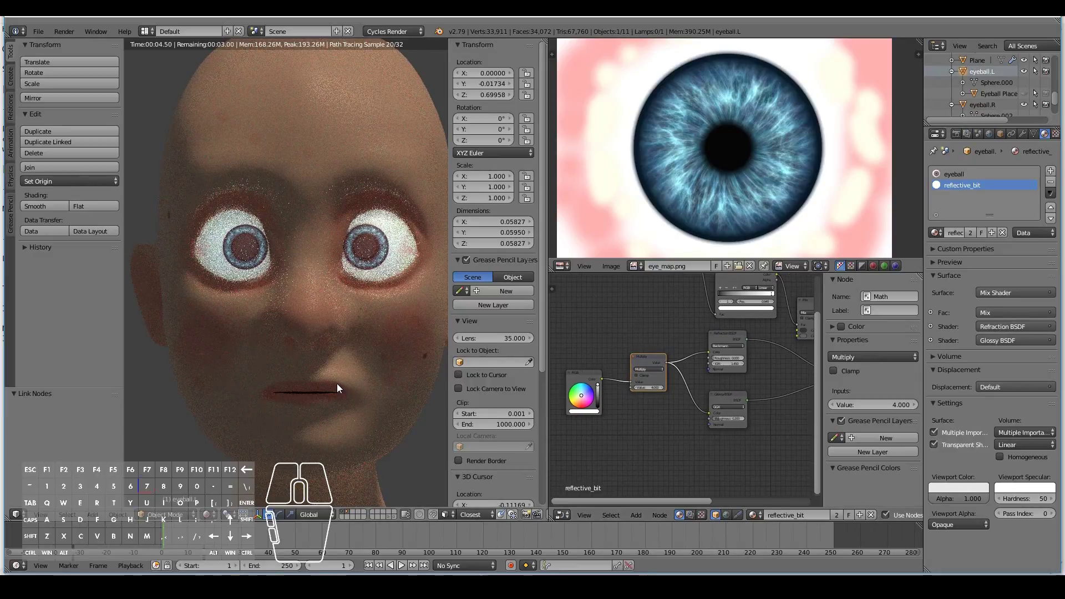
left_click(656, 391)
left_click(657, 391)
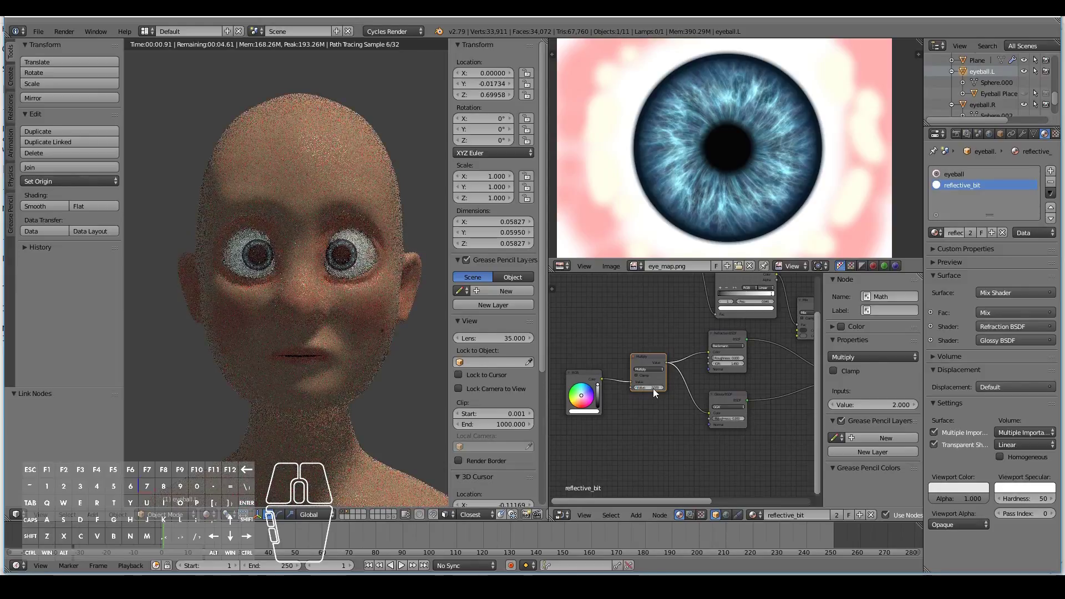
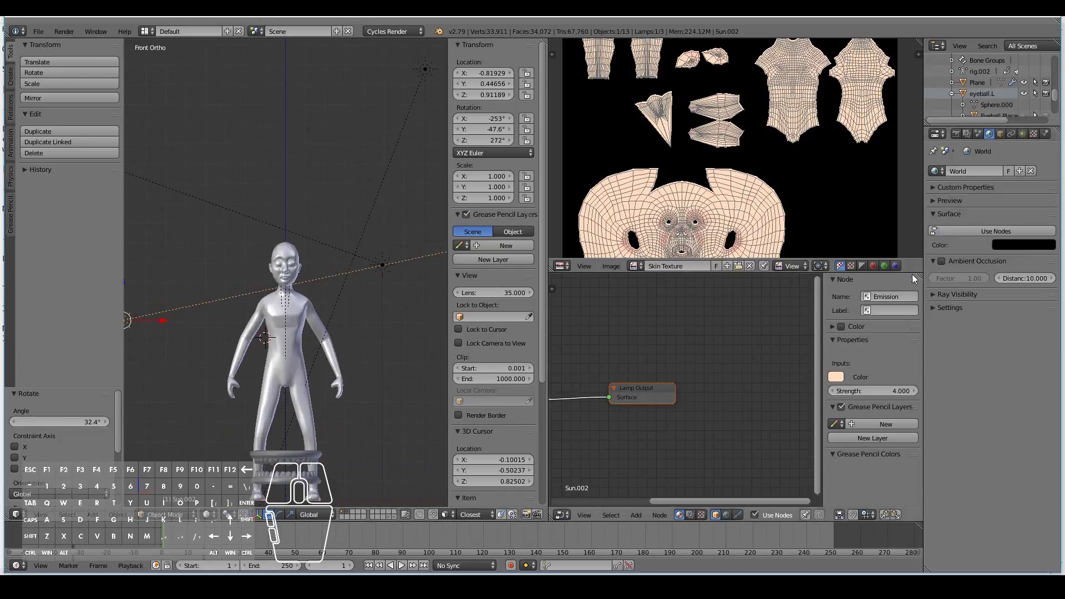
- Give the Sun.002 lamp a pale blue colour and lower its strength to 0.1
left_click(1026, 137)
left_click(1000, 287)
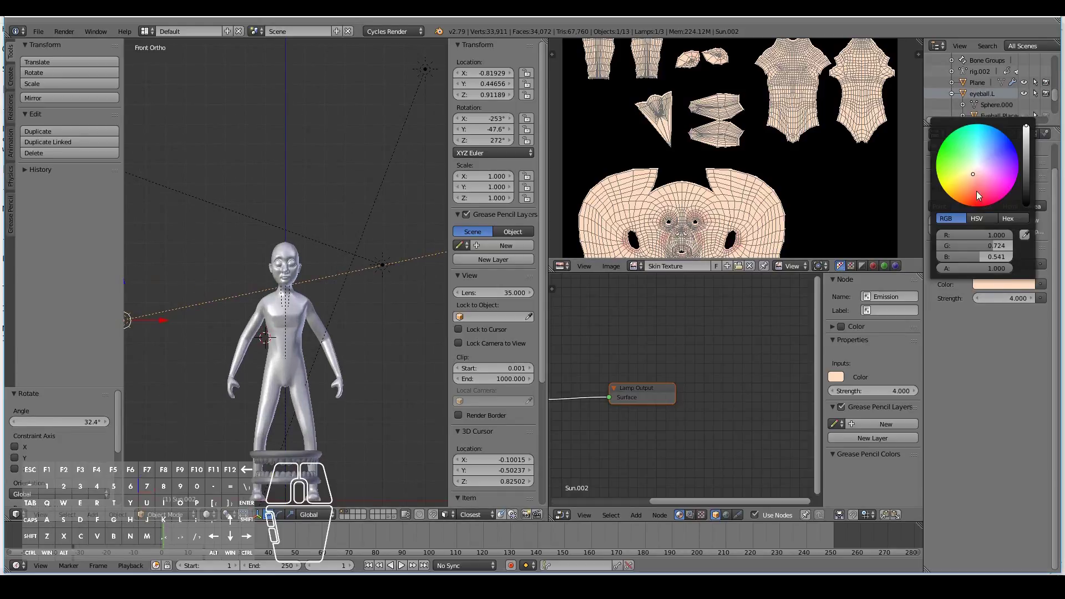
left_click(987, 162)
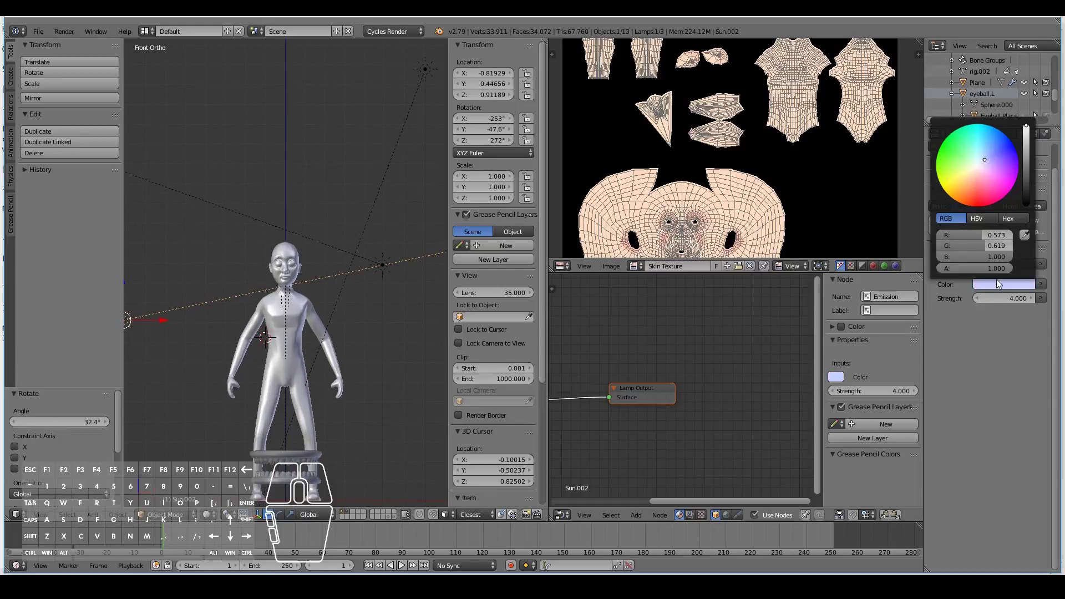
left_click(1015, 303)
key("Return")
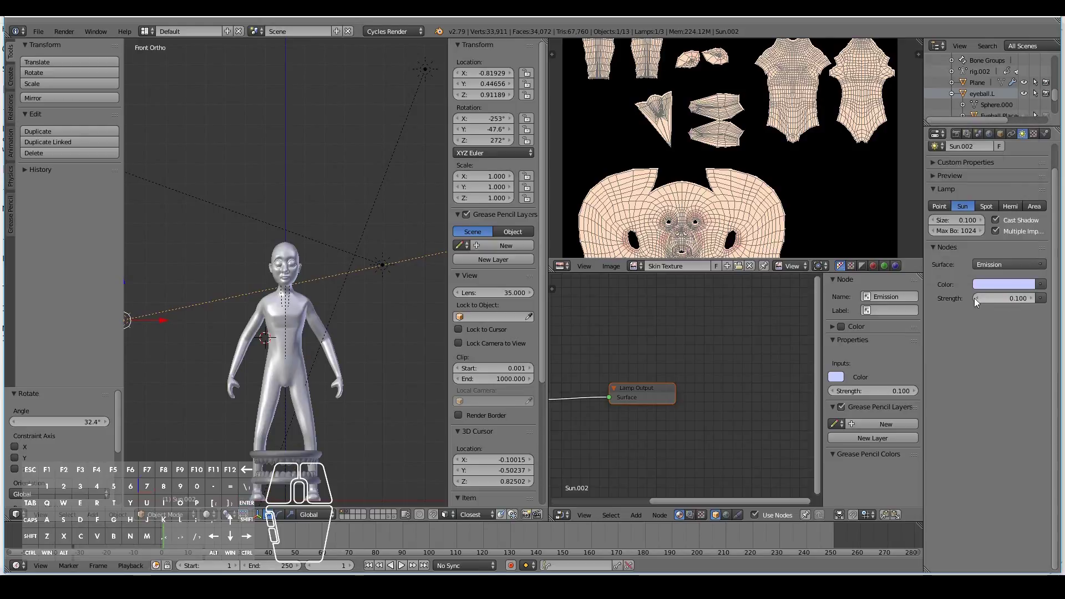